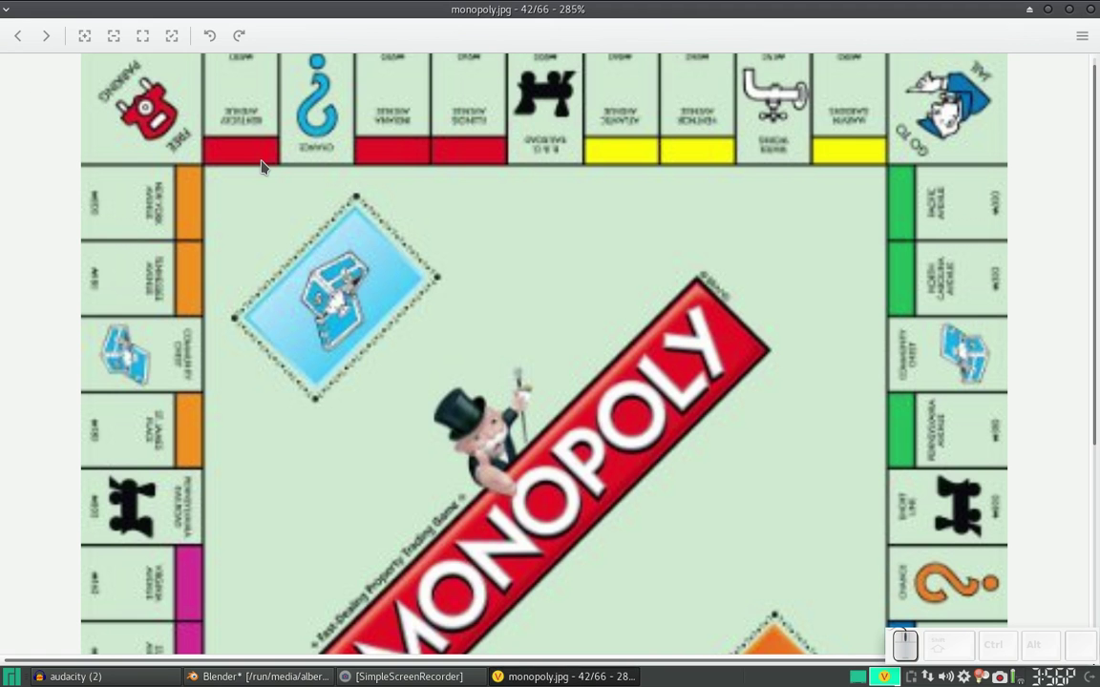
# Return to Blender, frame the empty scene and bring up the Add menu for mesh primitives.
pyautogui.press('alt+Tab')
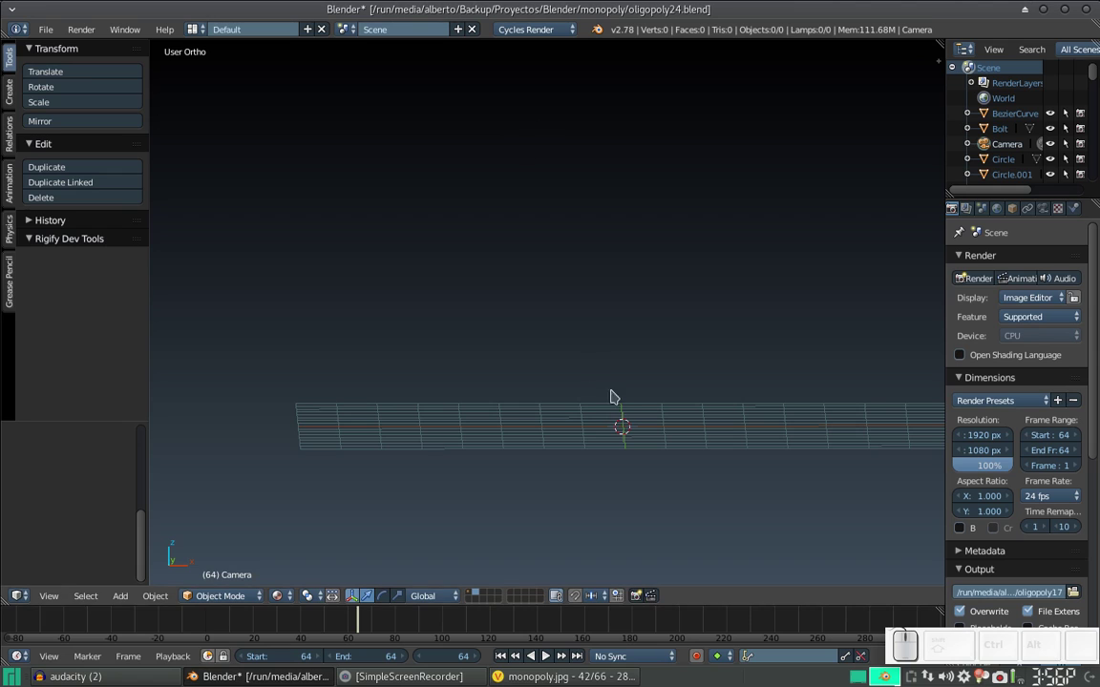
pyautogui.moveTo(660, 417); pyautogui.dragTo(579, 376)
pyautogui.scroll(3)
pyautogui.moveTo(514, 435); pyautogui.dragTo(527, 378)
pyautogui.press('shift+a')
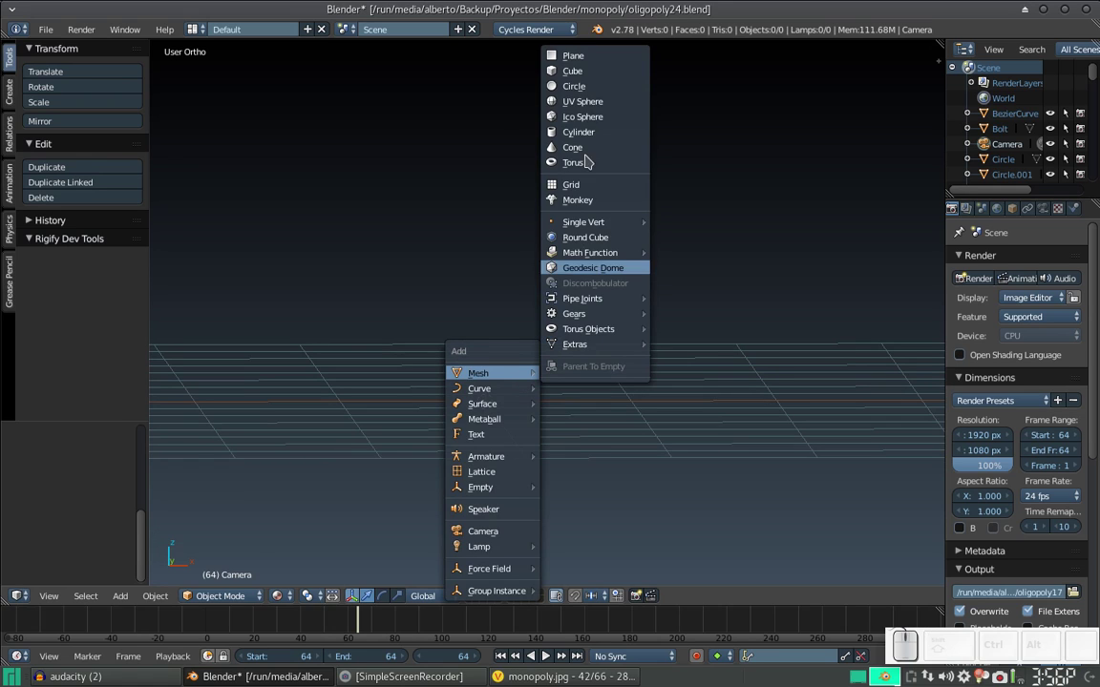
# Add a cube and display it with solid viewport shading.
pyautogui.click(590, 73)
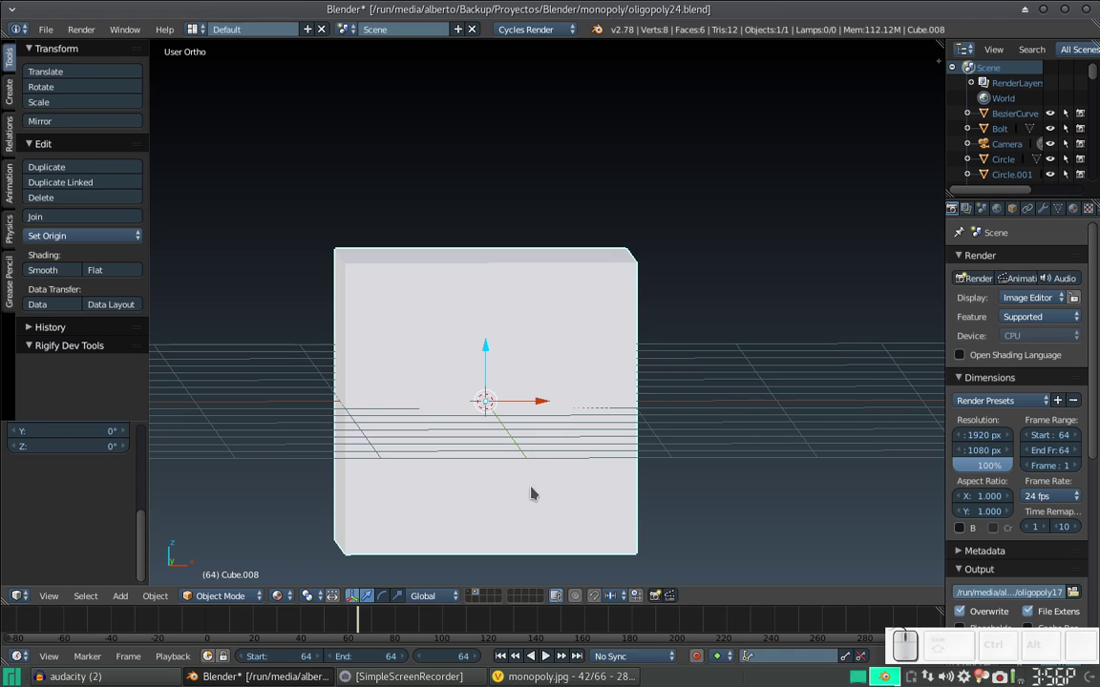
pyautogui.click(284, 600)
pyautogui.click(314, 549)
pyautogui.moveTo(519, 317); pyautogui.dragTo(510, 318)
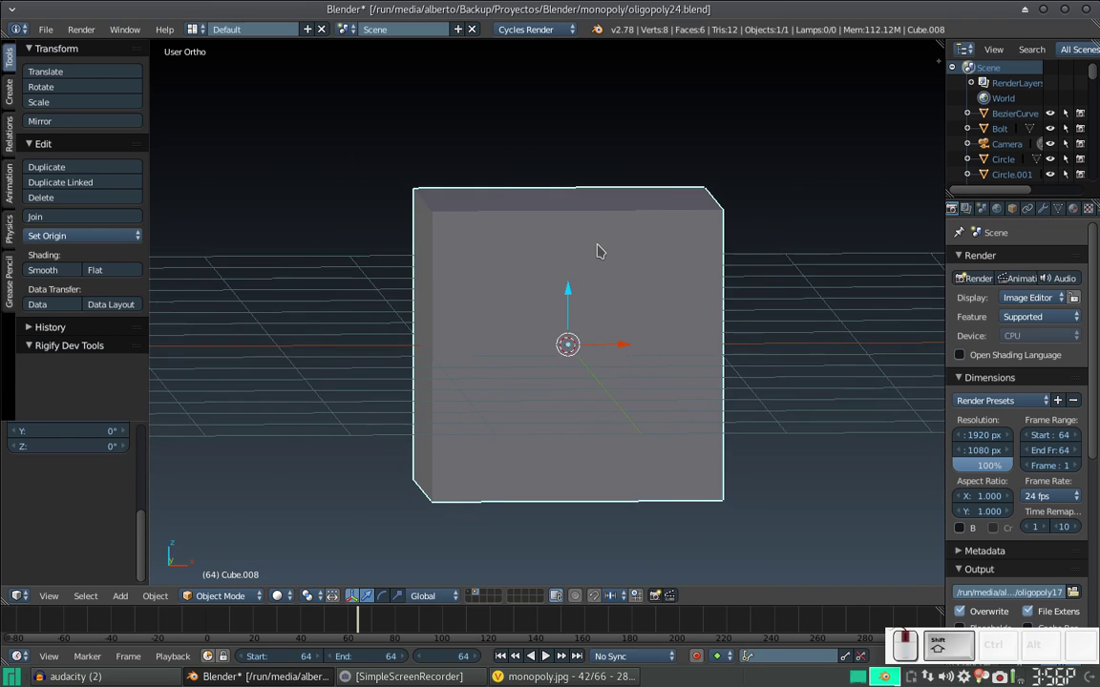
pyautogui.middleClick(598, 247)
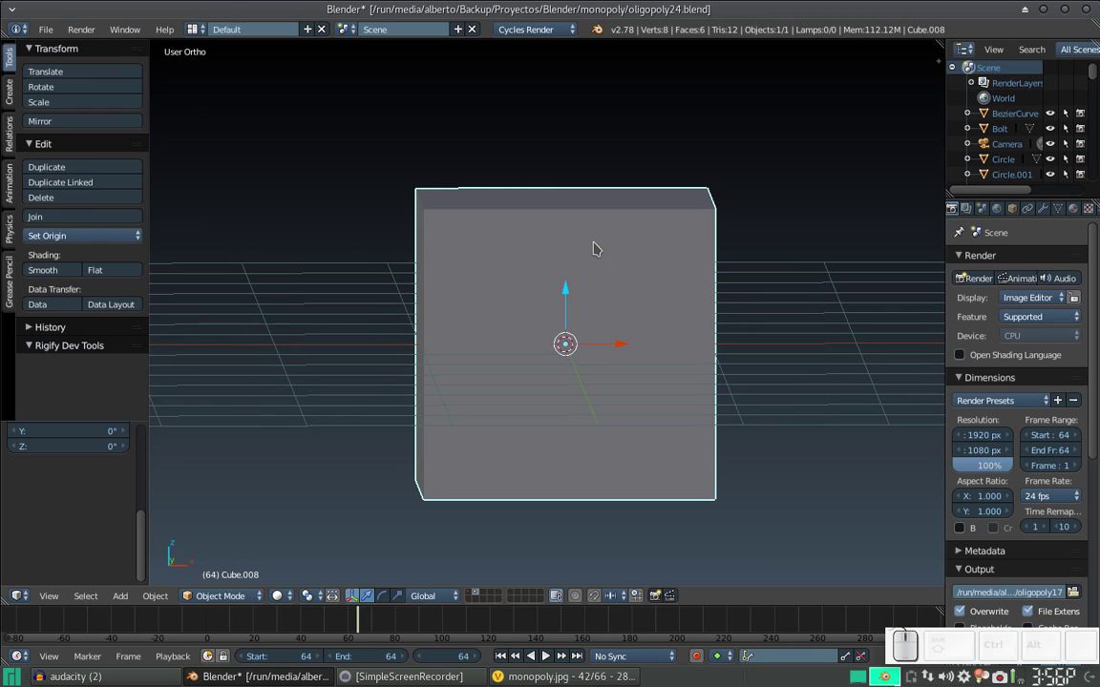
# Edit the cube's geometry and place a vertical edge loop through its middle.
pyautogui.press('s')
pyautogui.press('y')
pyautogui.press('Escape')
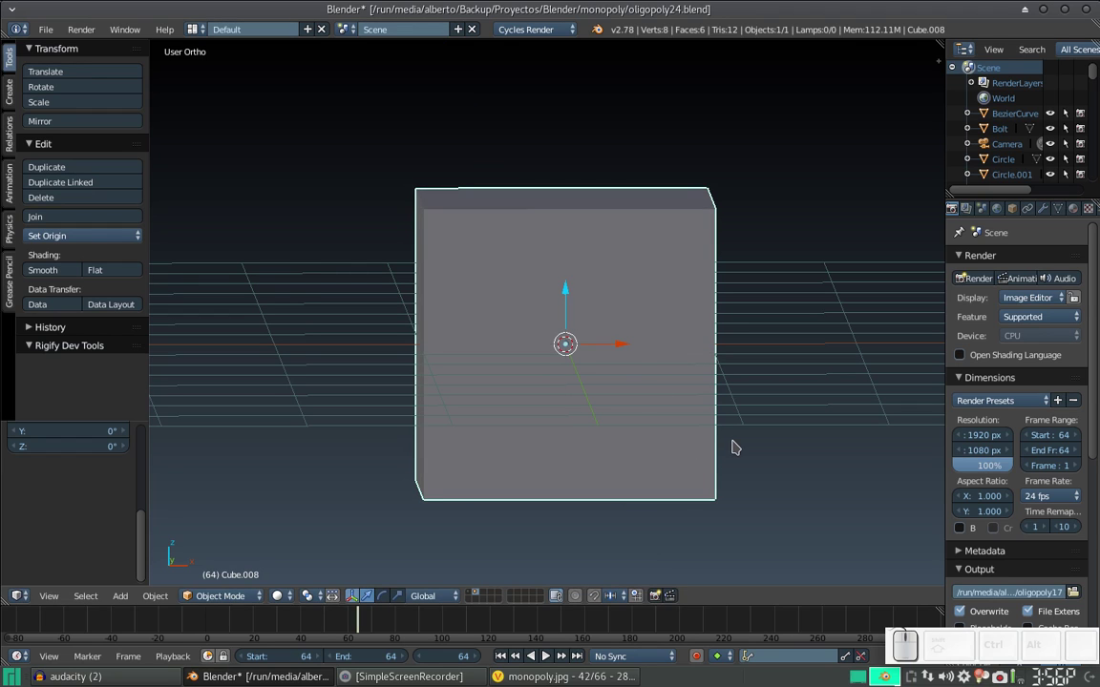
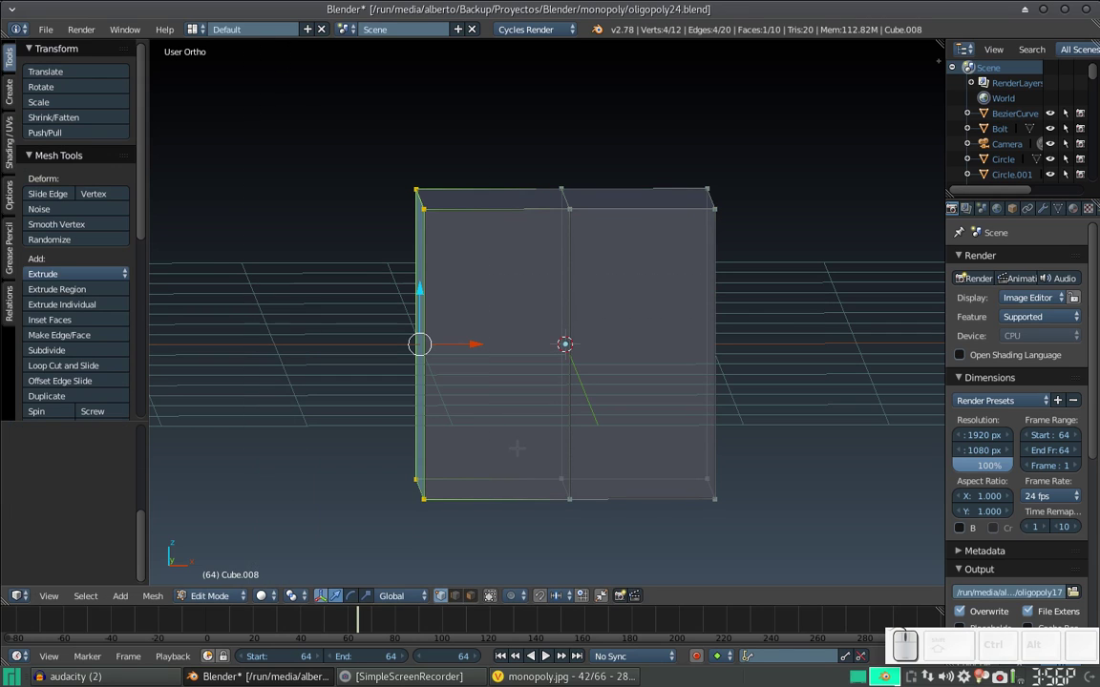
# Delete the cube's left-half vertices and add a Mirror modifier to rebuild it from the right half.
pyautogui.press('x')
pyautogui.click(523, 450)
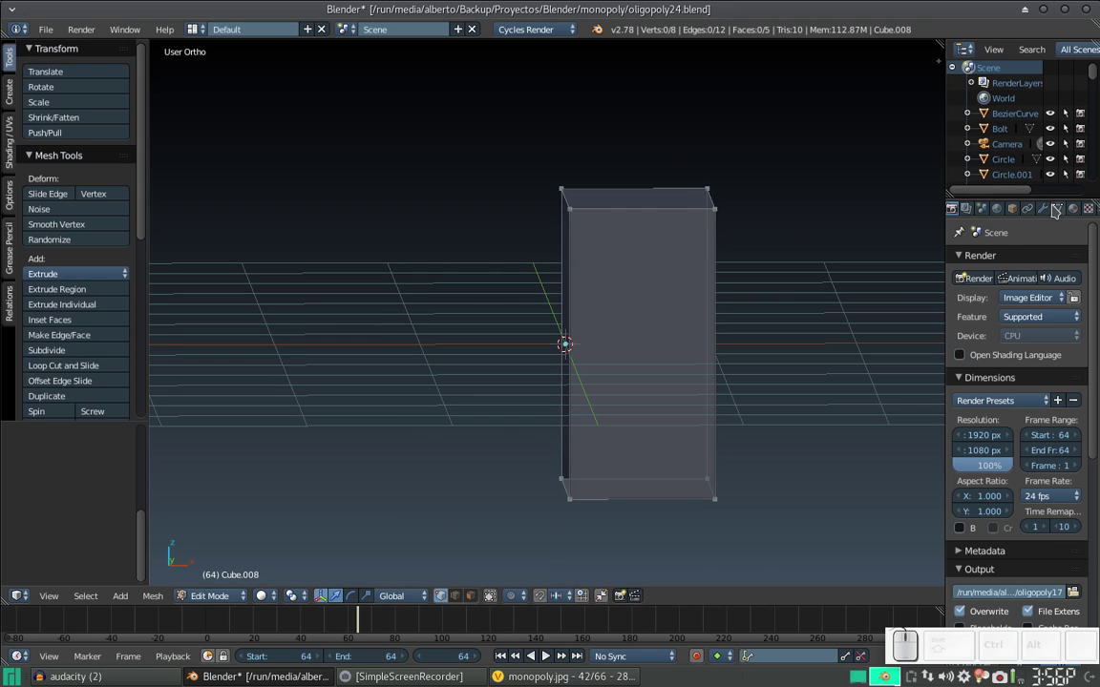
pyautogui.click(1052, 211)
pyautogui.click(1019, 258)
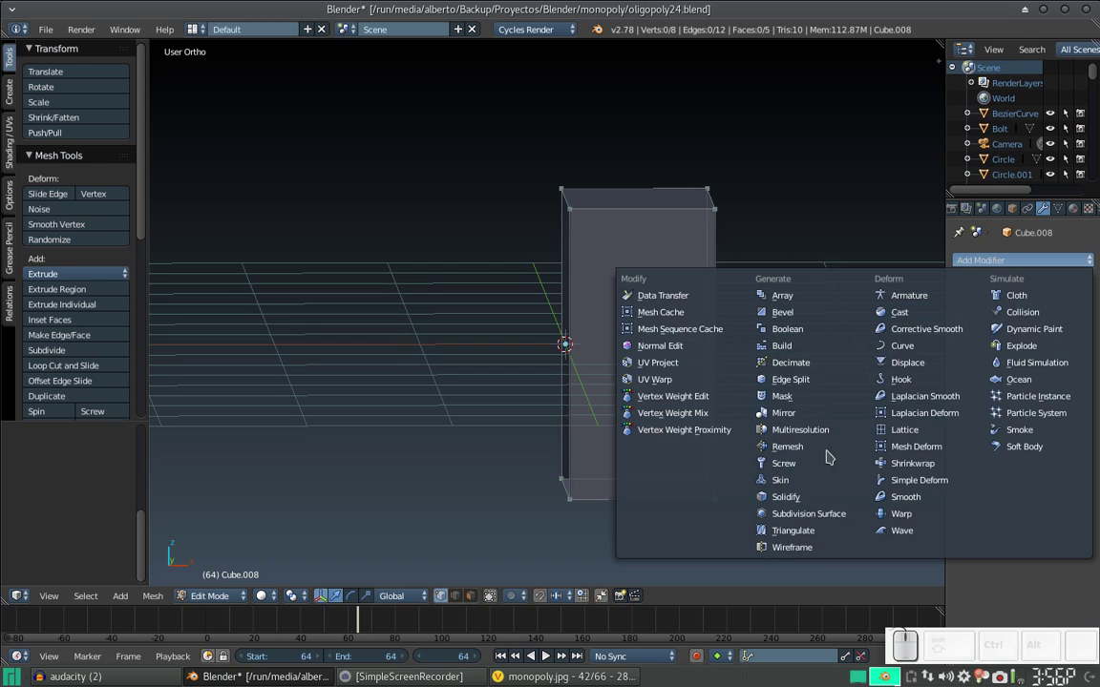
pyautogui.click(799, 414)
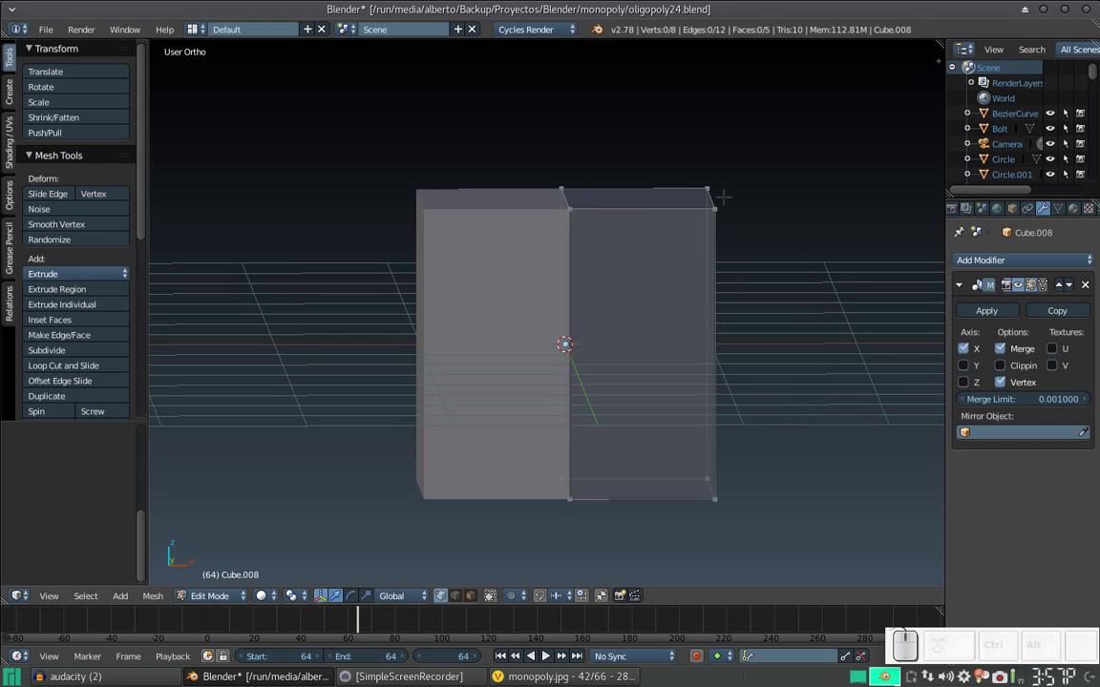
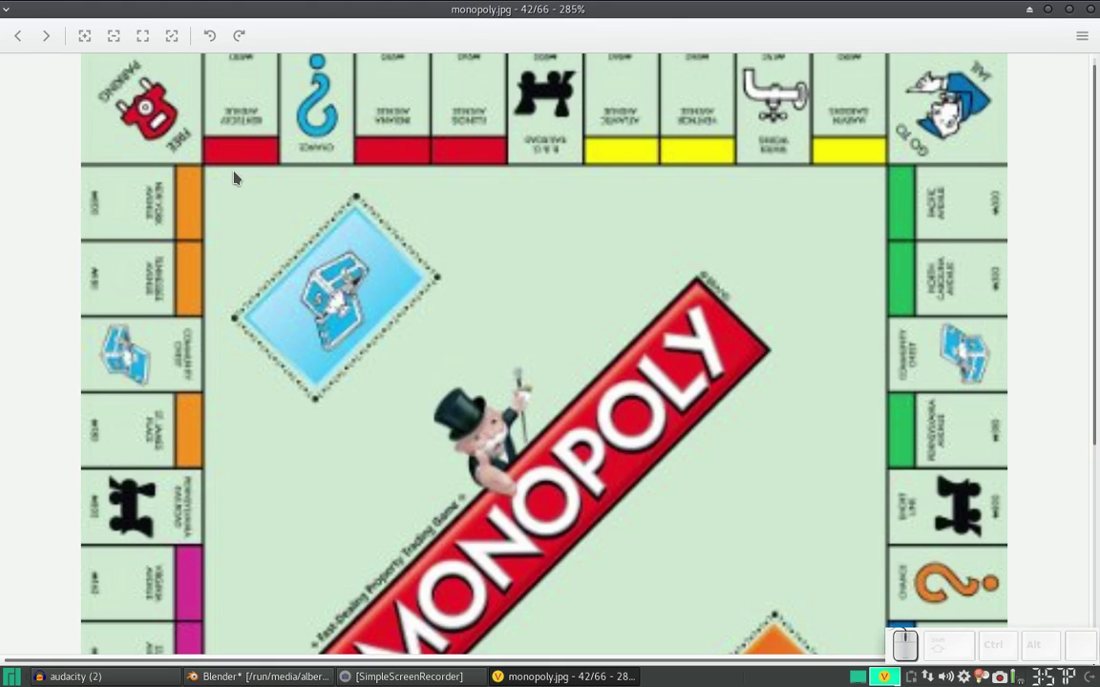
# Switch between the Monopoly reference image and the Blender model while reshaping the mirrored block.
pyautogui.press('alt+Tab')
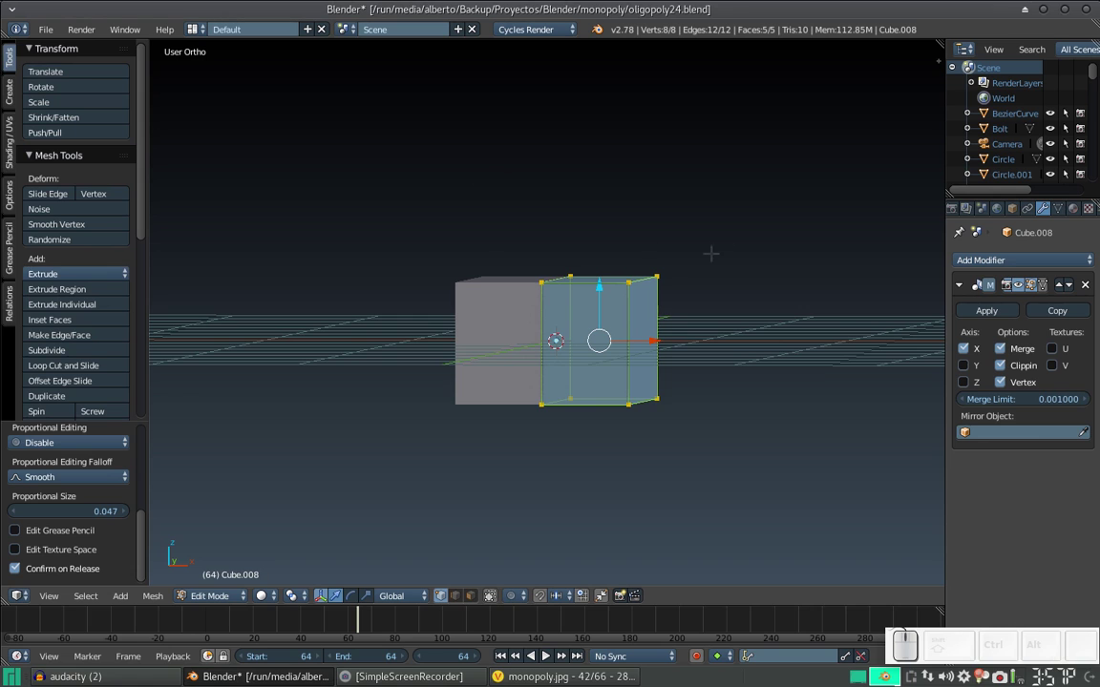
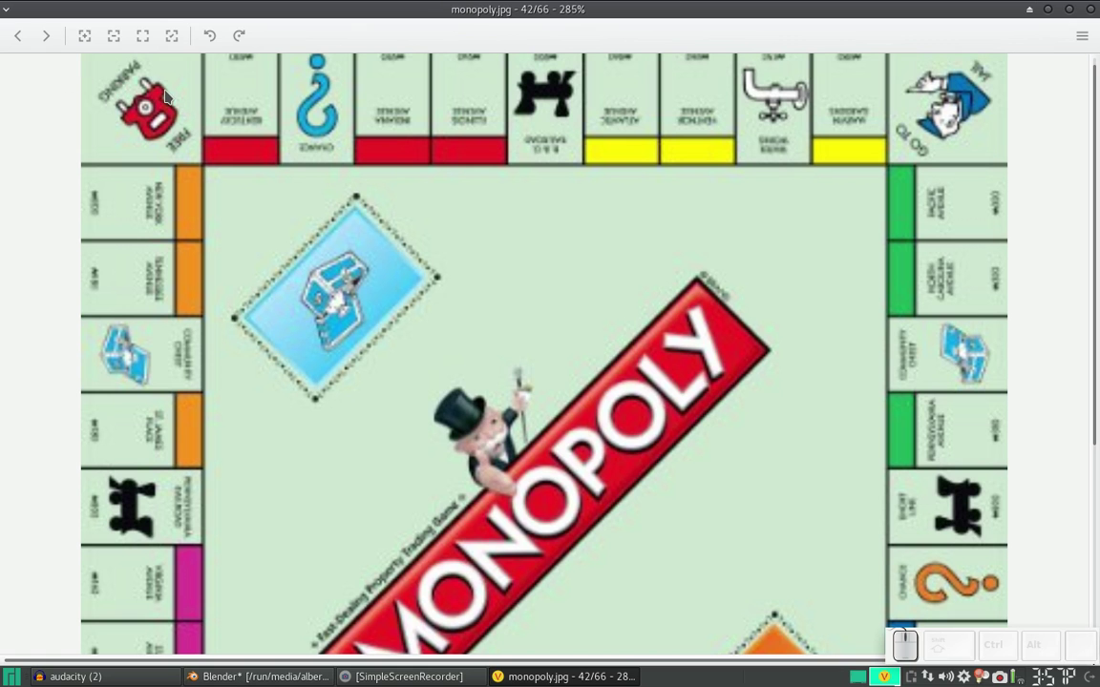
pyautogui.press('alt+Tab')
pyautogui.press('alt+Tab')
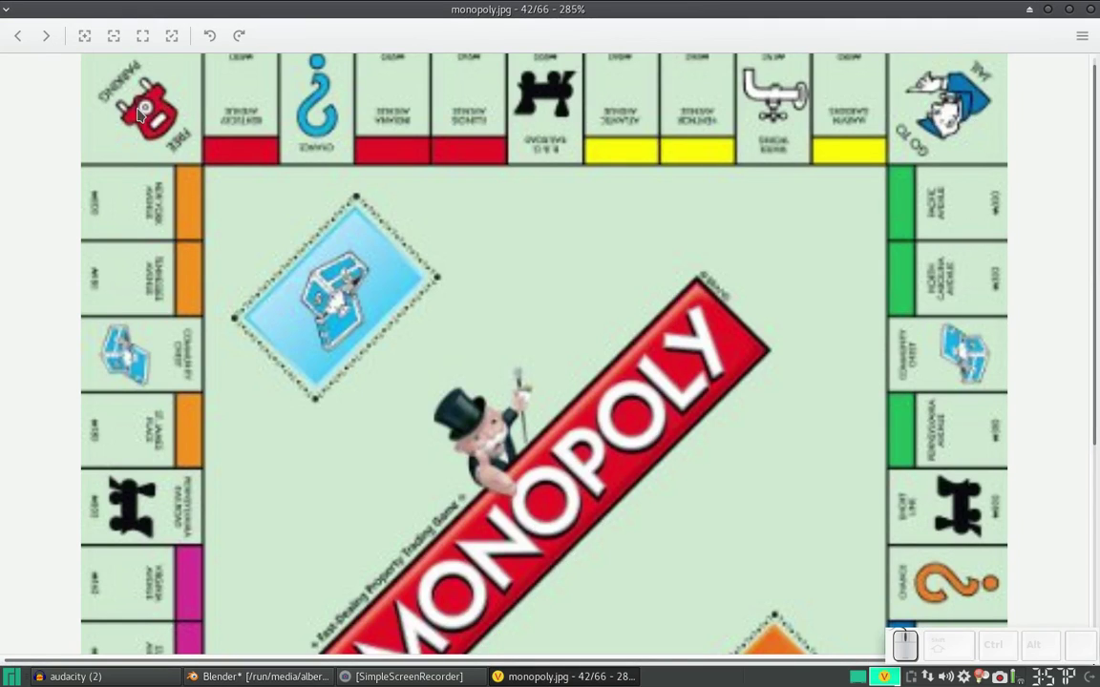
pyautogui.press('alt+Tab')
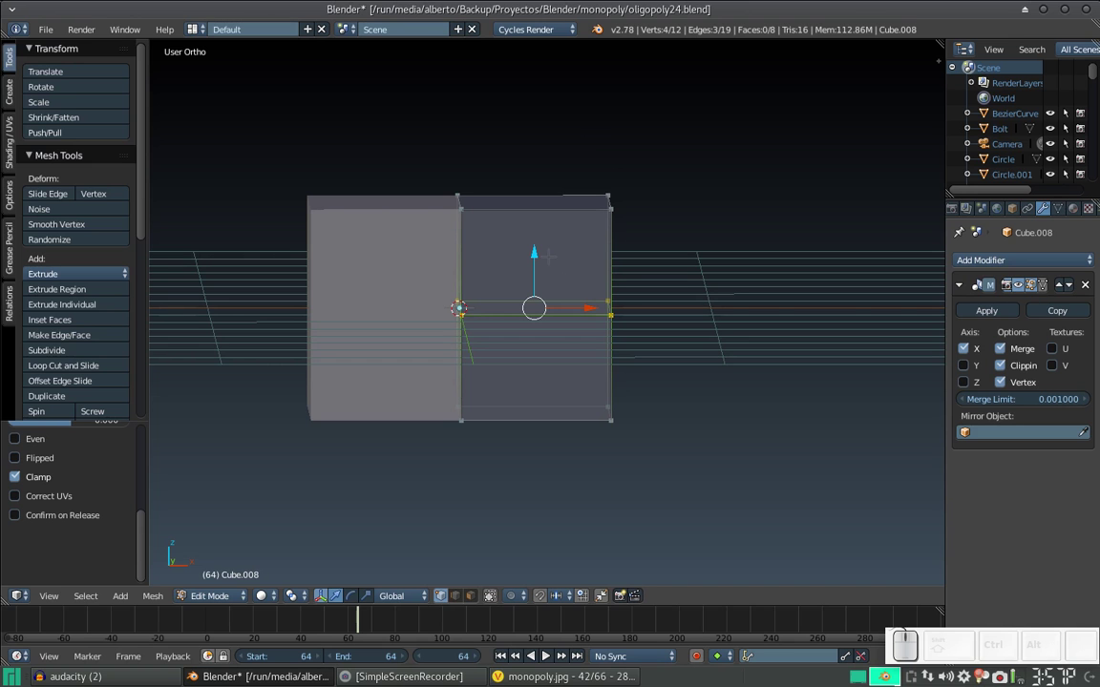
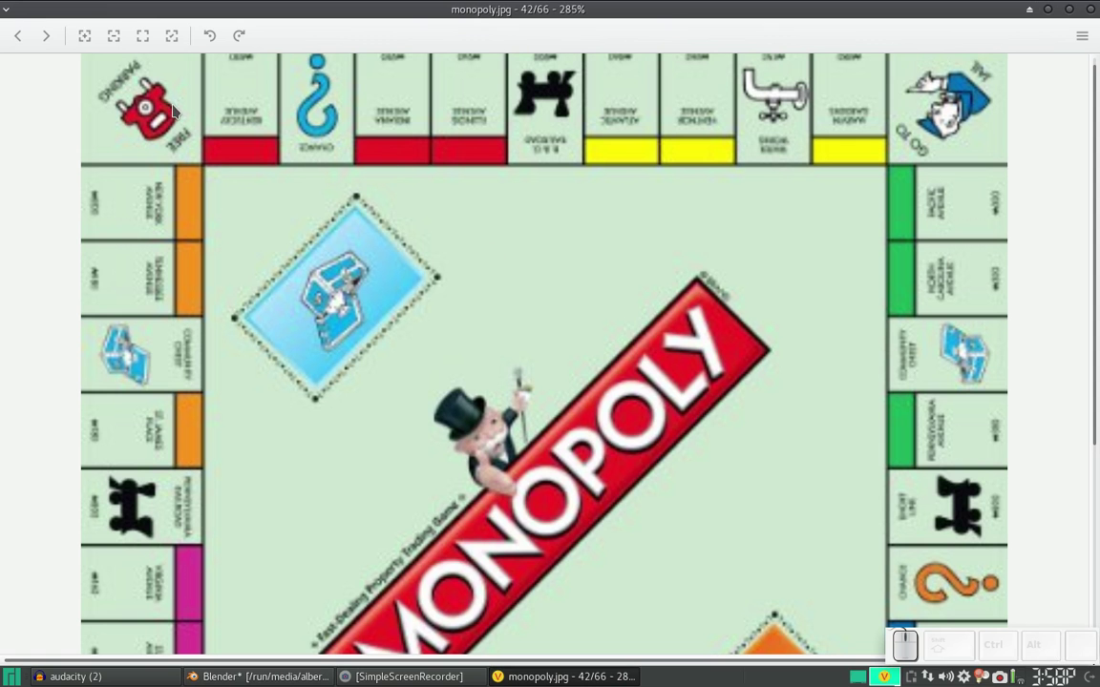
# Return to the car model to extrude the block into a base and cabin.
pyautogui.press('alt+Tab')
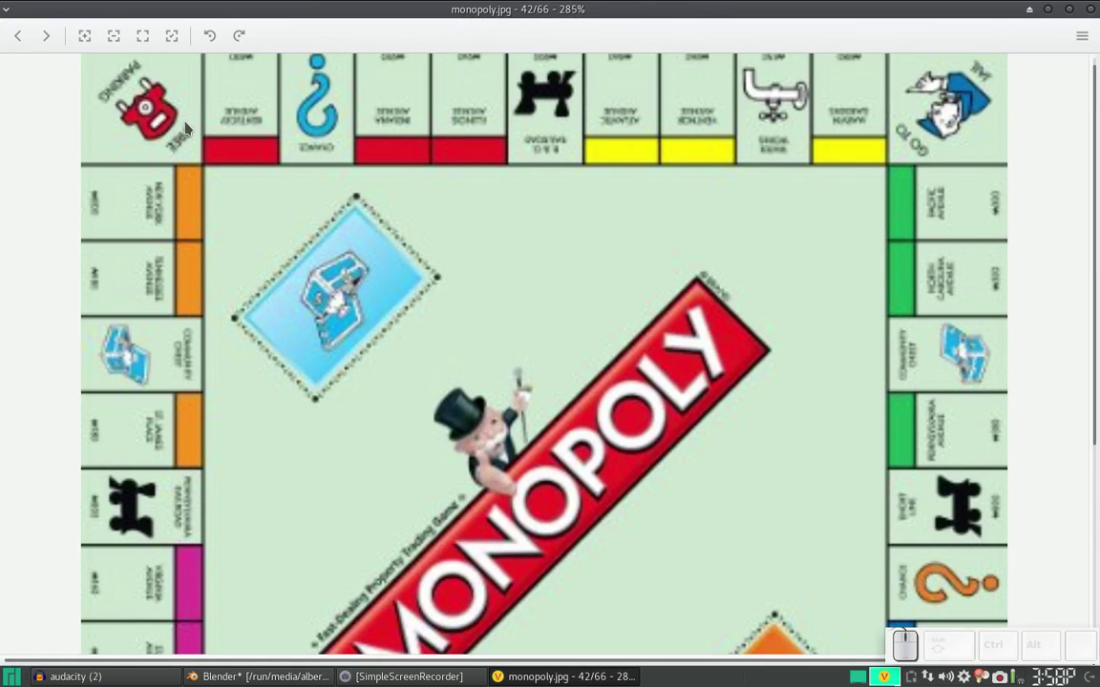
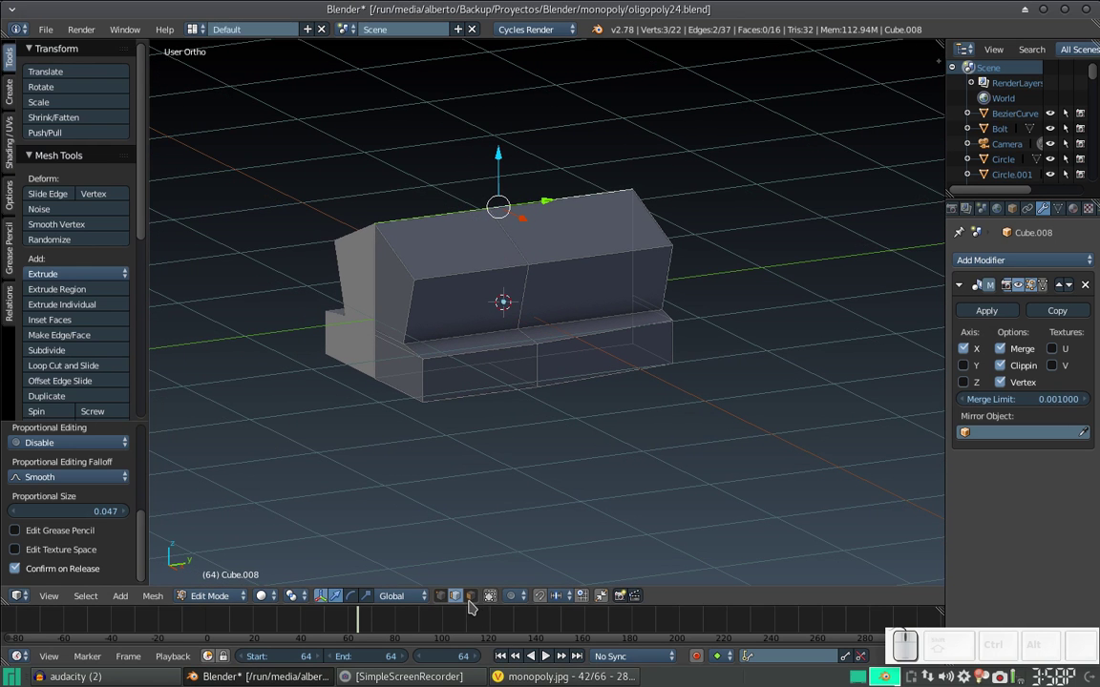
# Switch the car body mesh to face-selection mode.
pyautogui.click(478, 599)
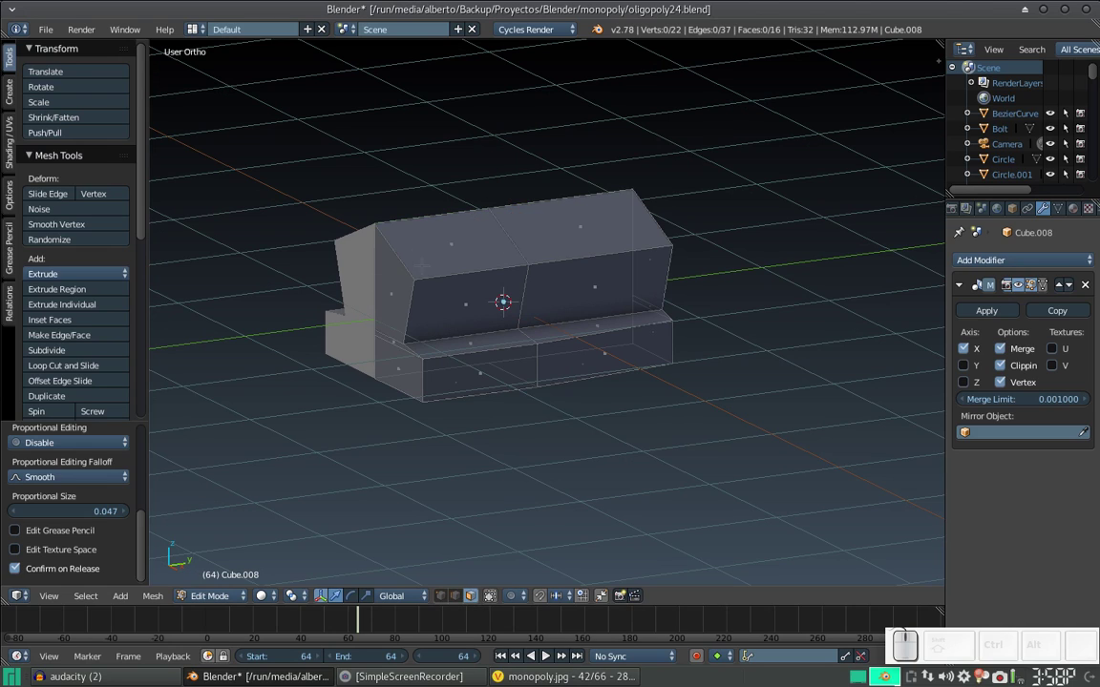
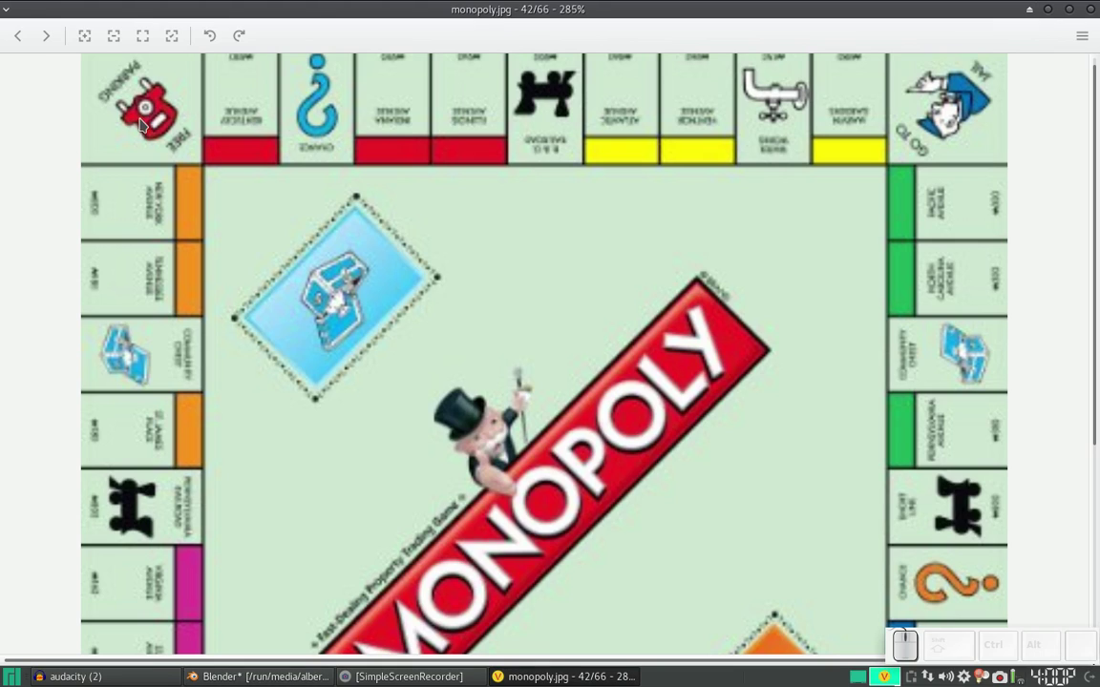
# Return from the reference image and select the edges at the cabin's front corner.
pyautogui.press('alt+Tab')
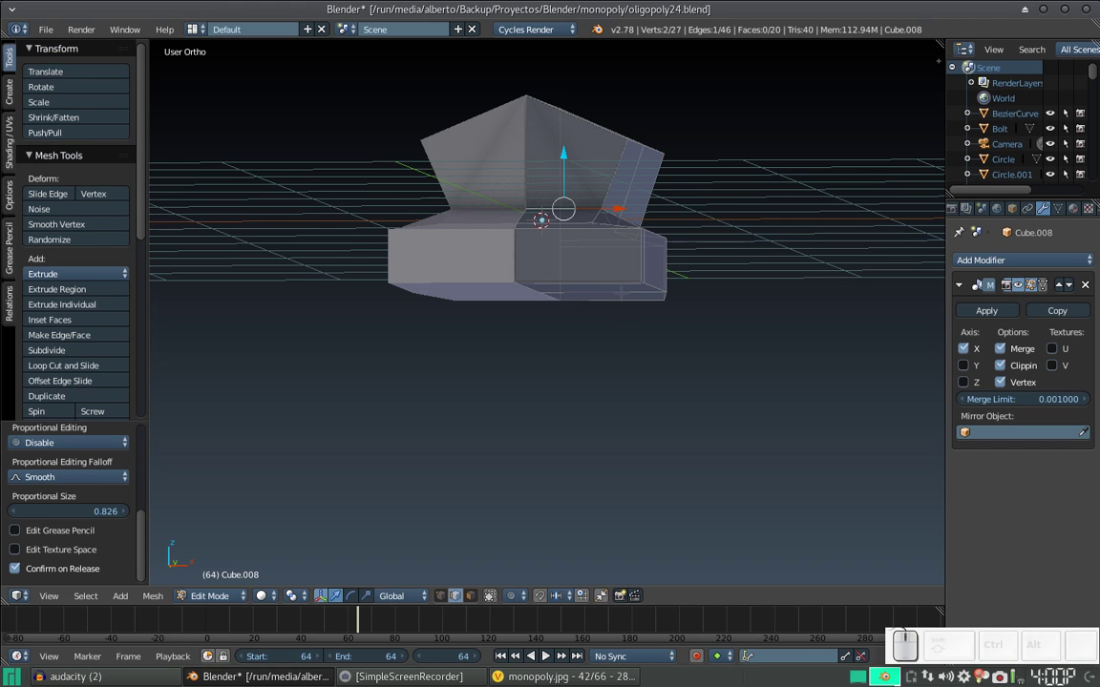
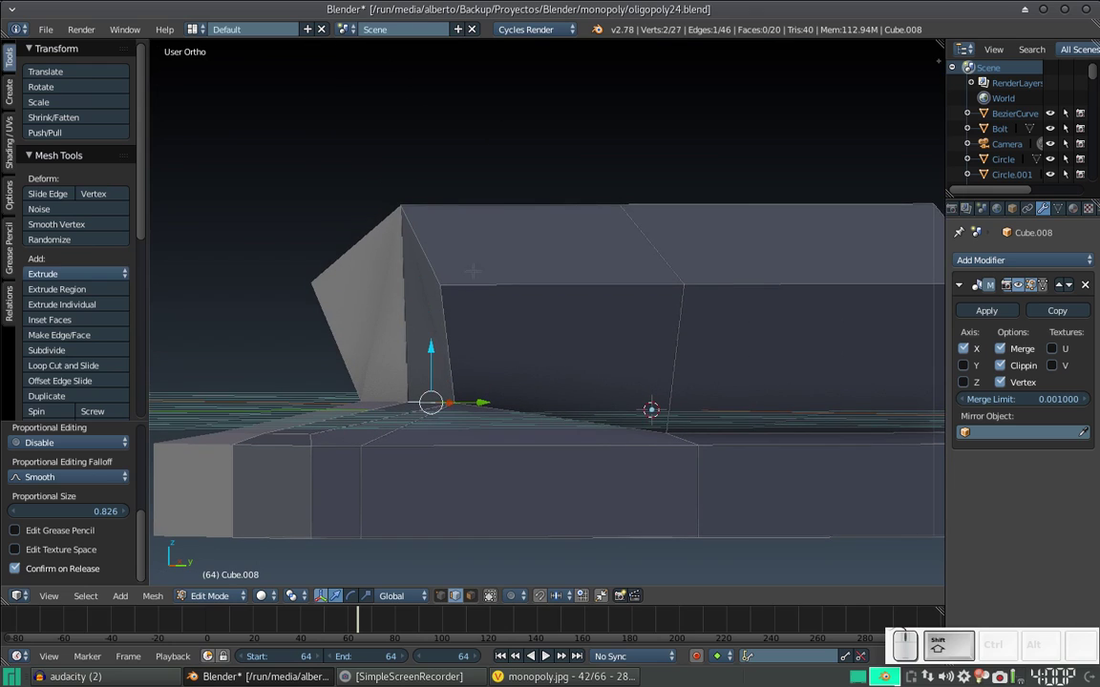
pyautogui.click(440, 601)
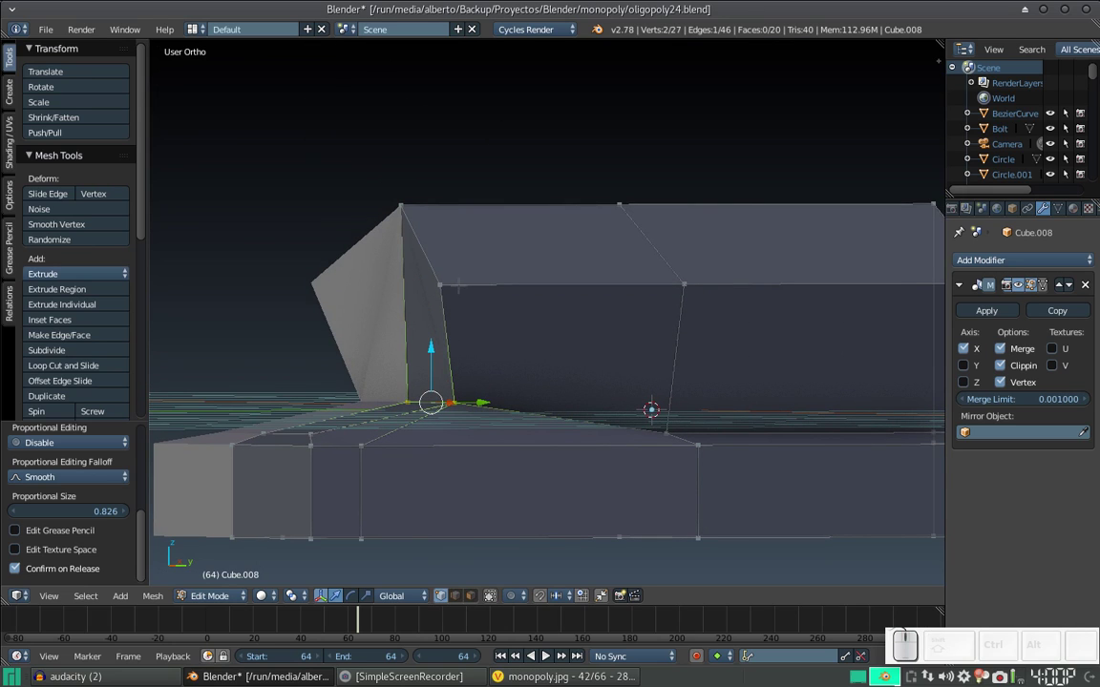
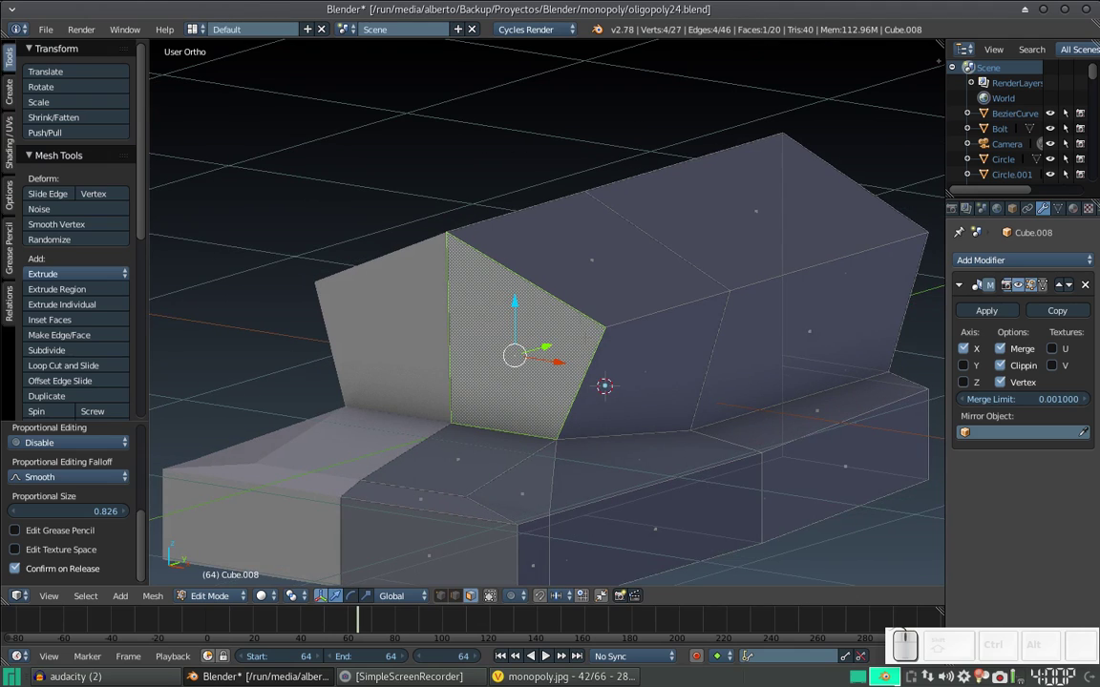
# Inset the selected slanted side panel to start a framed window.
pyautogui.press('i')
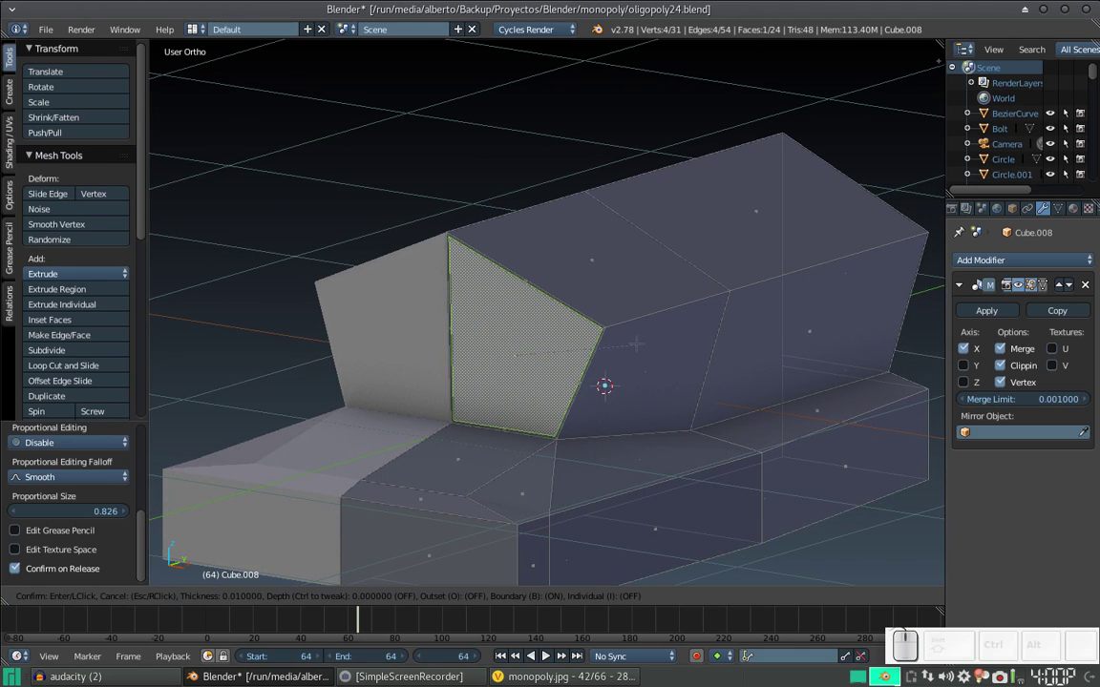
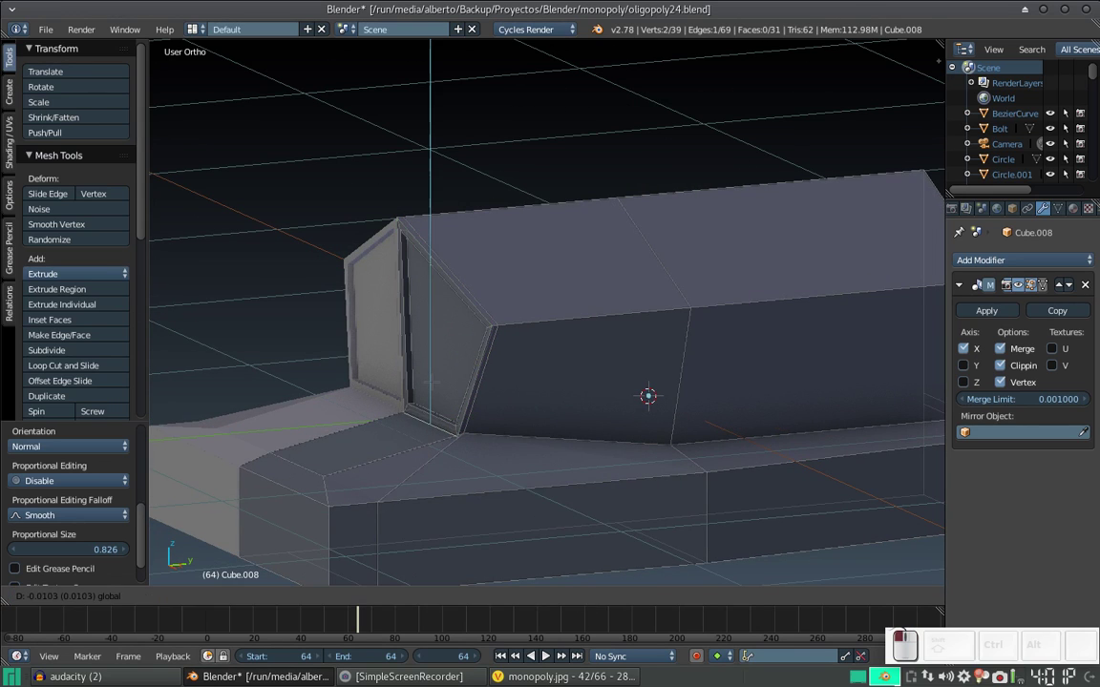
# Undo the last recess, enable proportional editing and adjust the view of the cab corner.
pyautogui.press('ctrl+z')
pyautogui.press('o')
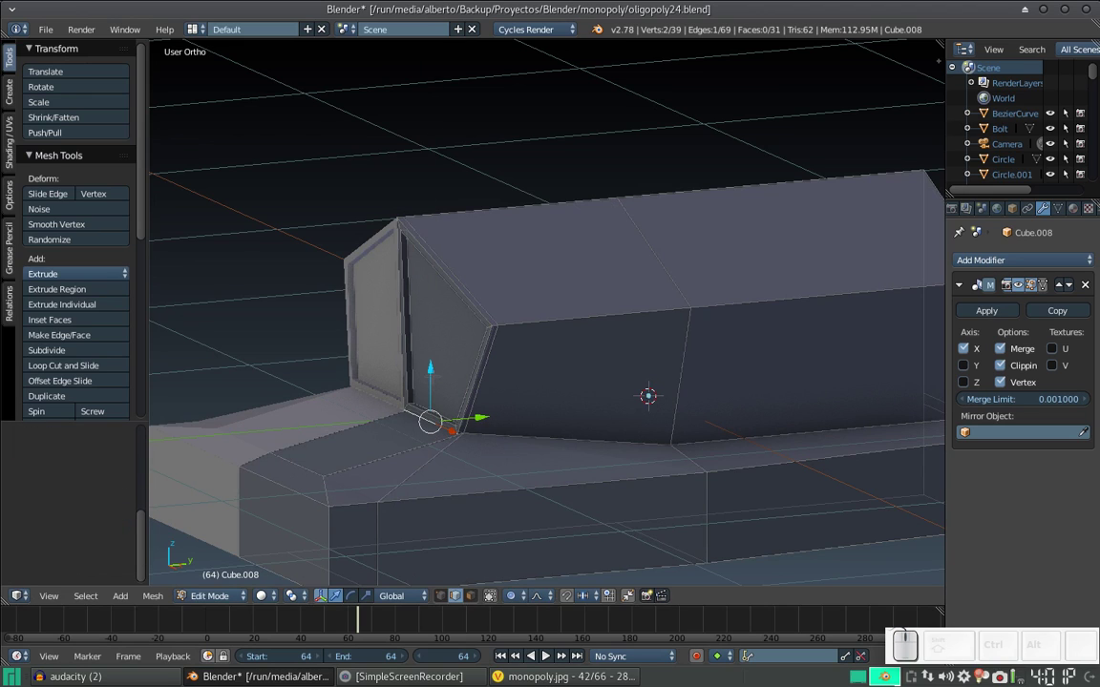
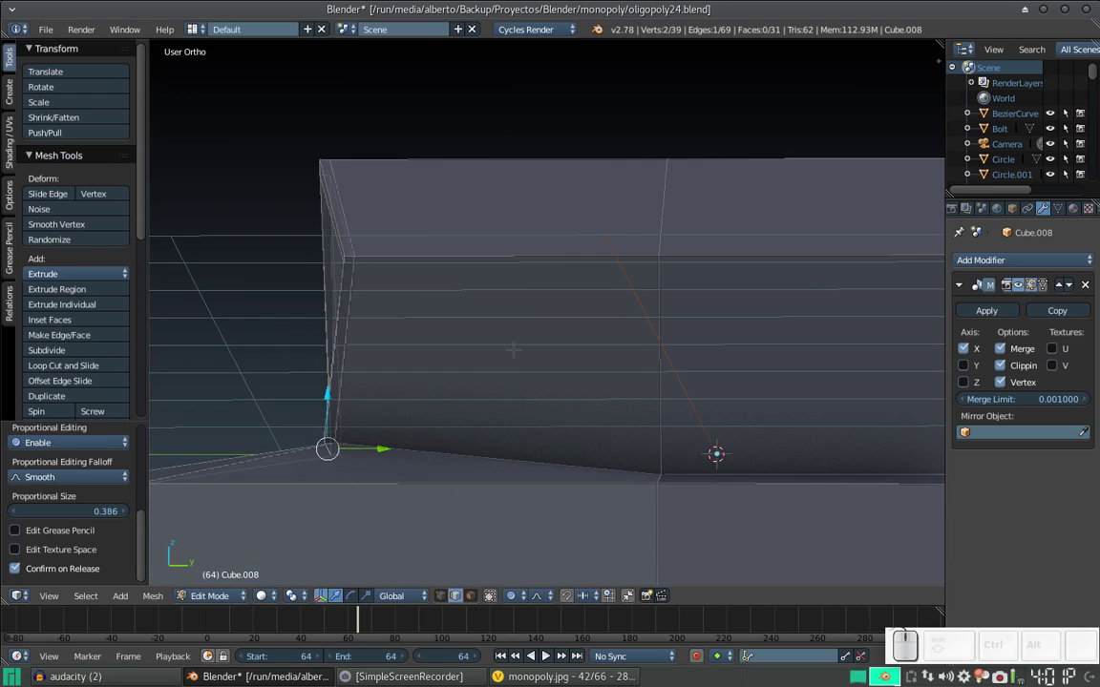
pyautogui.scroll(-3)
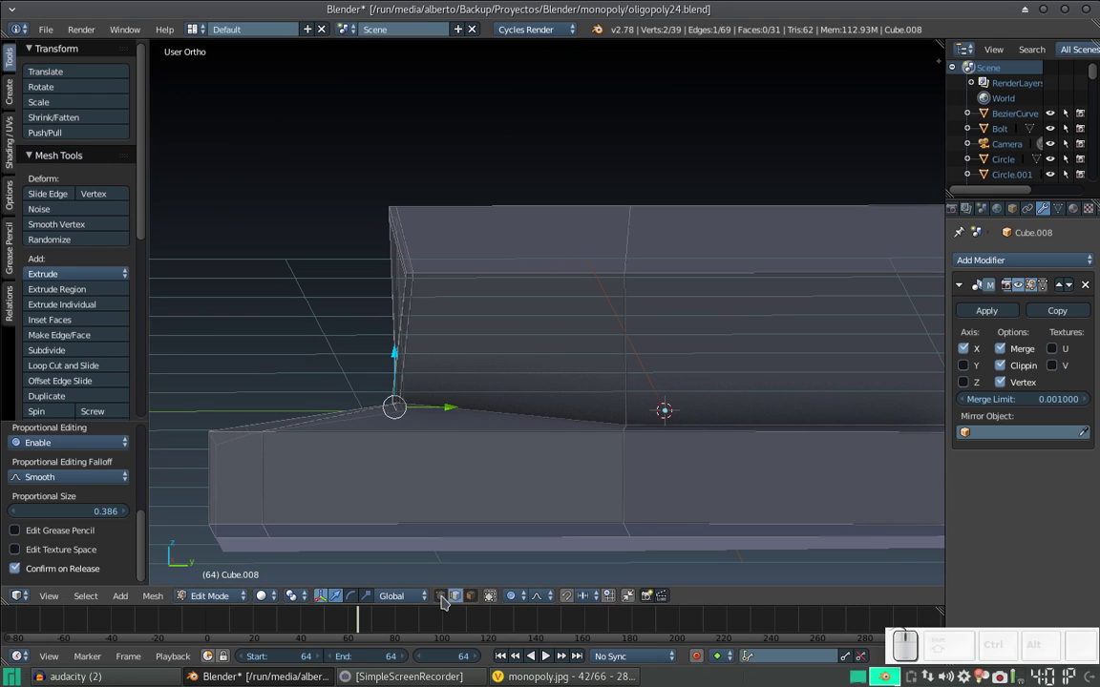
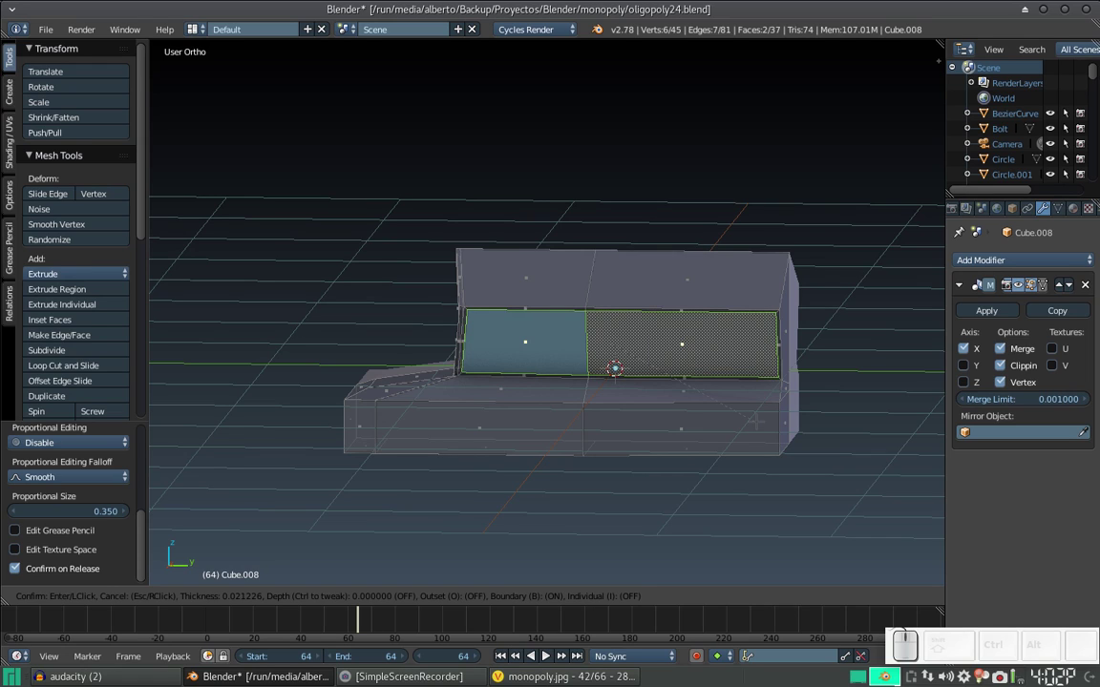
# Inset the window faces individually and extrude them inward into recessed, framed windows.
pyautogui.press('i')
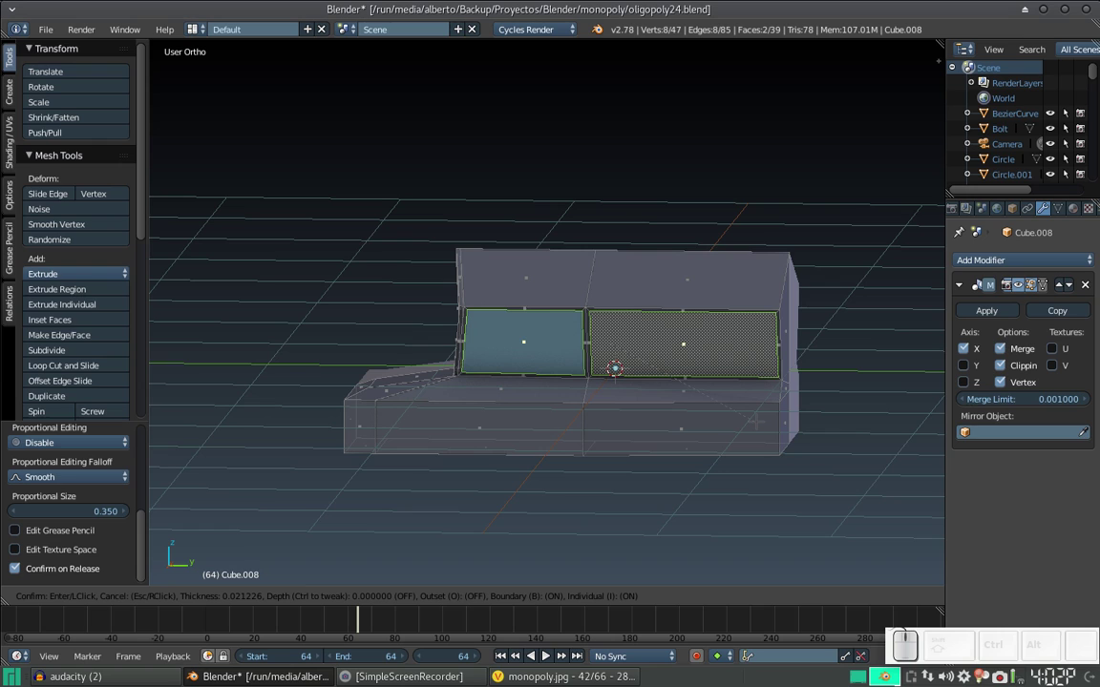
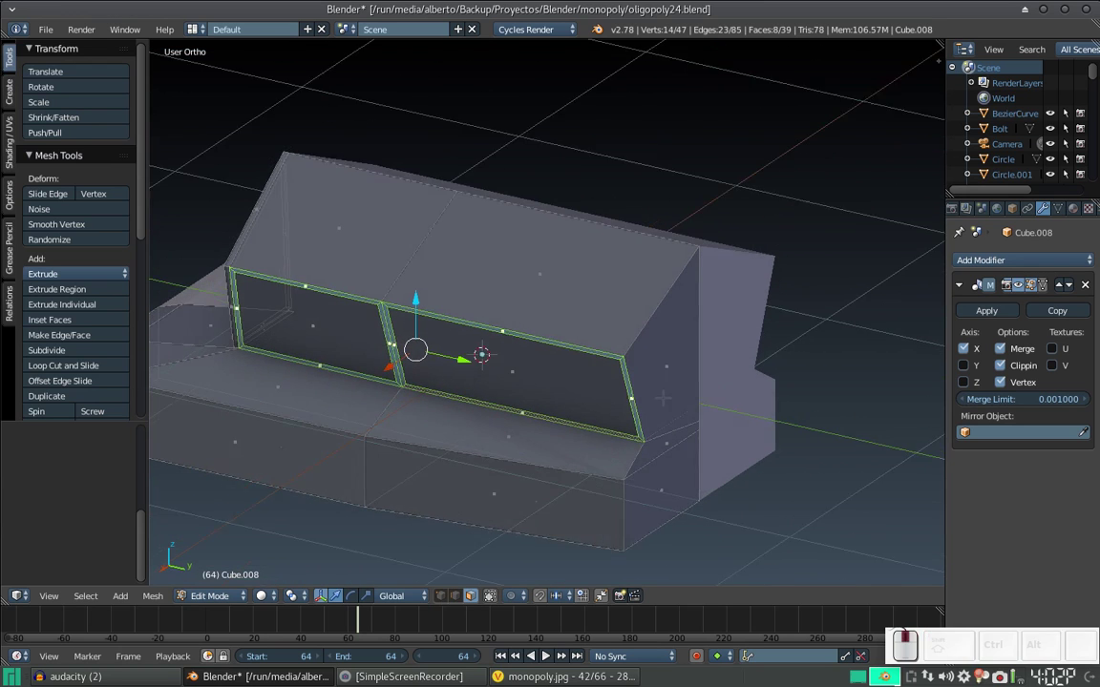
pyautogui.press('e')
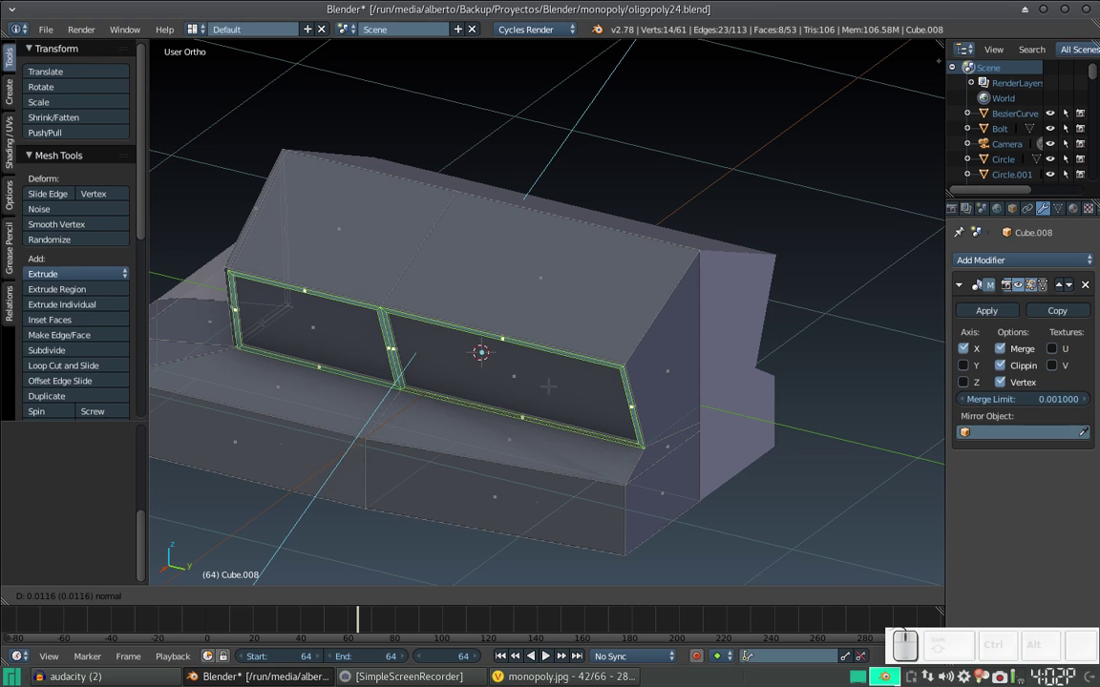
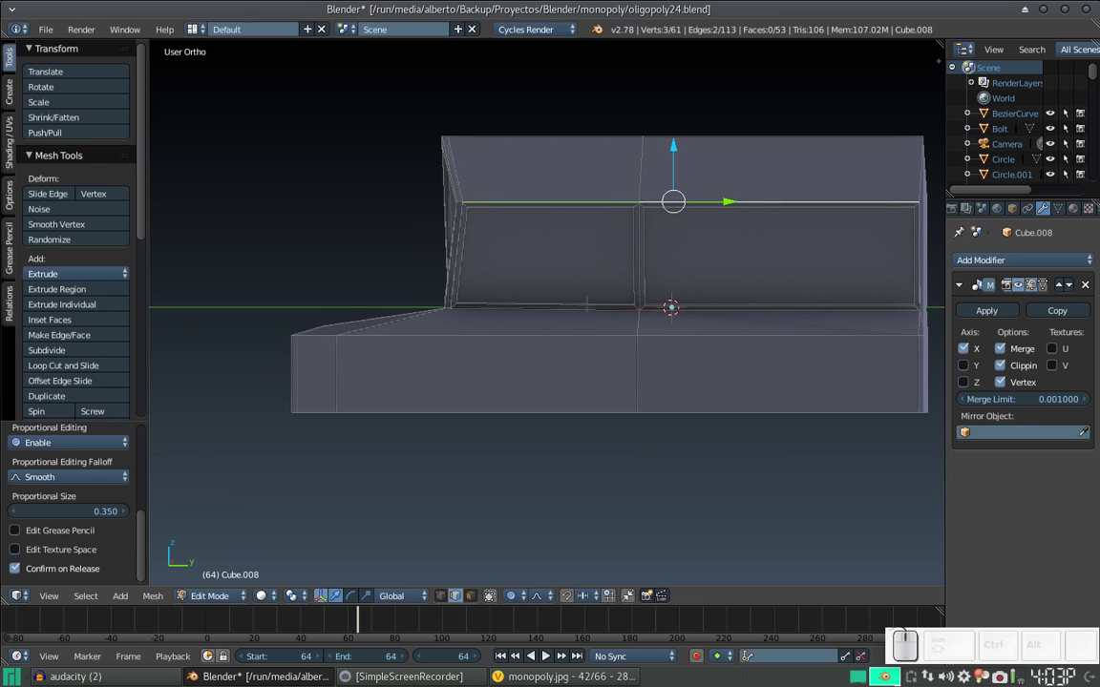
pyautogui.scroll(-3)
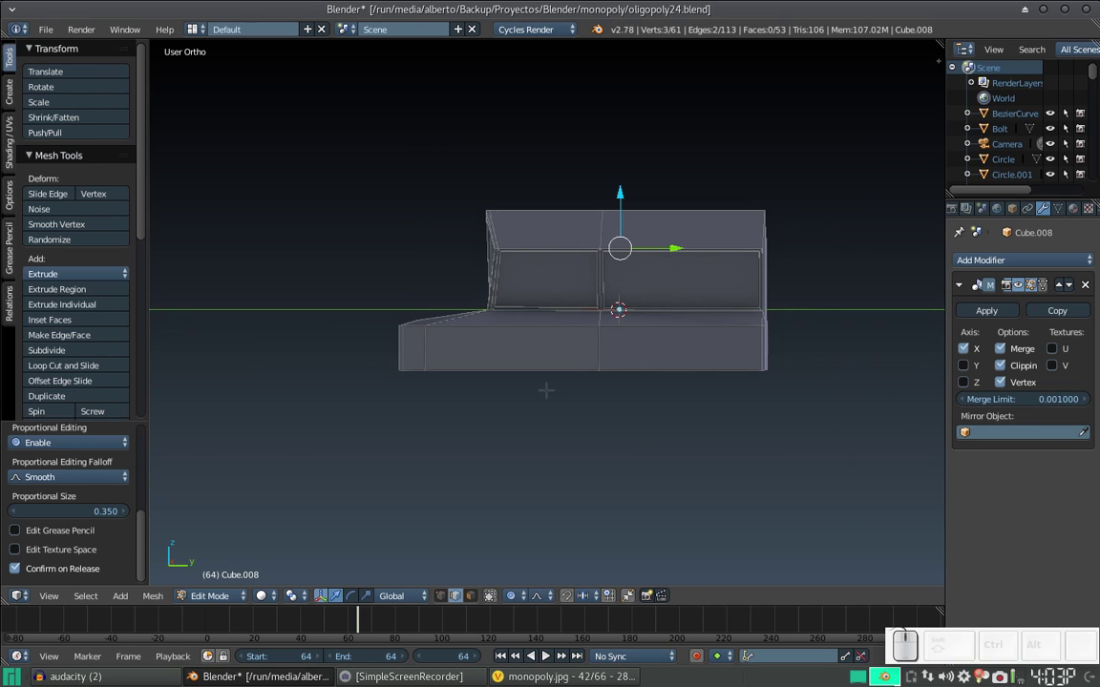
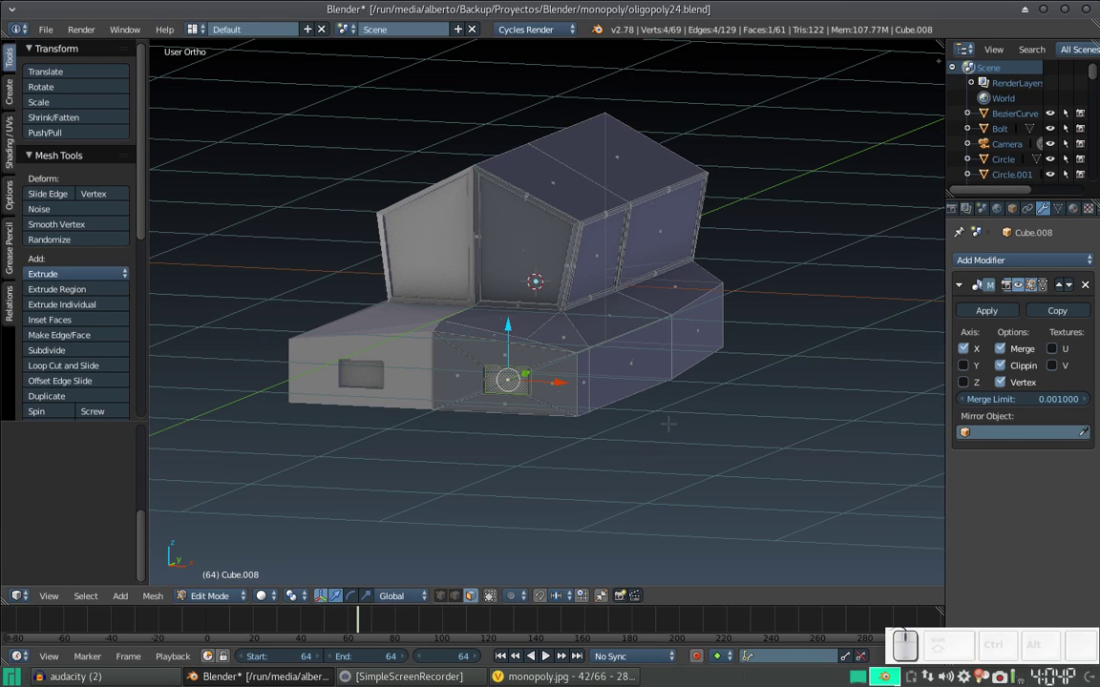
# Inset the small lower-front recess face again and shrink its new inner face slightly.
pyautogui.press('e')
pyautogui.press('s')
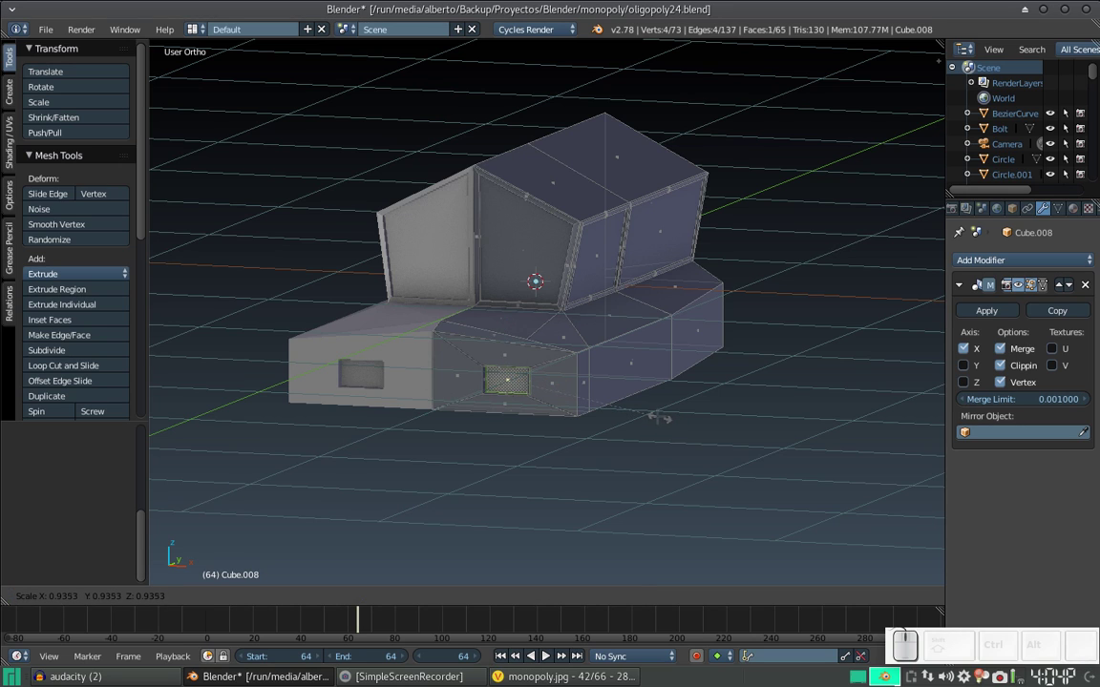
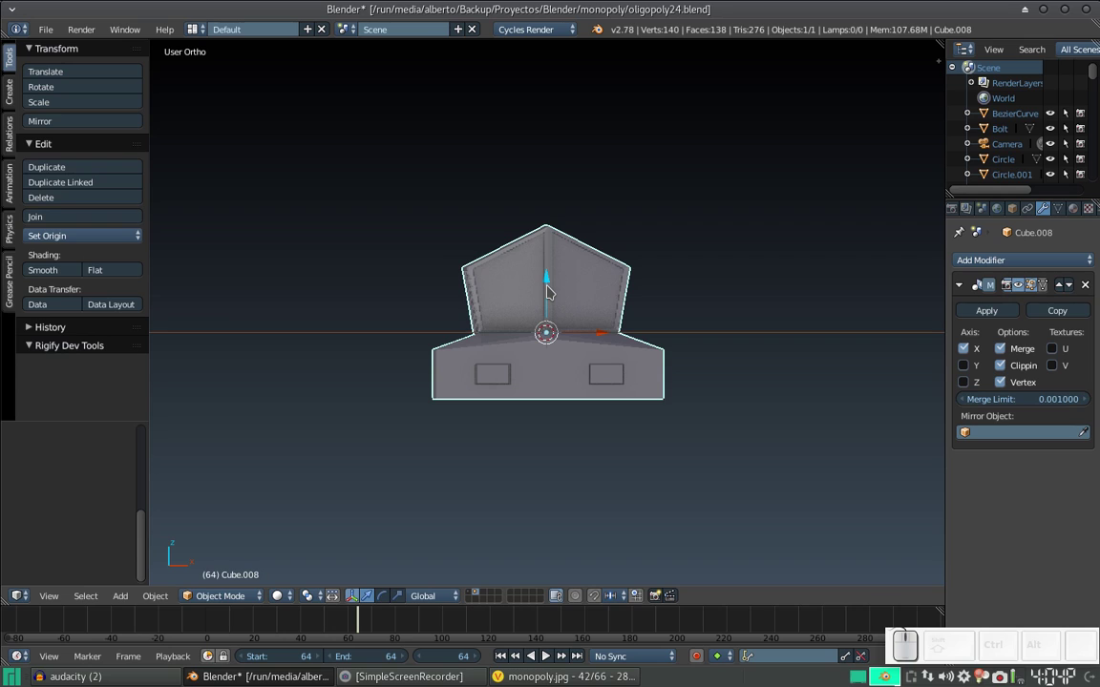
# Add a circle mesh beside the car body and give it a Mirror modifier.
pyautogui.moveTo(550, 289); pyautogui.dragTo(596, 248)
pyautogui.moveTo(589, 249); pyautogui.dragTo(591, 264)
pyautogui.press('shift+a')
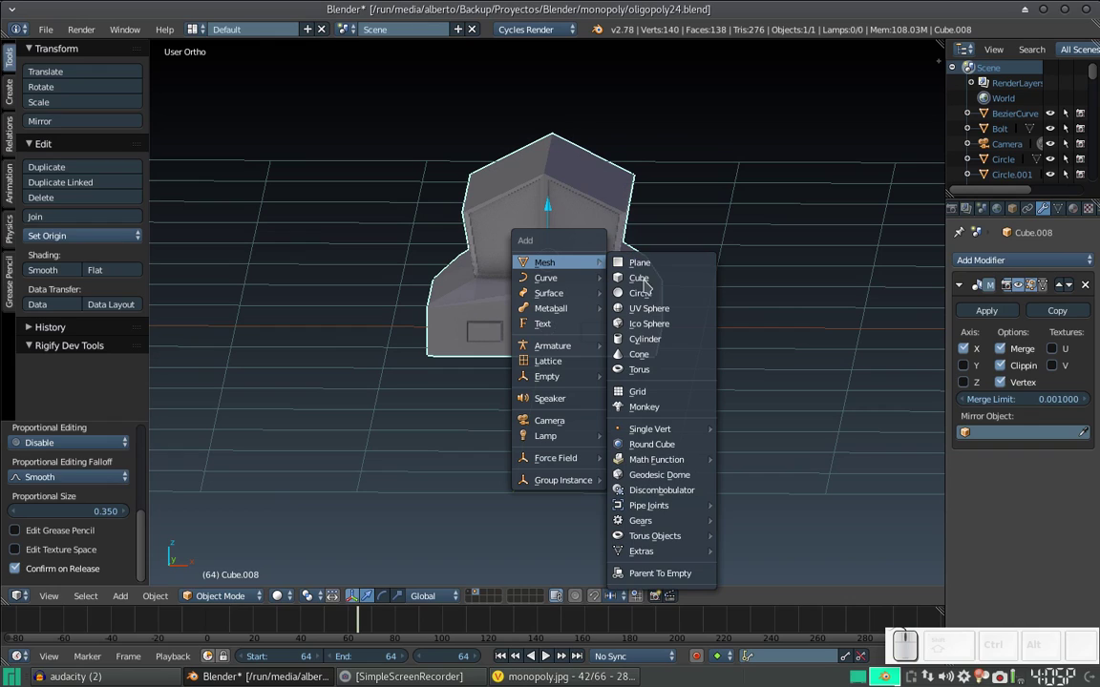
pyautogui.click(652, 294)
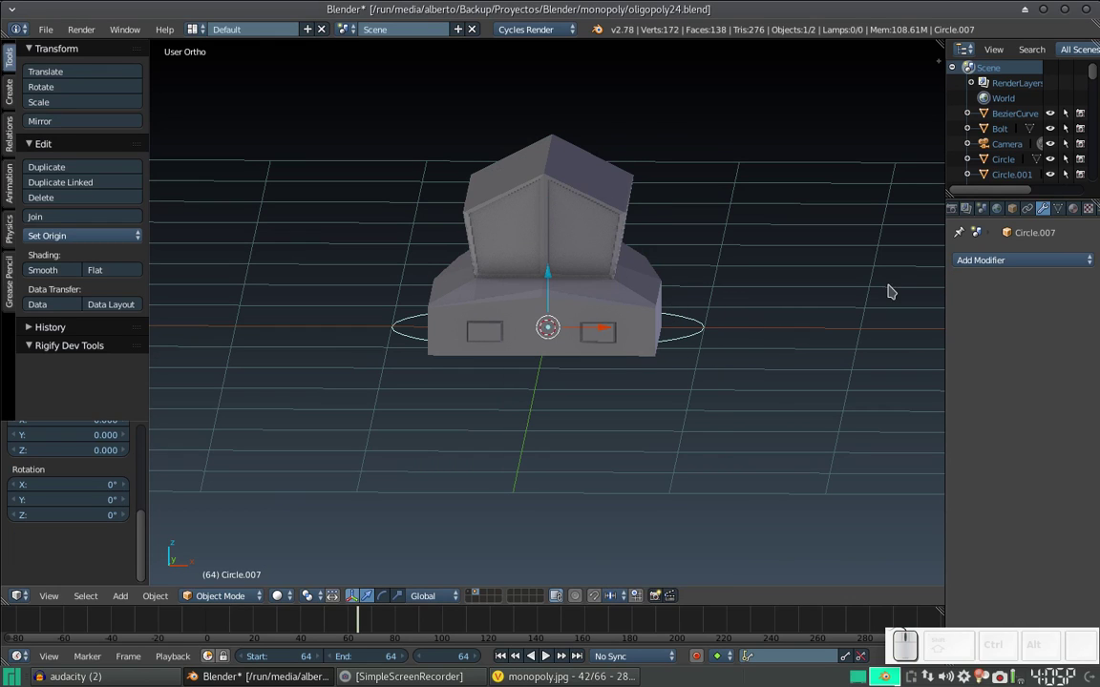
pyautogui.press('Tab')
pyautogui.press('Tab')
pyautogui.click(1025, 253)
pyautogui.click(817, 410)
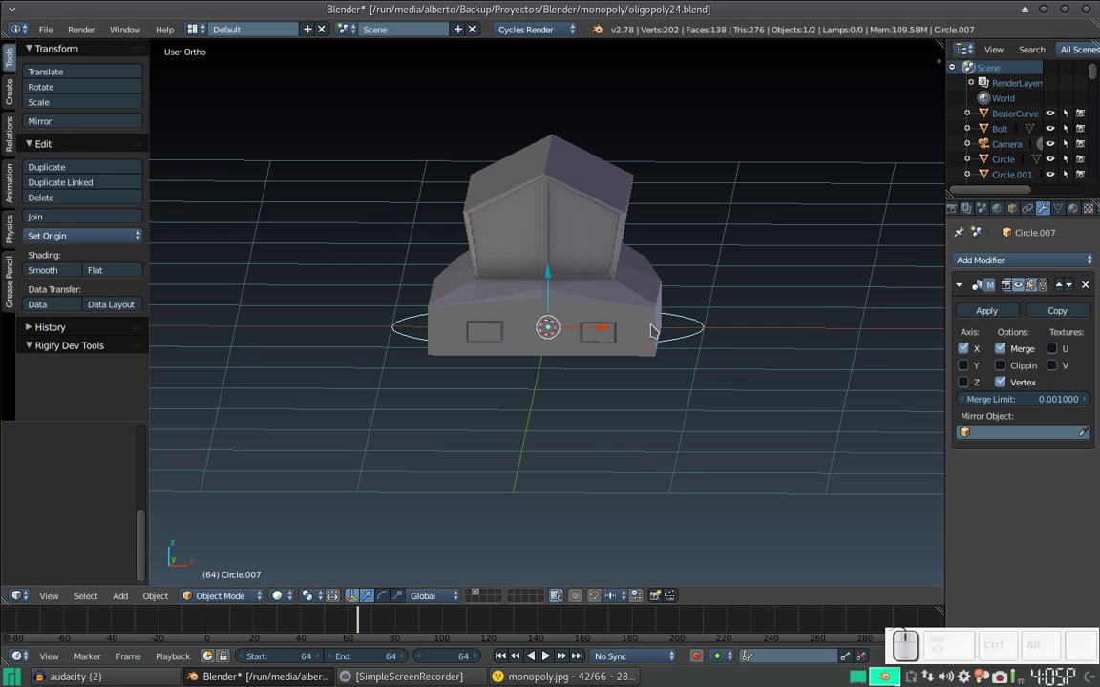
# Rotate the circle 90° on Y so it stands upright and move it out to the car's side.
pyautogui.press('r')
pyautogui.press('y')
pyautogui.press('KP_9')
pyautogui.press('KP_0')
pyautogui.press('KP_Enter')
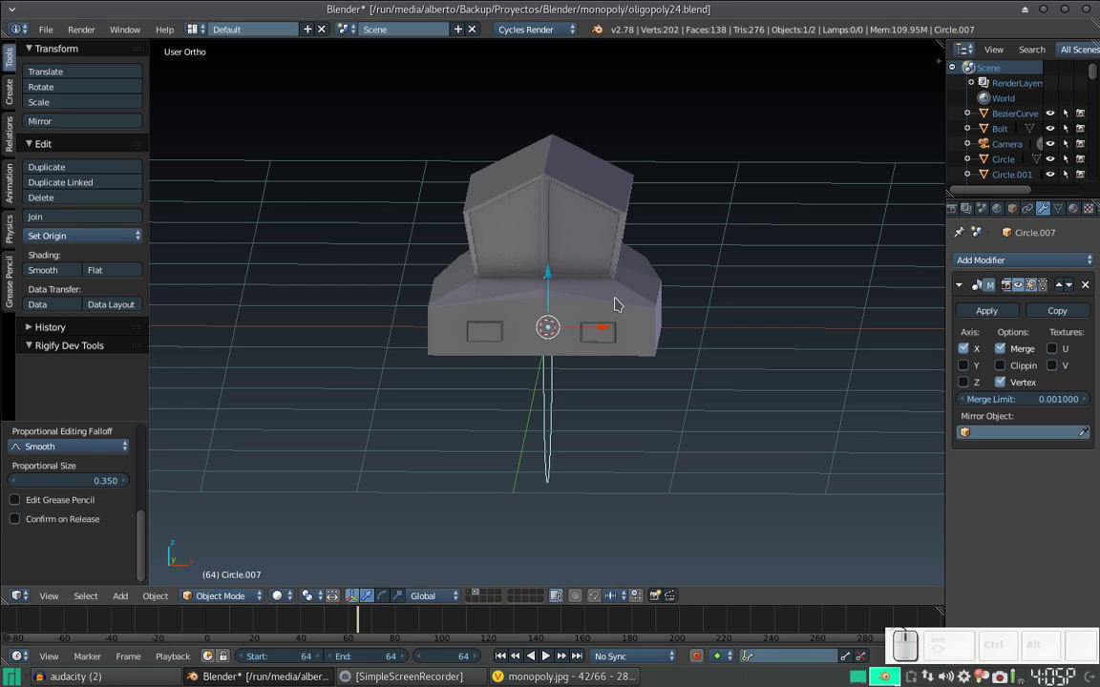
pyautogui.moveTo(607, 330); pyautogui.dragTo(644, 293)
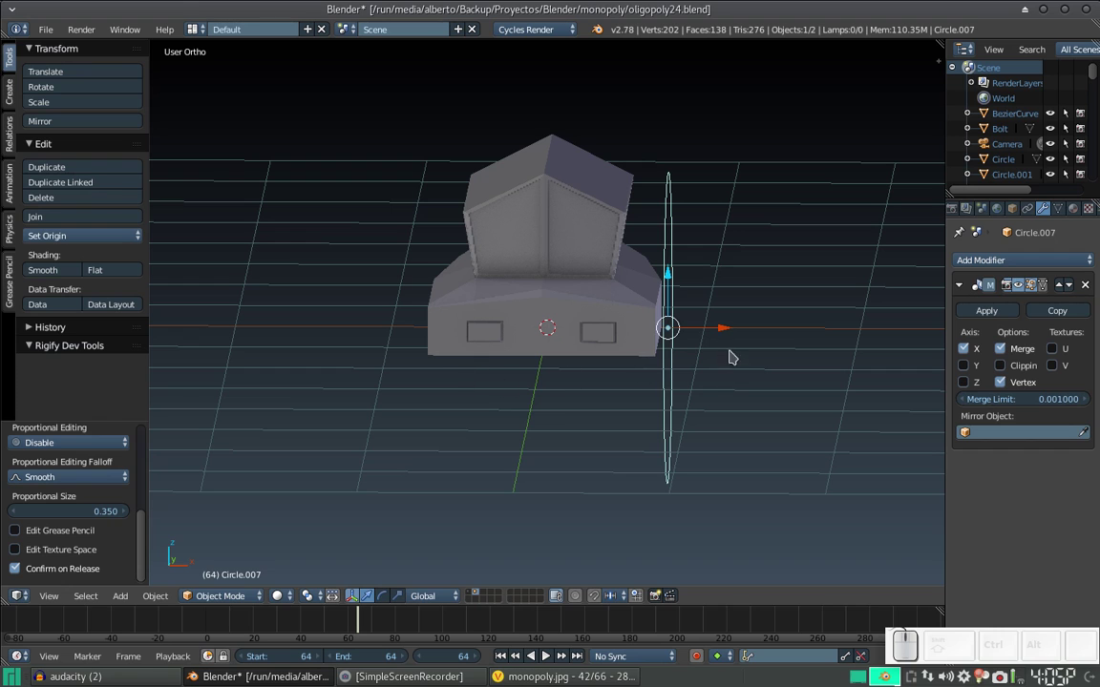
pyautogui.click(717, 329)
# Extrude and scale the circle's outline into a ring, then delete all of its geometry.
pyautogui.press('Tab')
pyautogui.click(449, 596)
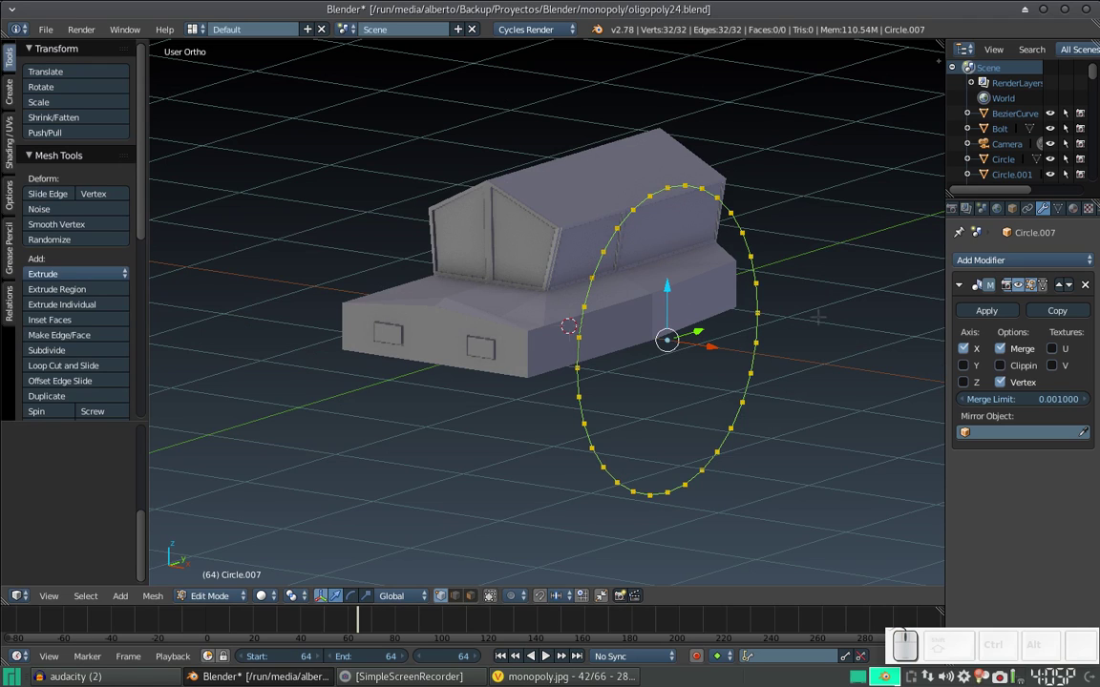
pyautogui.press('e')
pyautogui.press('s')
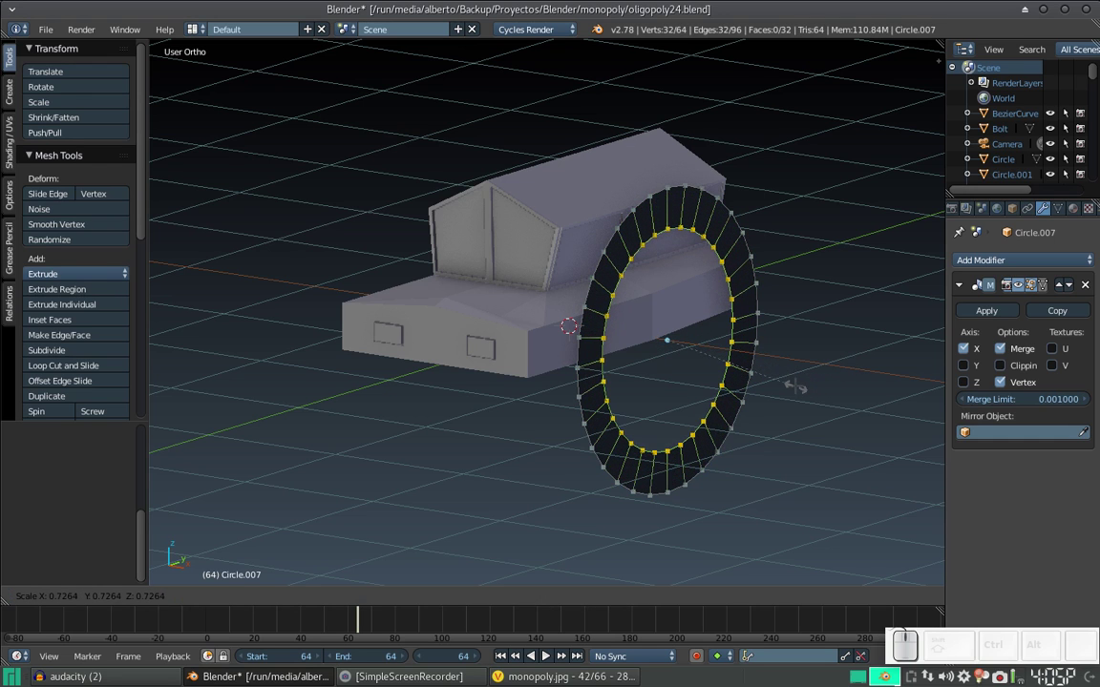
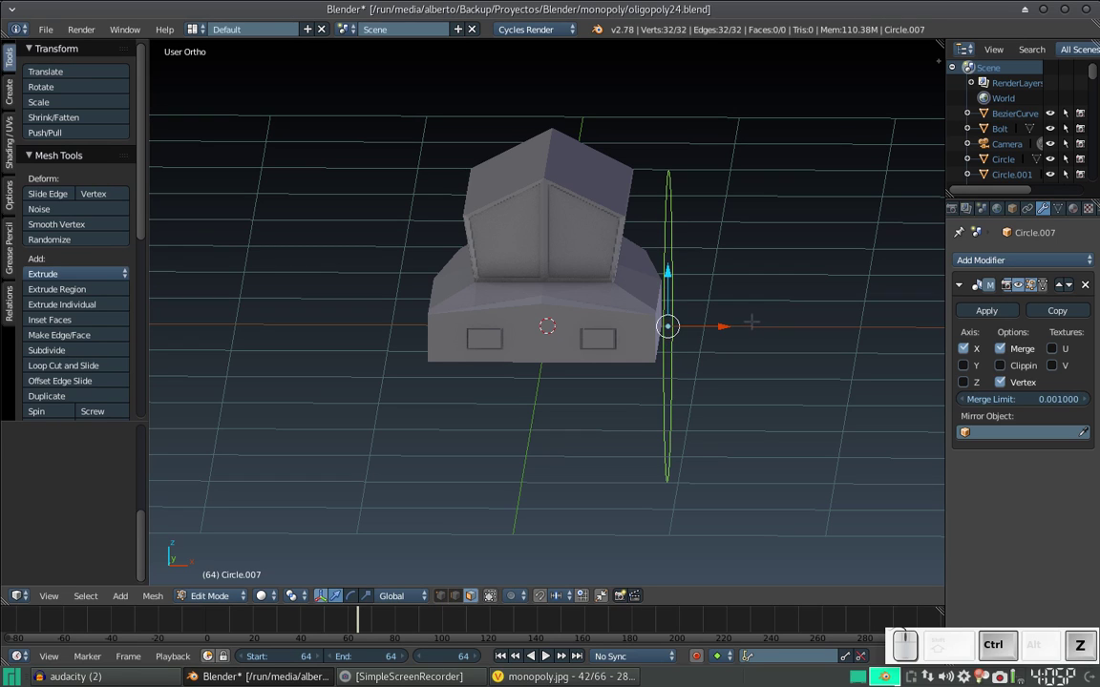
pyautogui.press('ctrl+z')
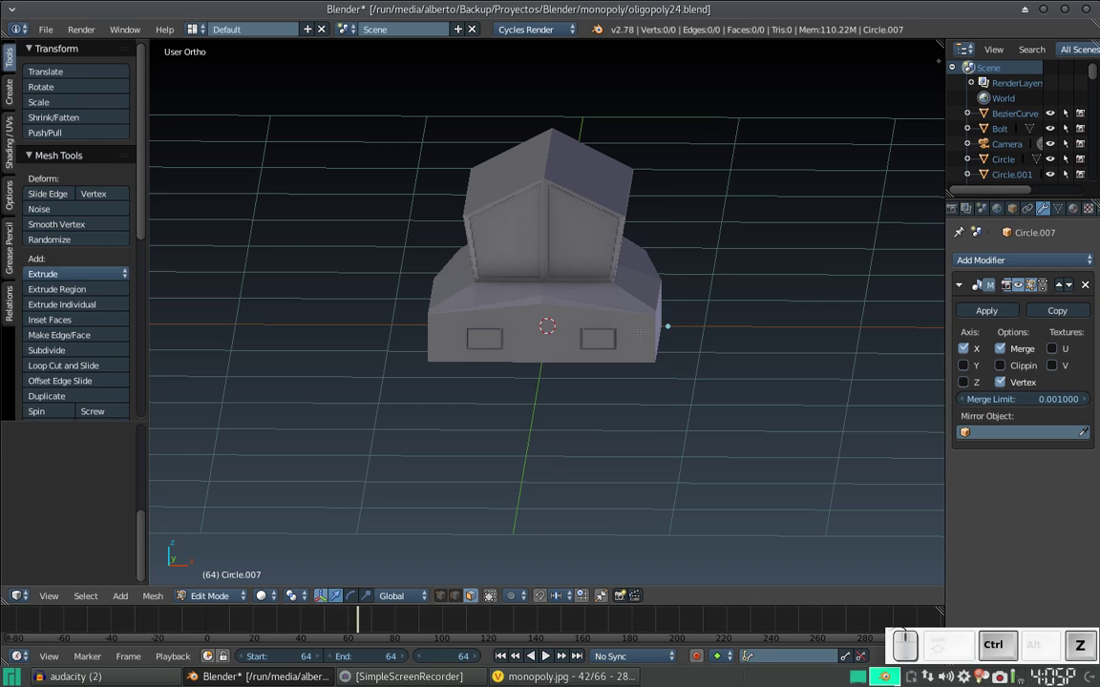
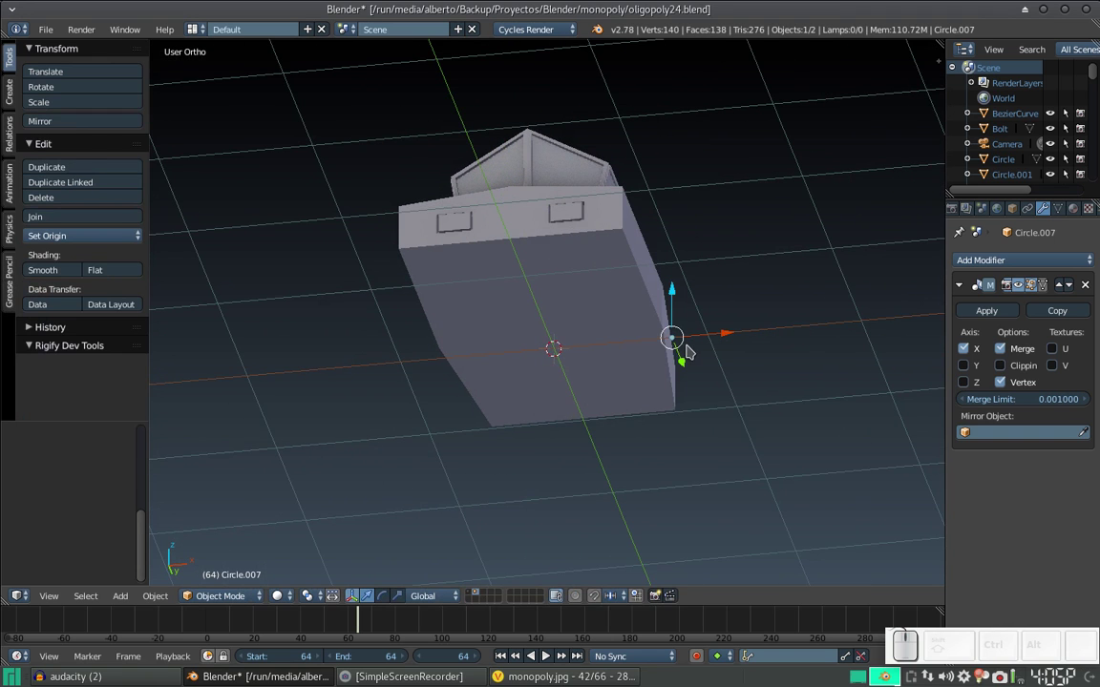
# Select the car body and add a fresh circle mesh lying flat at its base.
pyautogui.moveTo(706, 336); pyautogui.dragTo(681, 364)
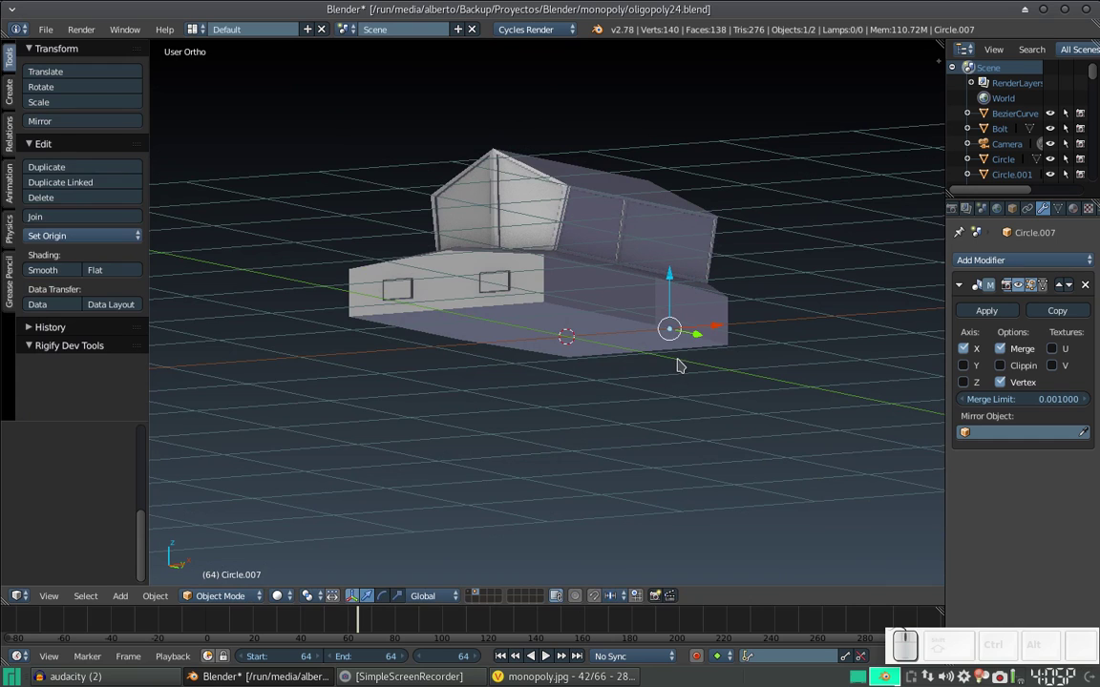
pyautogui.press('x')
pyautogui.click(687, 363)
pyautogui.moveTo(549, 343); pyautogui.dragTo(593, 339)
pyautogui.middleClick(557, 315)
pyautogui.rightClick(572, 294)
pyautogui.moveTo(569, 307); pyautogui.dragTo(573, 332)
pyautogui.scroll(3)
pyautogui.scroll(-3)
pyautogui.press('shift+a')
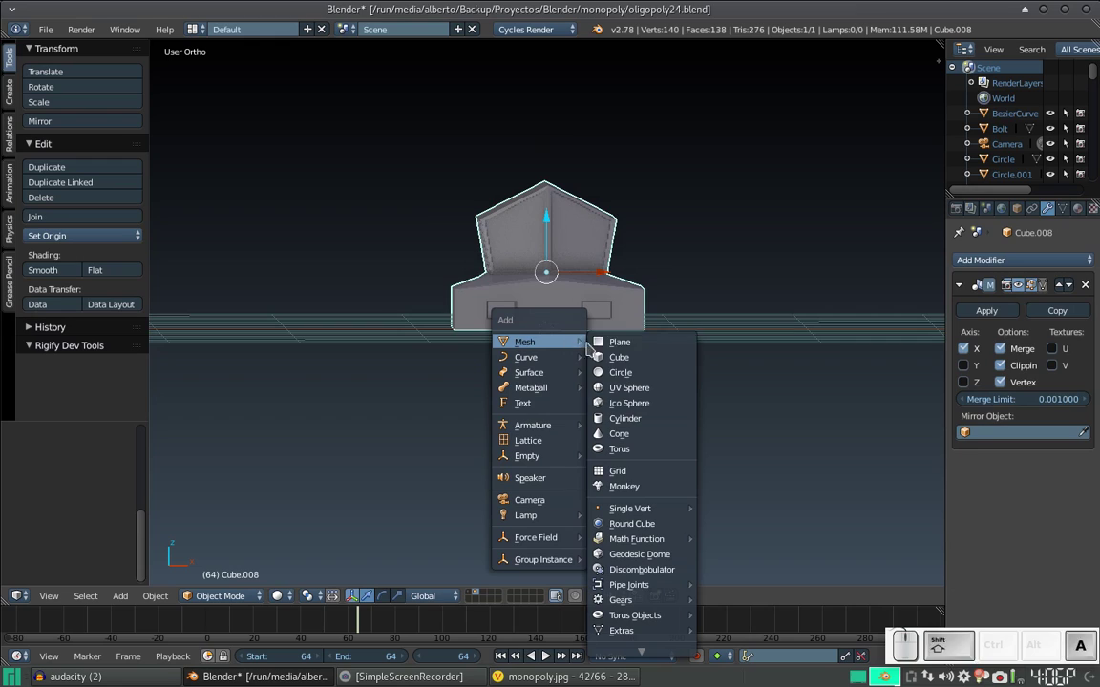
pyautogui.click(653, 371)
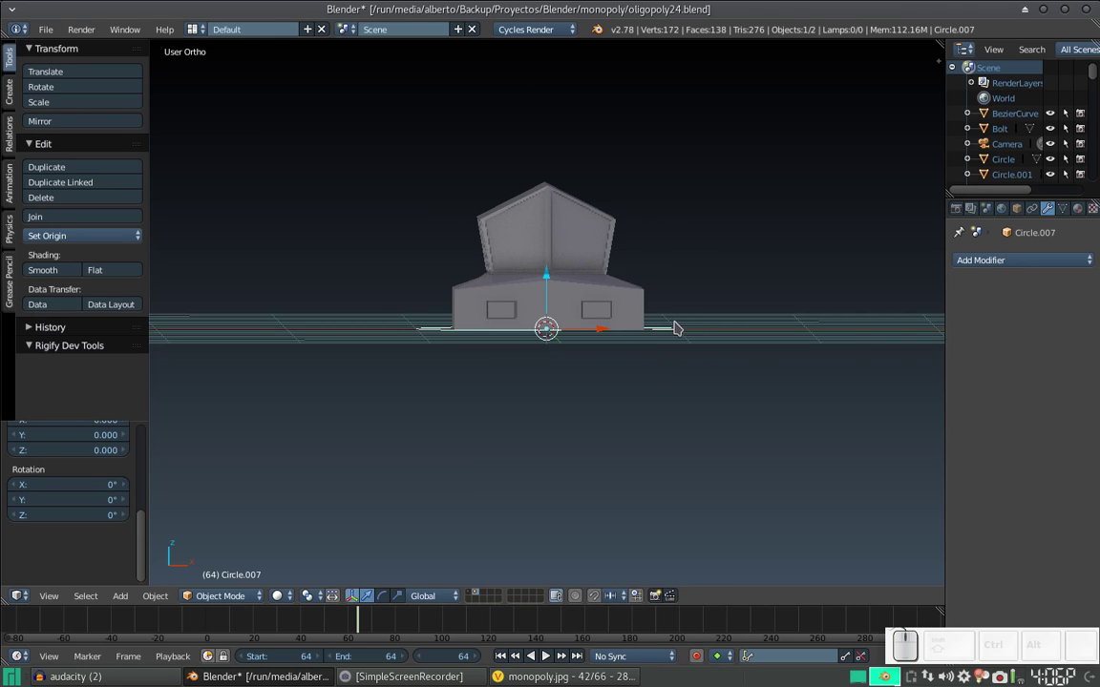
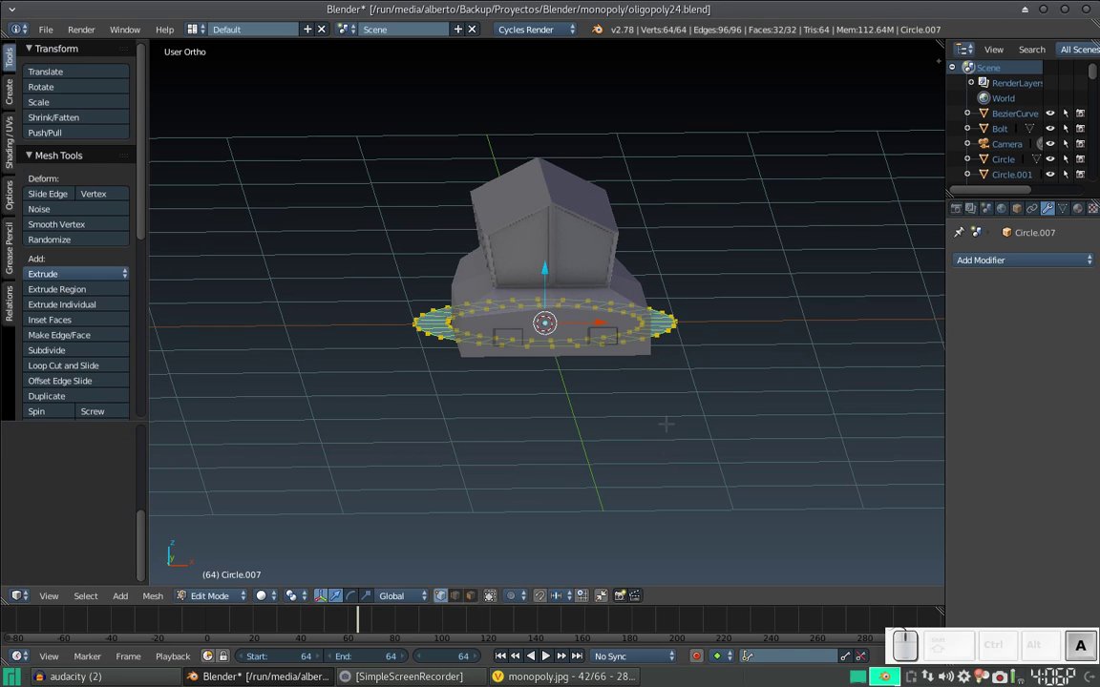
# Rotate the new circle 90° on Y to stand upright and add a Mirror modifier.
pyautogui.press('r')
pyautogui.press('y')
pyautogui.press('KP_9')
pyautogui.press('KP_0')
pyautogui.press('KP_Enter')
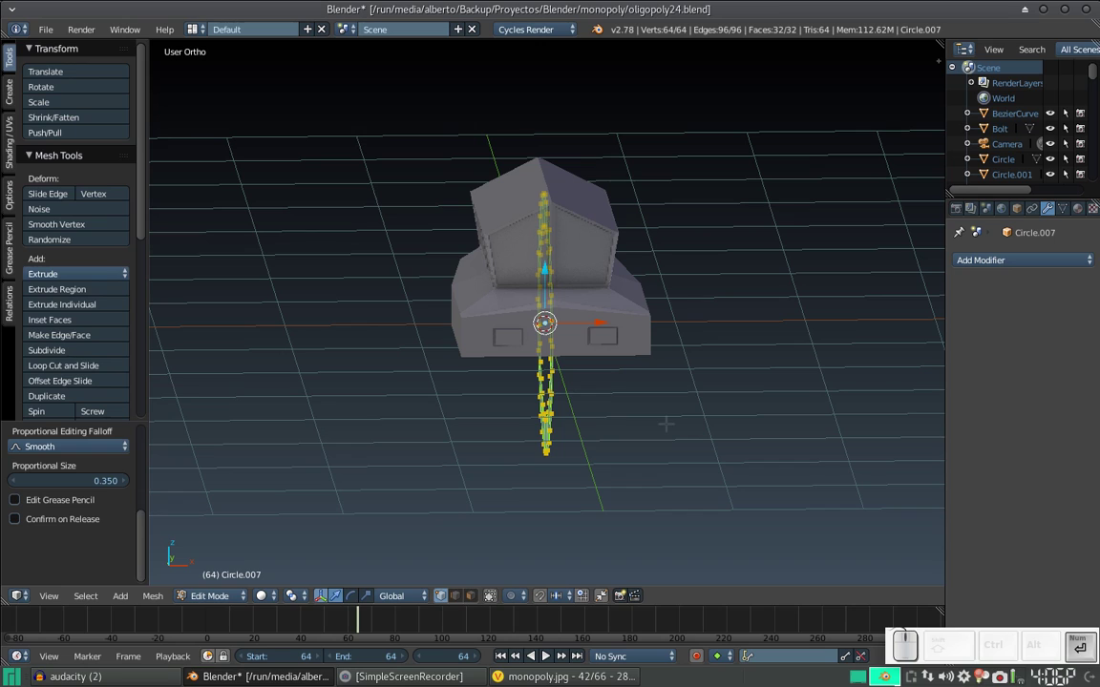
pyautogui.click(1014, 261)
pyautogui.click(817, 416)
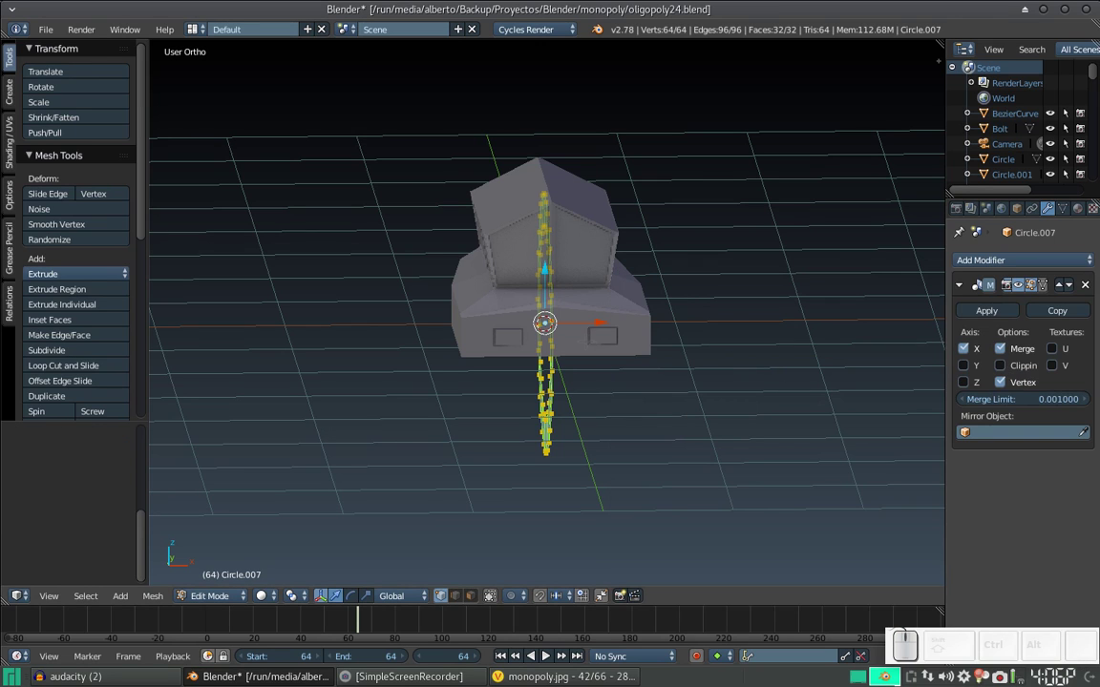
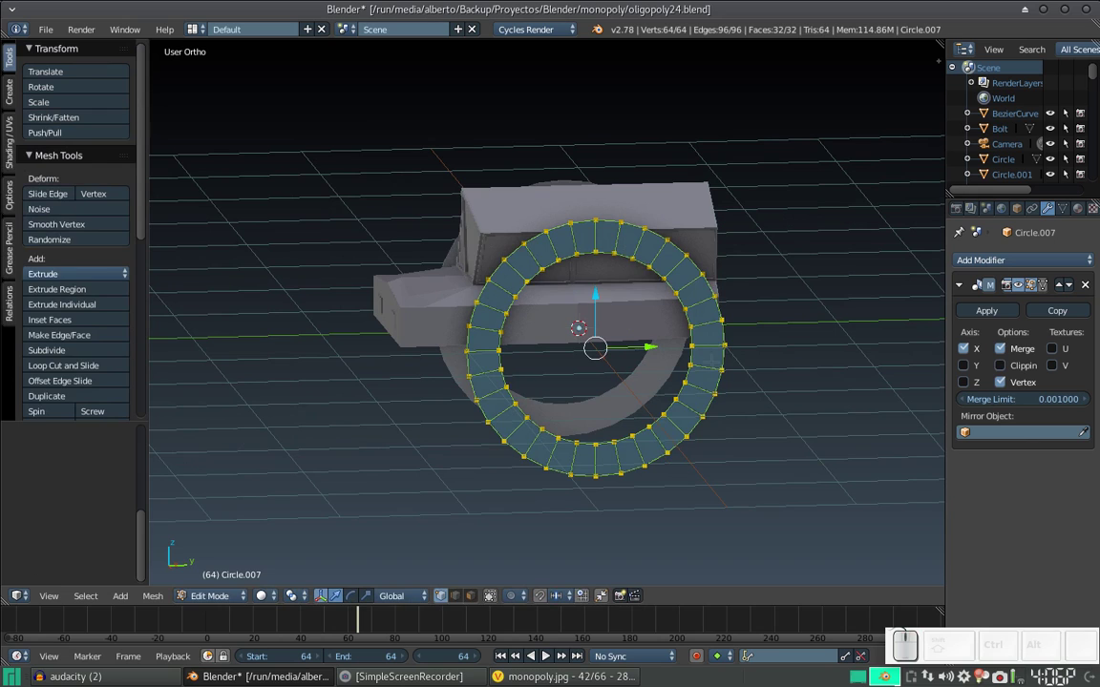
# Shrink the ring to tyre size and extrude it into a thick solid tyre, then leave Edit Mode.
pyautogui.press('s')
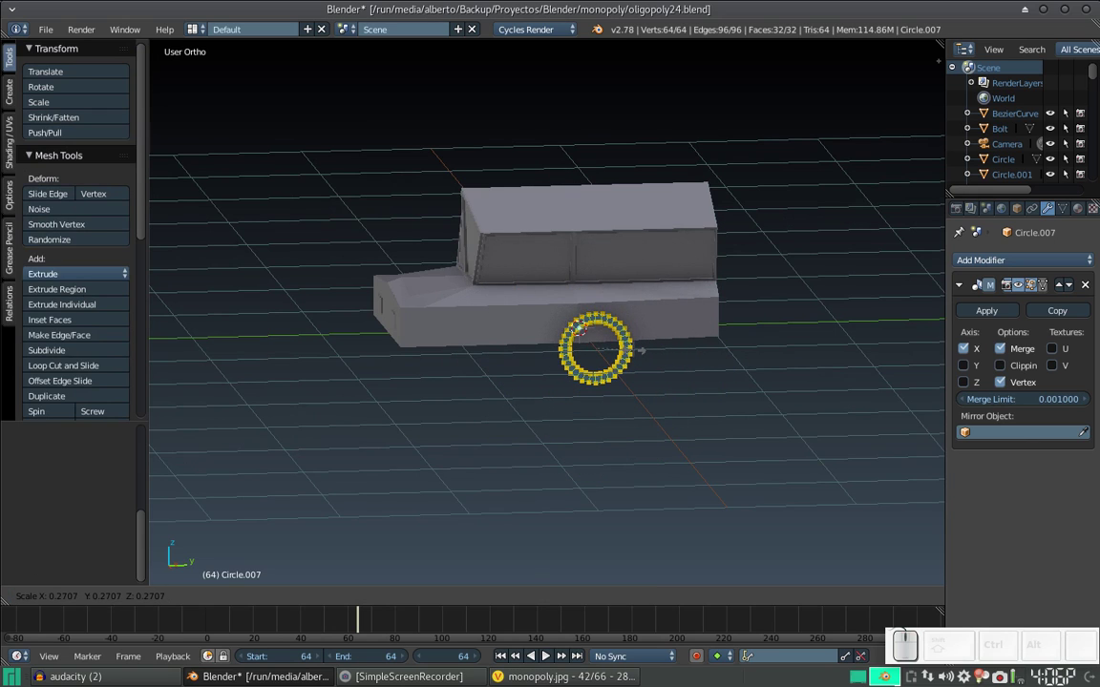
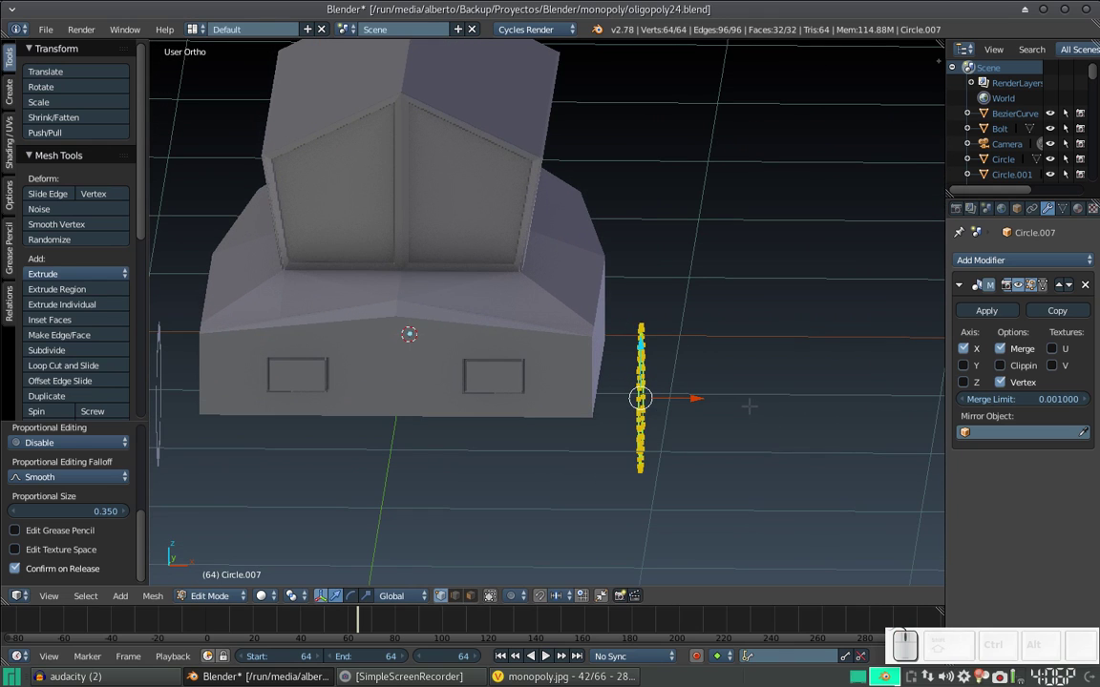
pyautogui.press('e')
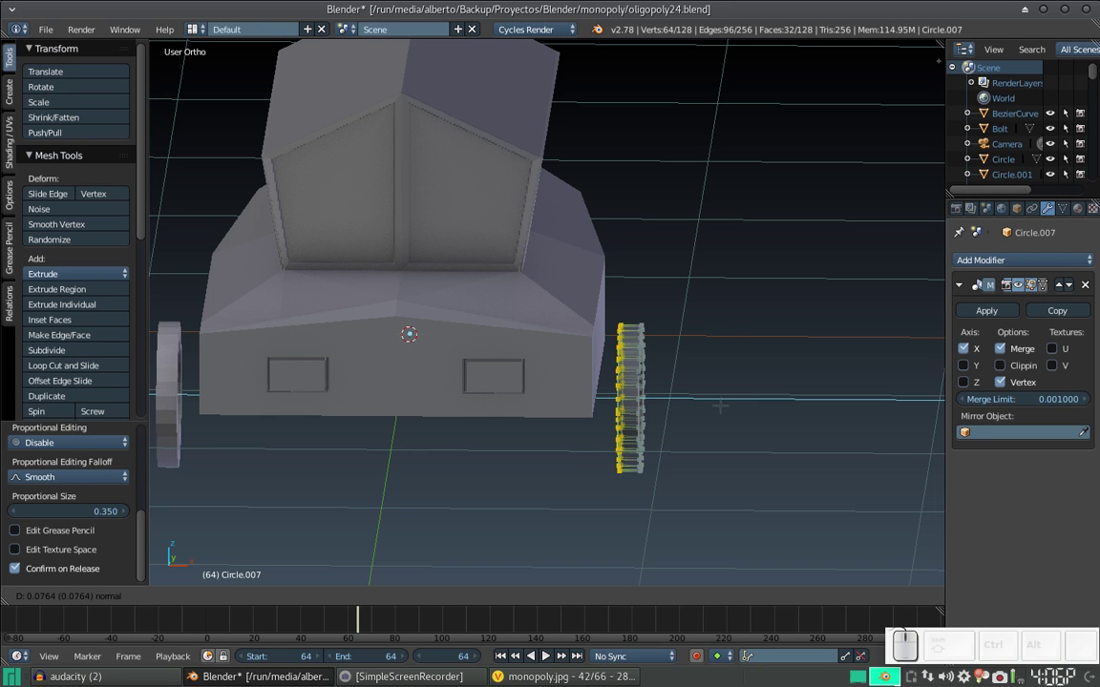
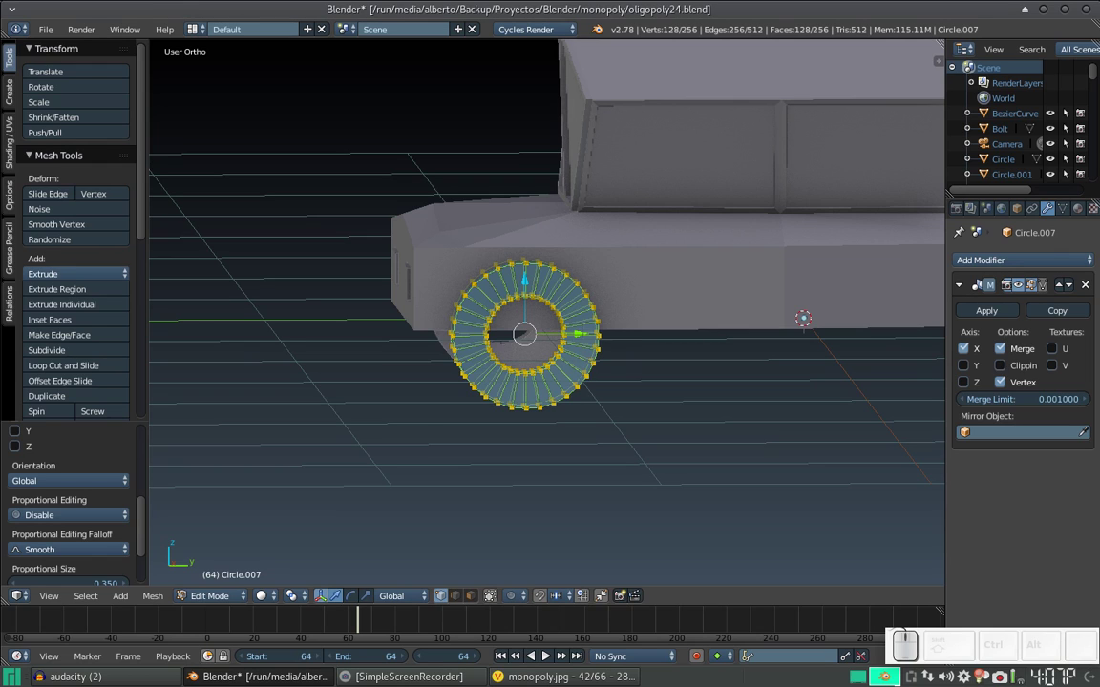
pyautogui.press('m')
pyautogui.press('2')
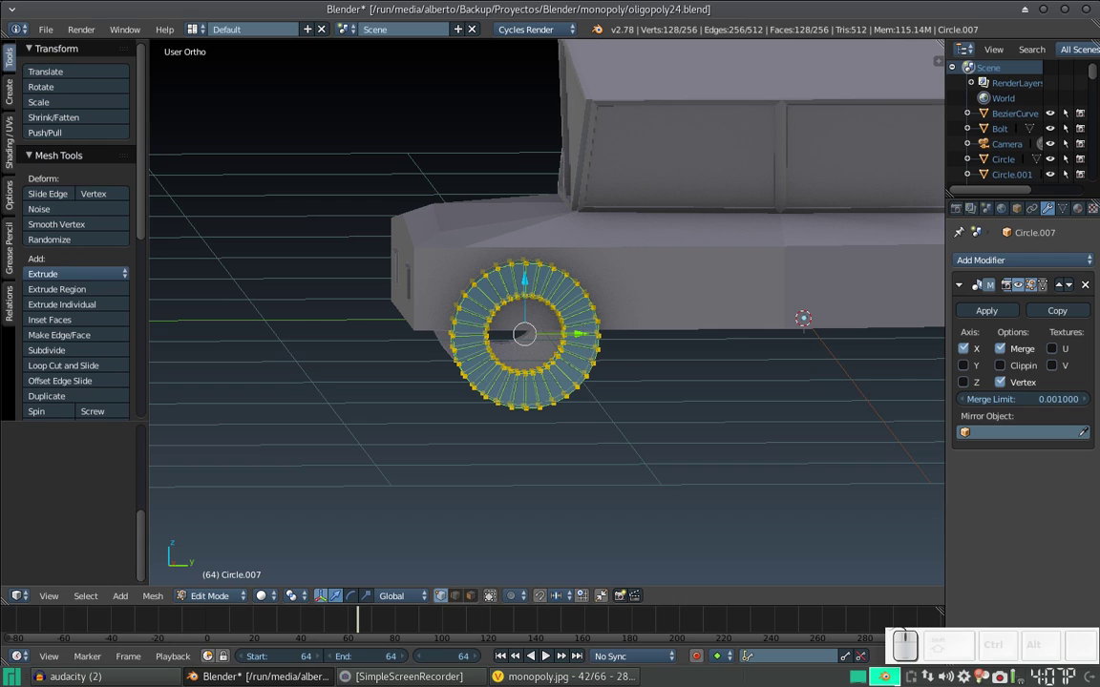
pyautogui.press('Tab')
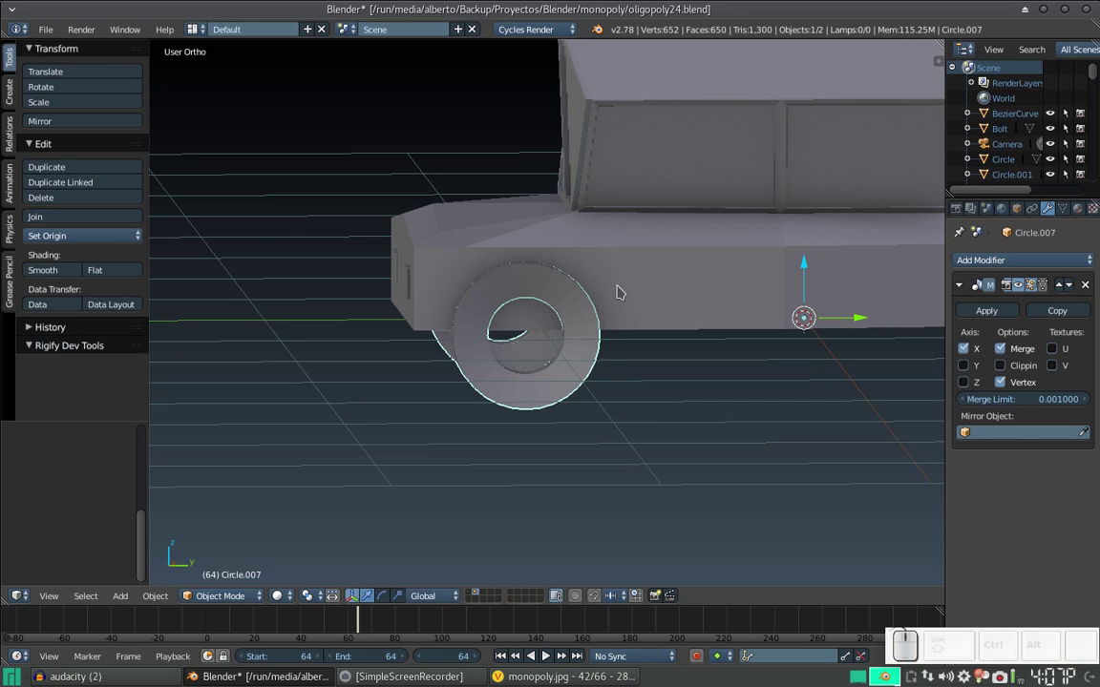
# Add a Boolean modifier to the car body and select the tyre ring as its target.
pyautogui.rightClick(695, 275)
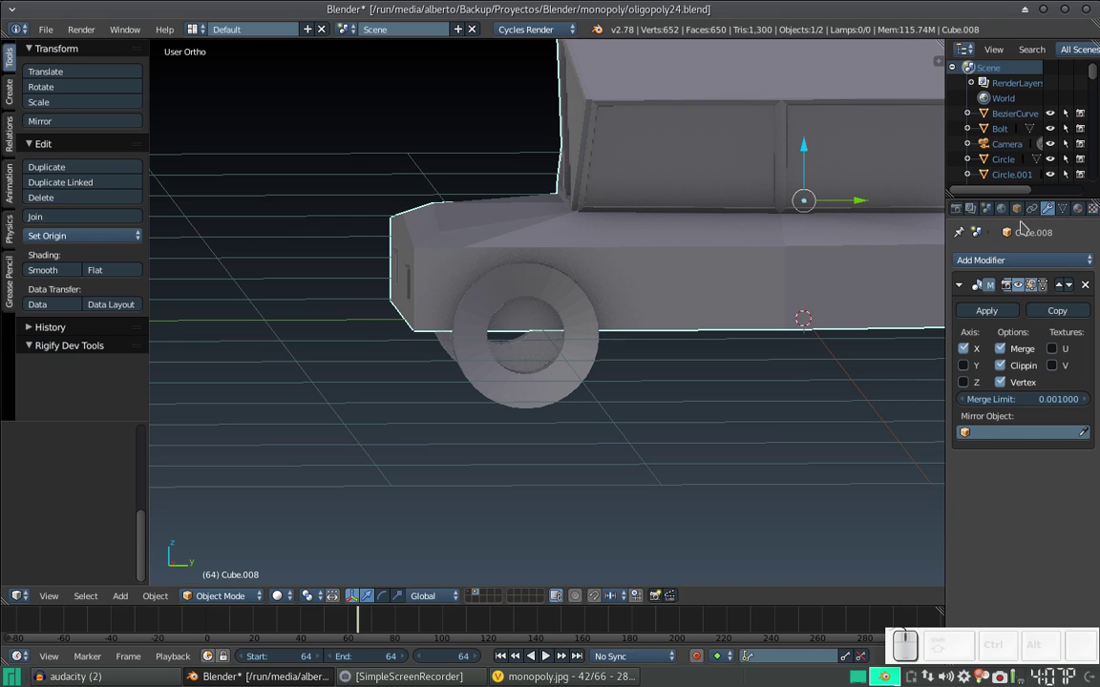
pyautogui.click(1034, 264)
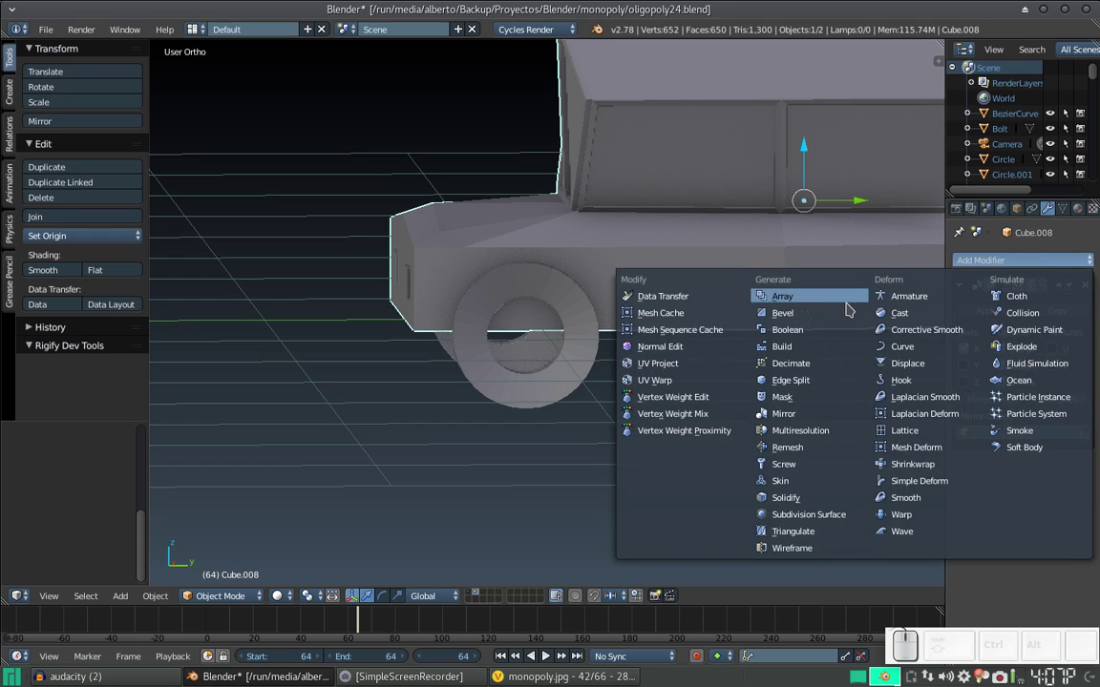
pyautogui.click(811, 333)
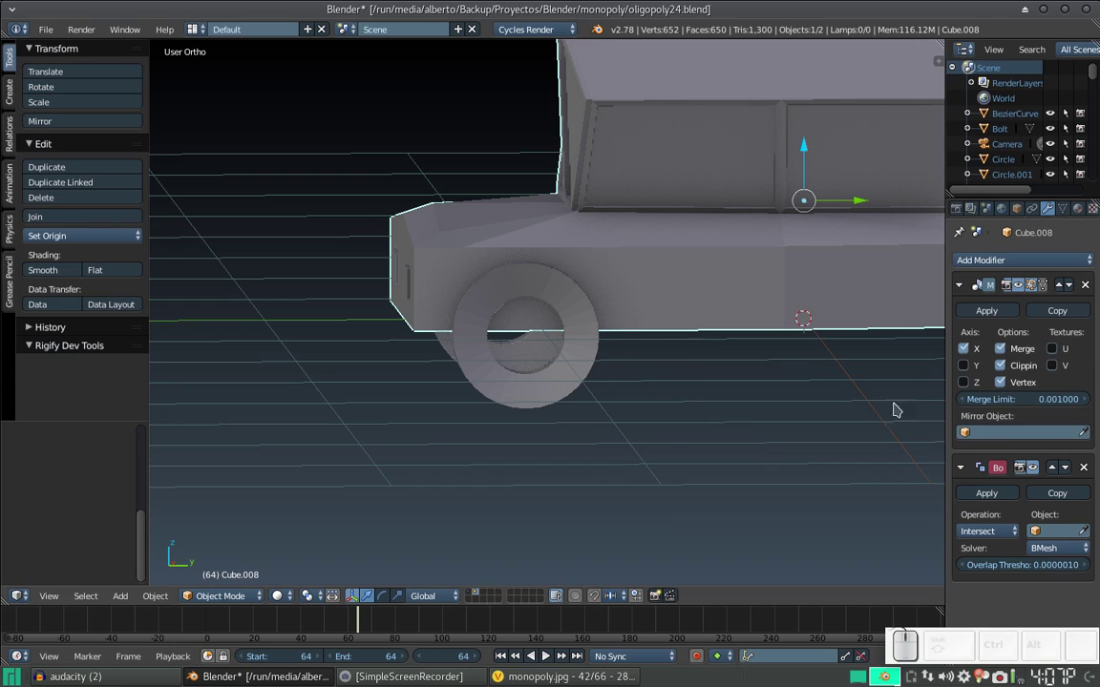
pyautogui.click(975, 437)
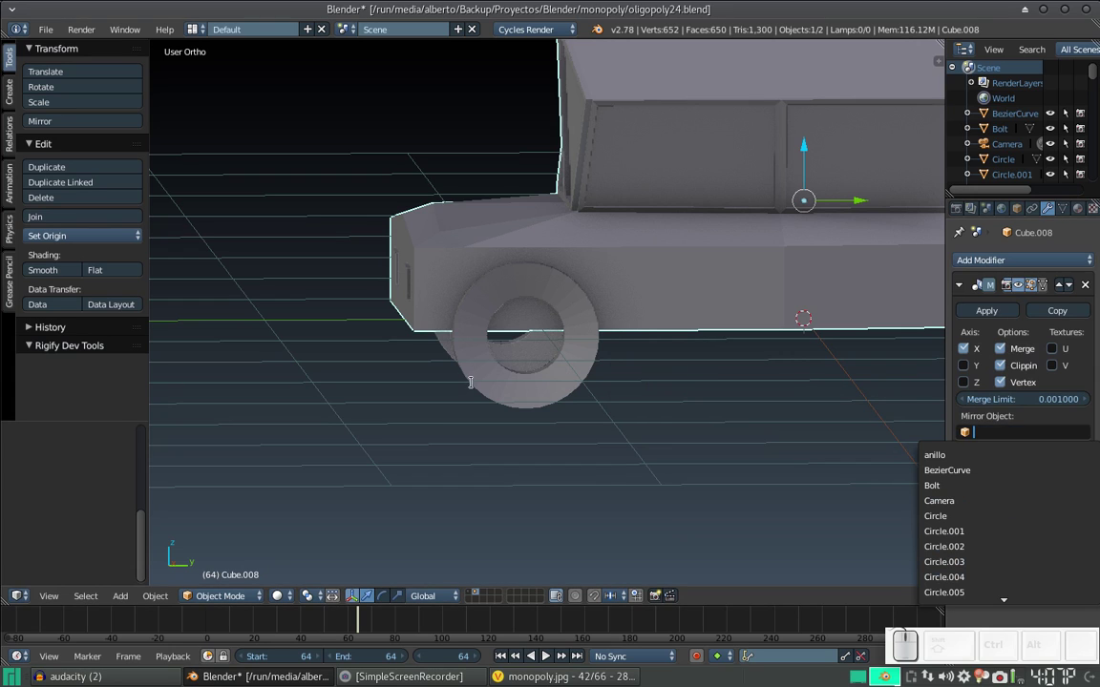
pyautogui.press('Escape')
pyautogui.rightClick(576, 353)
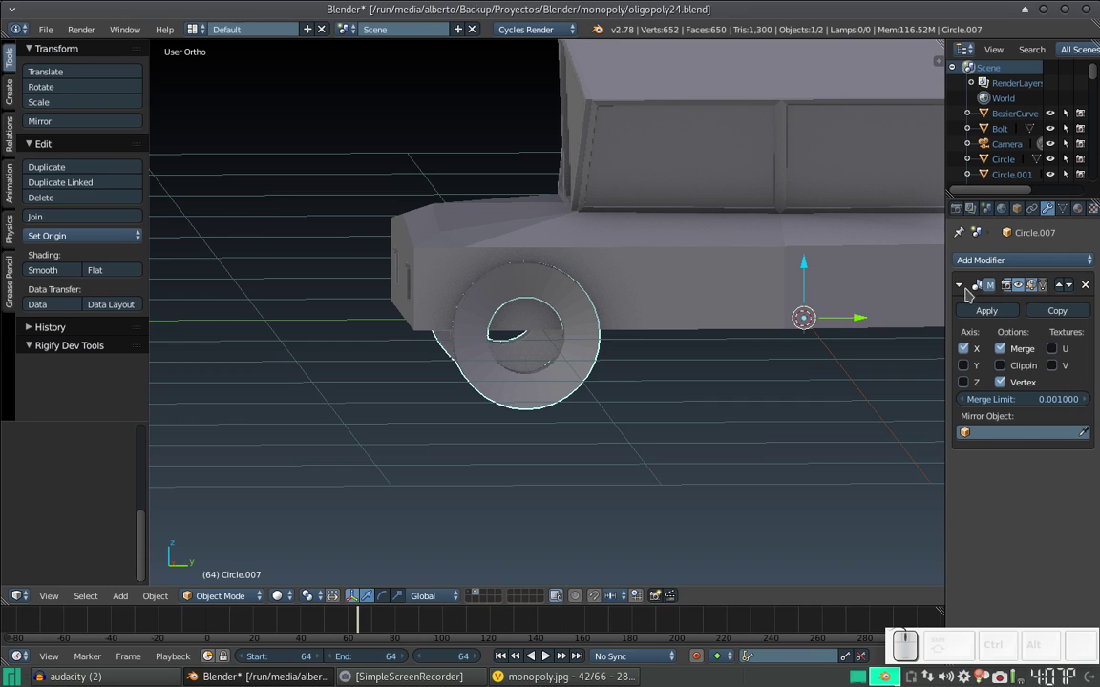
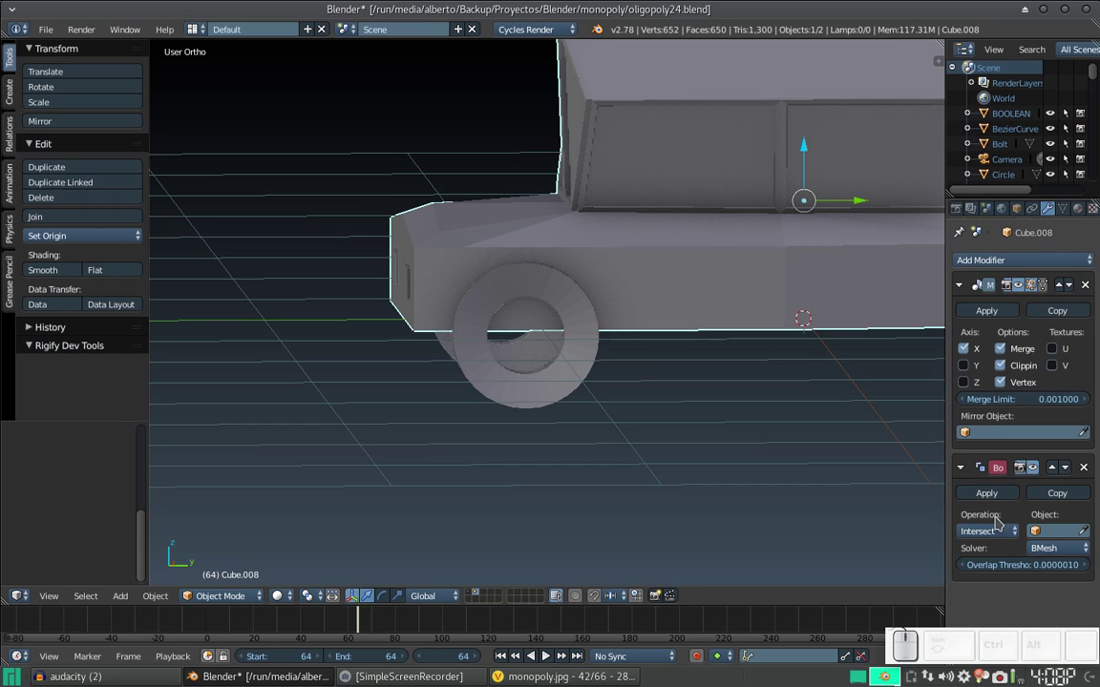
# Set the Boolean to Difference with the BOOLEAN ring as cutter and apply the wheel-arch cut.
pyautogui.click(996, 534)
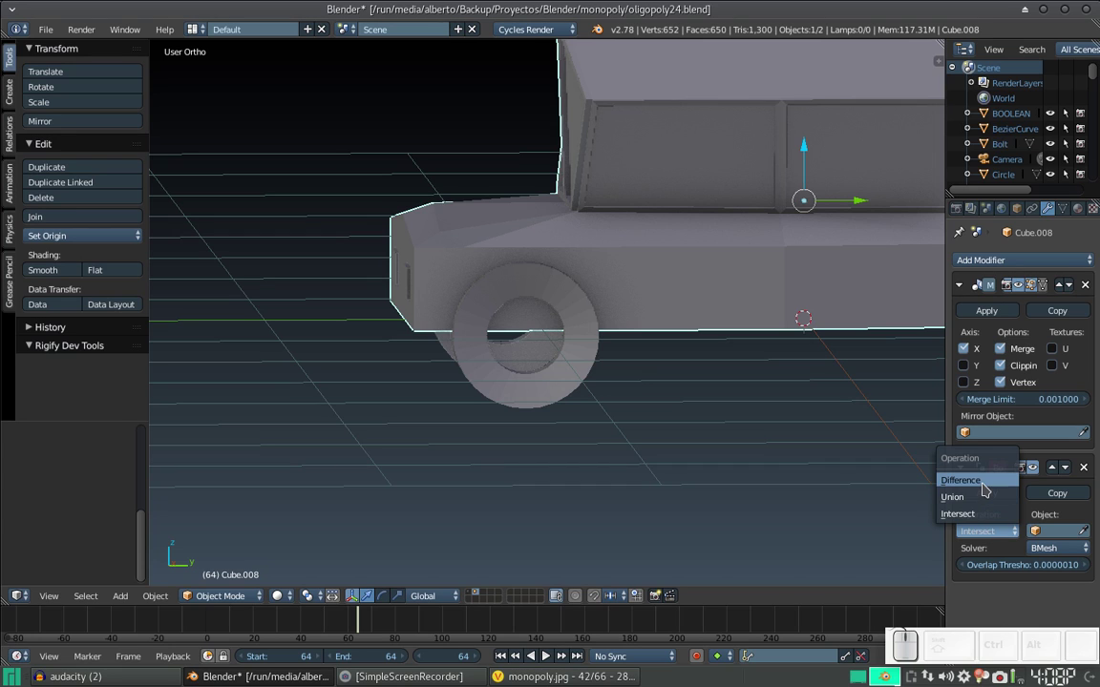
pyautogui.click(986, 486)
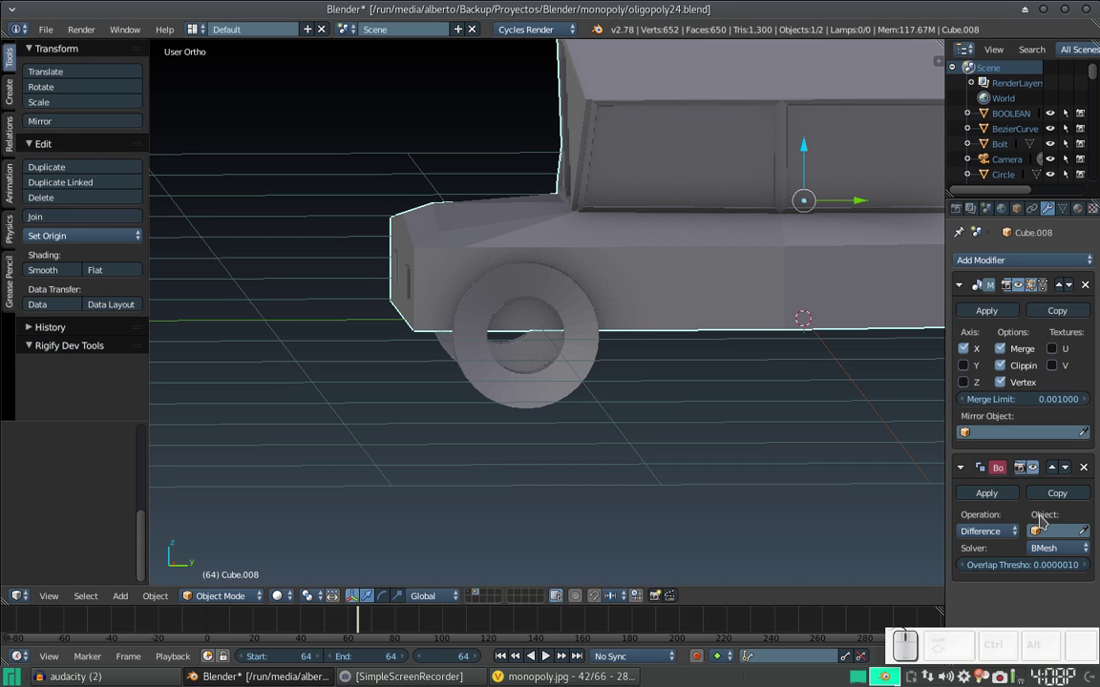
pyautogui.click(1039, 531)
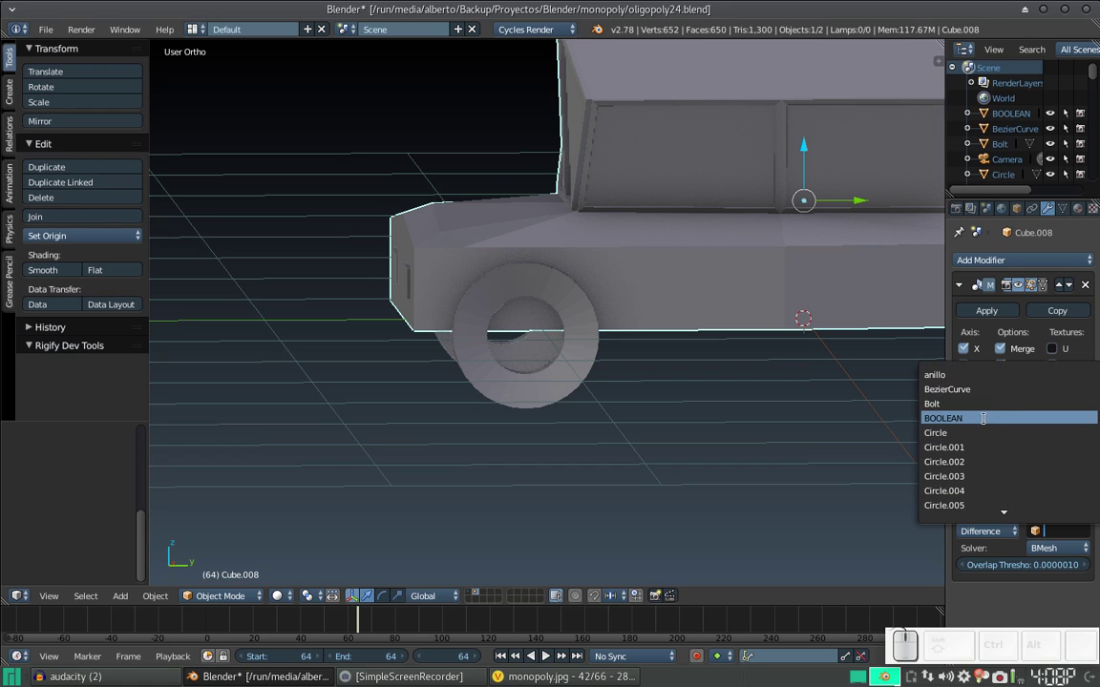
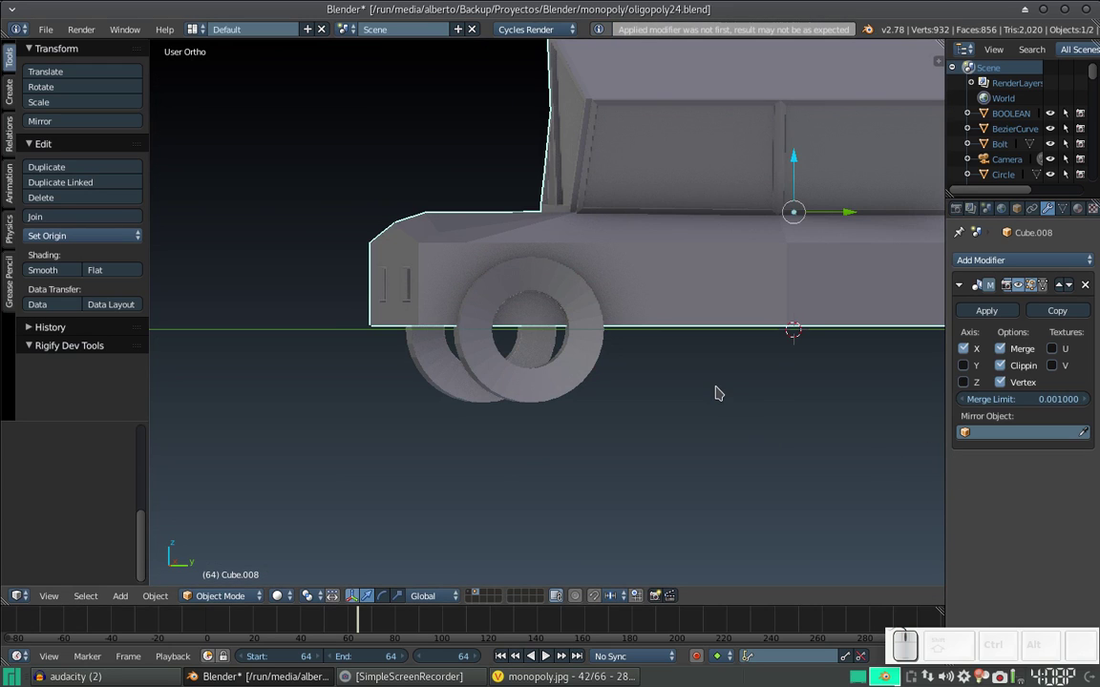
pyautogui.rightClick(590, 315)
pyautogui.click(600, 321)
pyautogui.moveTo(805, 294); pyautogui.dragTo(827, 364)
pyautogui.press('ctrl+z')
pyautogui.moveTo(644, 373); pyautogui.dragTo(924, 507)
pyautogui.press('ctrl+z')
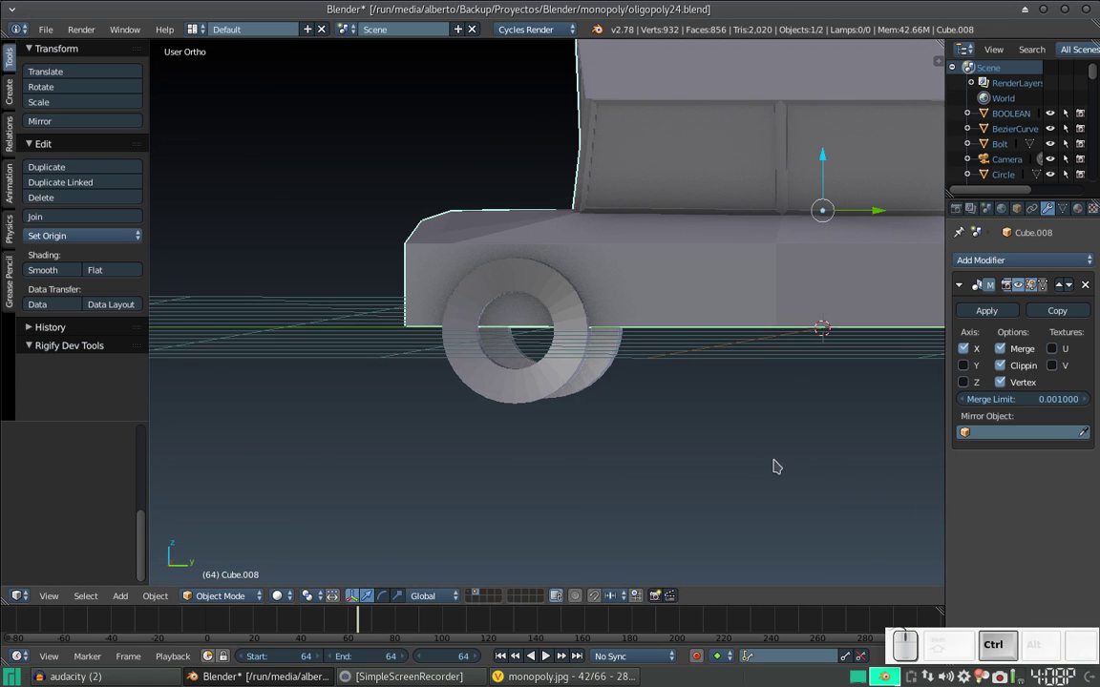
pyautogui.press('ctrl+z')
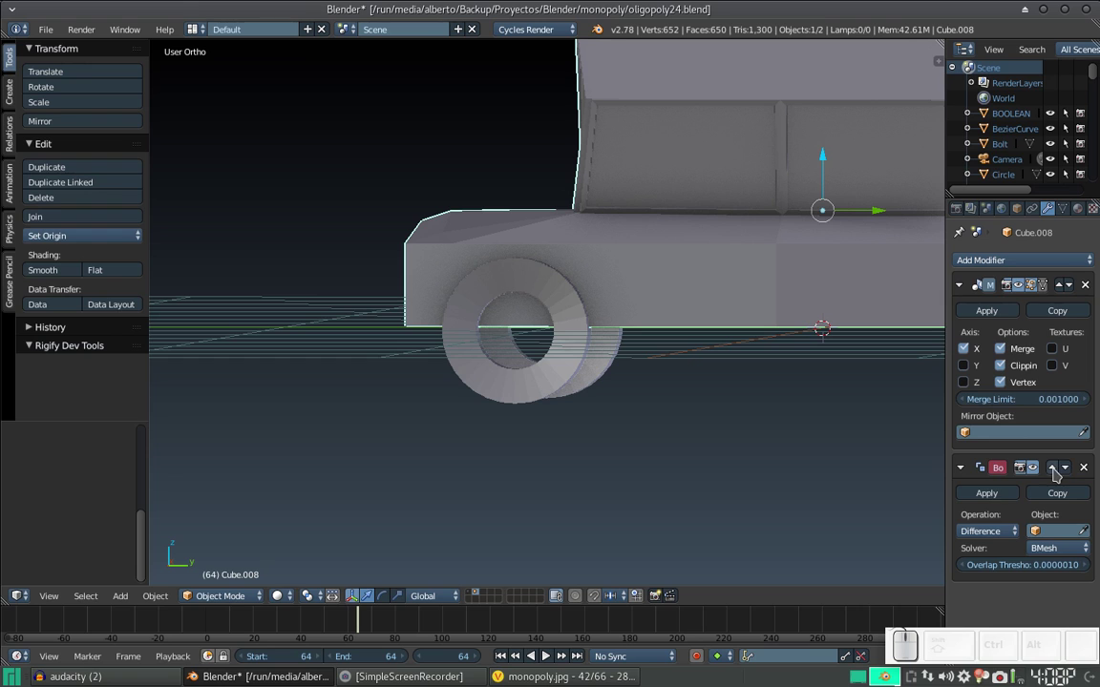
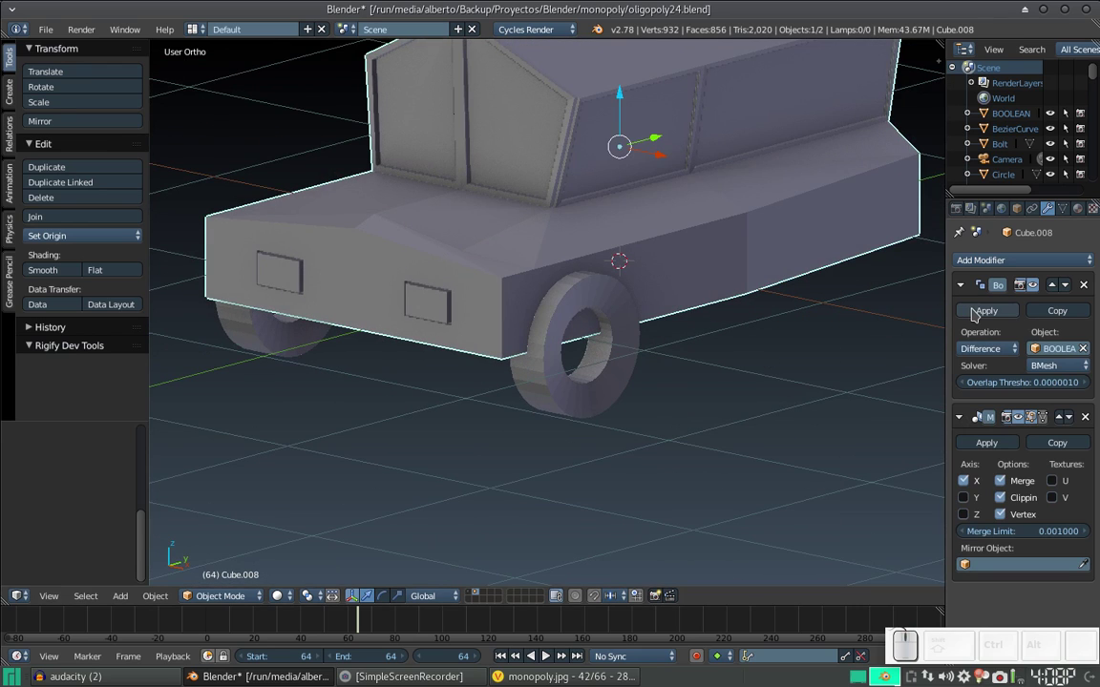
pyautogui.click(977, 313)
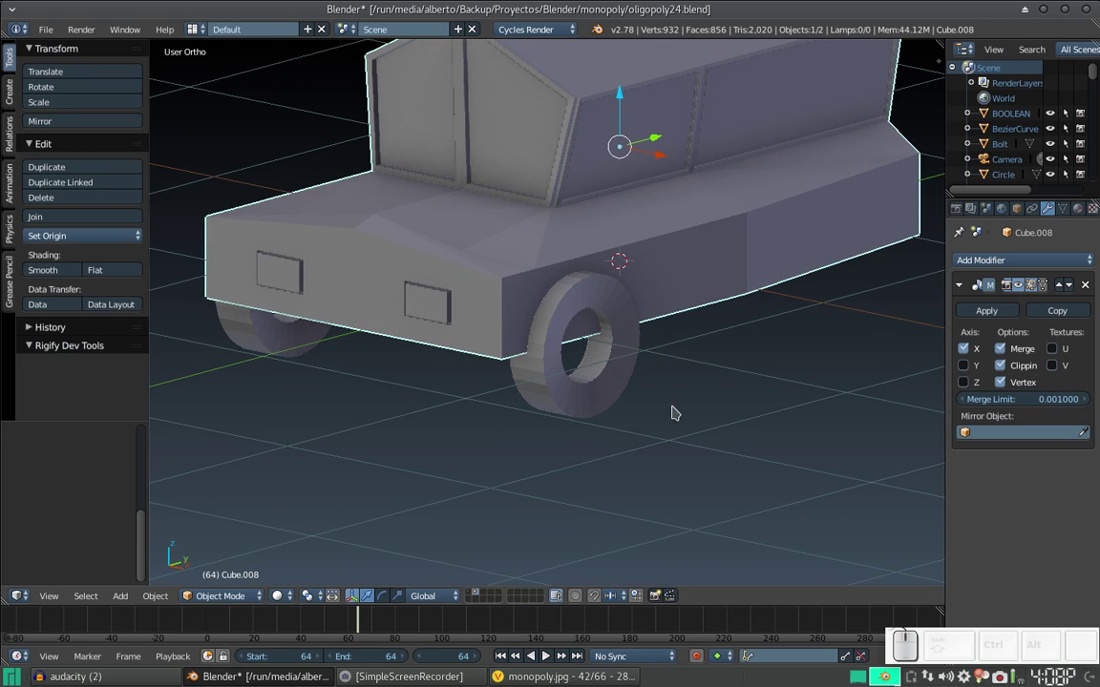
# Select the BOOLEAN tyre ring and enter Edit Mode on its mesh, viewed from the side.
pyautogui.rightClick(618, 381)
pyautogui.moveTo(660, 269); pyautogui.dragTo(389, 372)
pyautogui.moveTo(425, 369); pyautogui.dragTo(466, 356)
pyautogui.press('ctrl+z')
pyautogui.moveTo(663, 351); pyautogui.dragTo(570, 289)
pyautogui.middleClick(570, 289)
pyautogui.press('Tab')
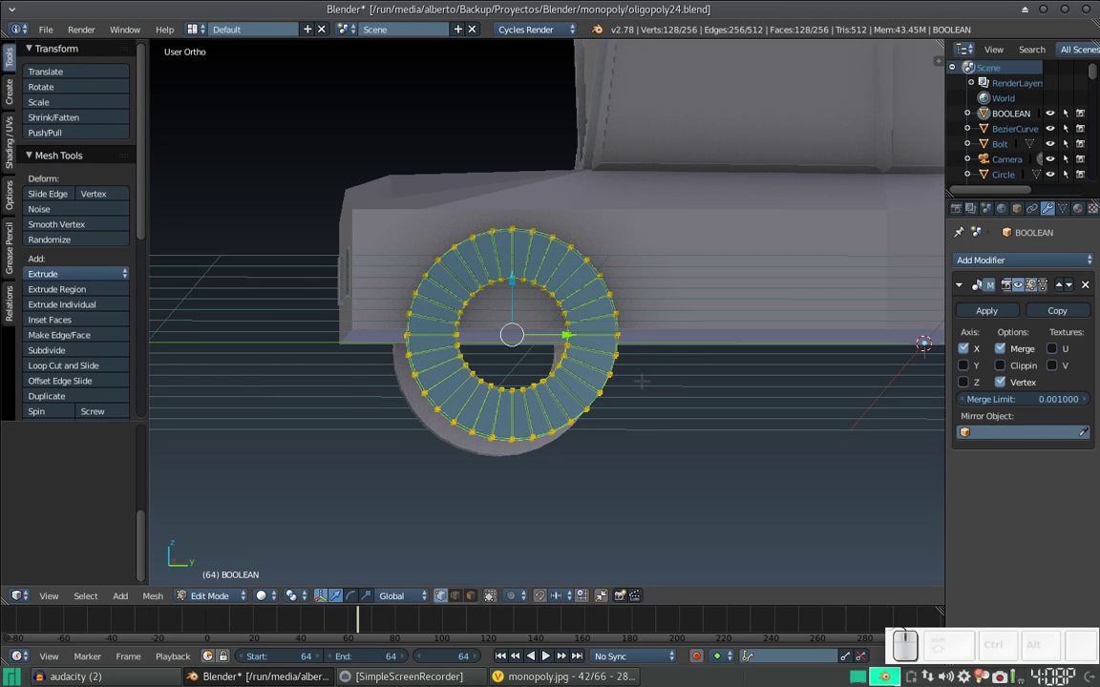
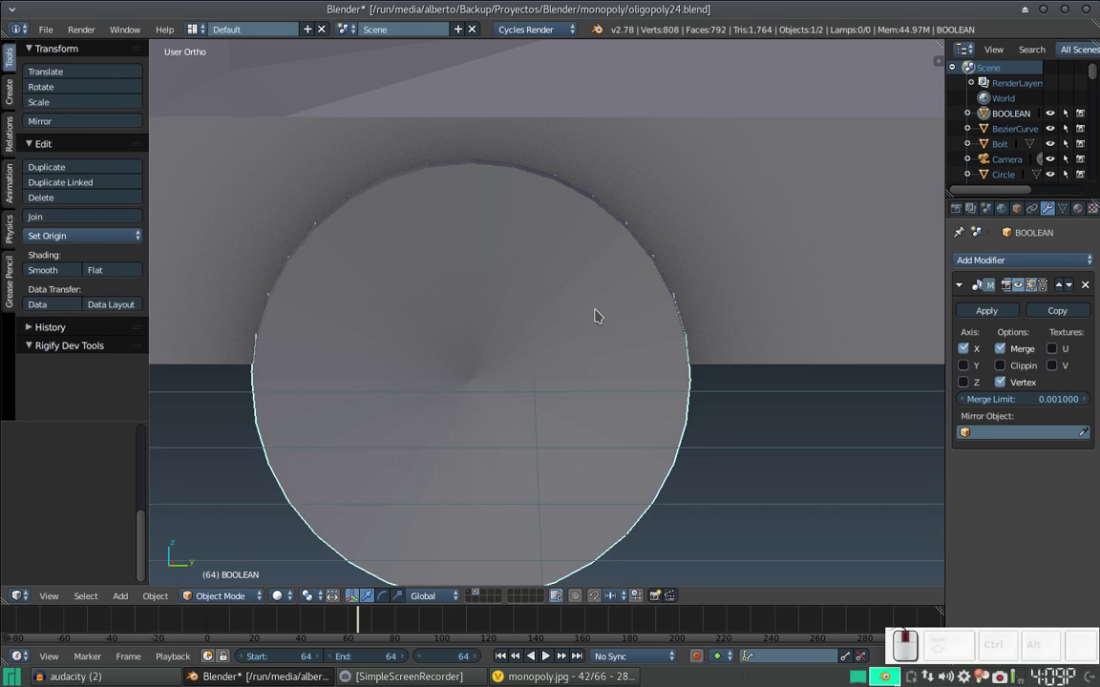
# Adjust modifier settings for the selected object in the Properties panel.
pyautogui.middleClick(753, 266)
pyautogui.rightClick(782, 229)
pyautogui.scroll(-3)
pyautogui.click(752, 281)
pyautogui.click(984, 262)
pyautogui.click(807, 333)
pyautogui.click(1058, 470)
pyautogui.click(1006, 351)
pyautogui.click(974, 300)
pyautogui.click(1042, 349)
pyautogui.click(996, 415)
# Select objects around the car and use a modifier button in the Properties panel.
pyautogui.scroll(-3)
pyautogui.moveTo(697, 329); pyautogui.dragTo(690, 330)
pyautogui.scroll(3)
pyautogui.rightClick(642, 354)
pyautogui.scroll(-3)
pyautogui.rightClick(713, 267)
pyautogui.click(1002, 313)
# Select the front wheel, move a copy along X to the car's rear, then undo the stray moves.
pyautogui.rightClick(599, 315)
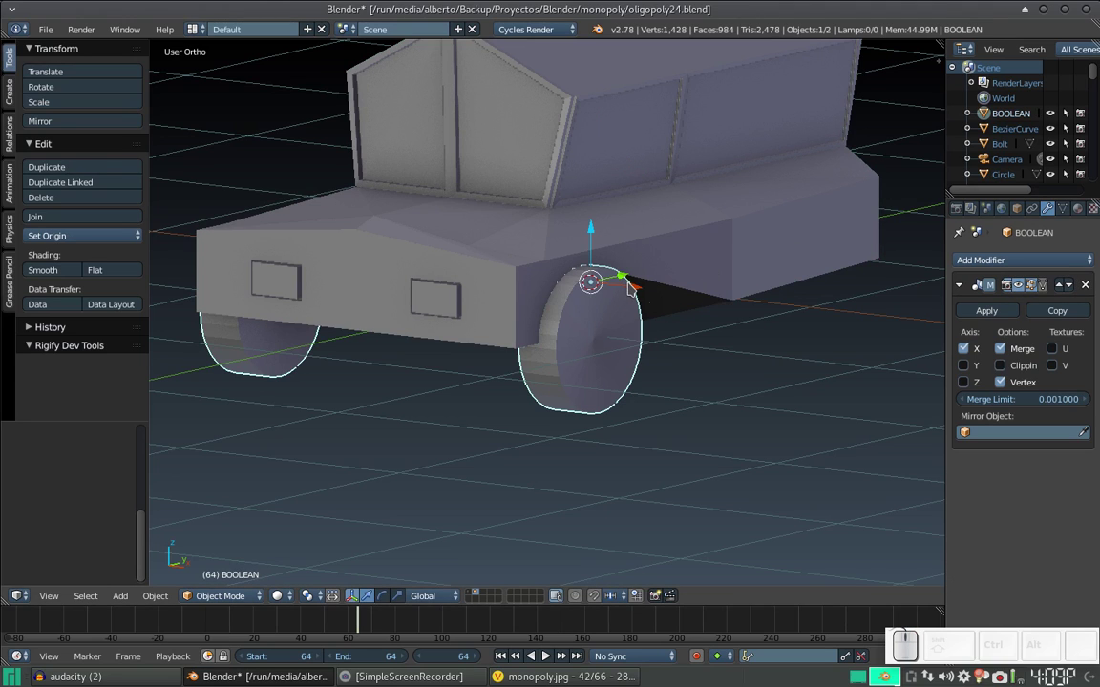
pyautogui.moveTo(633, 286); pyautogui.dragTo(797, 359)
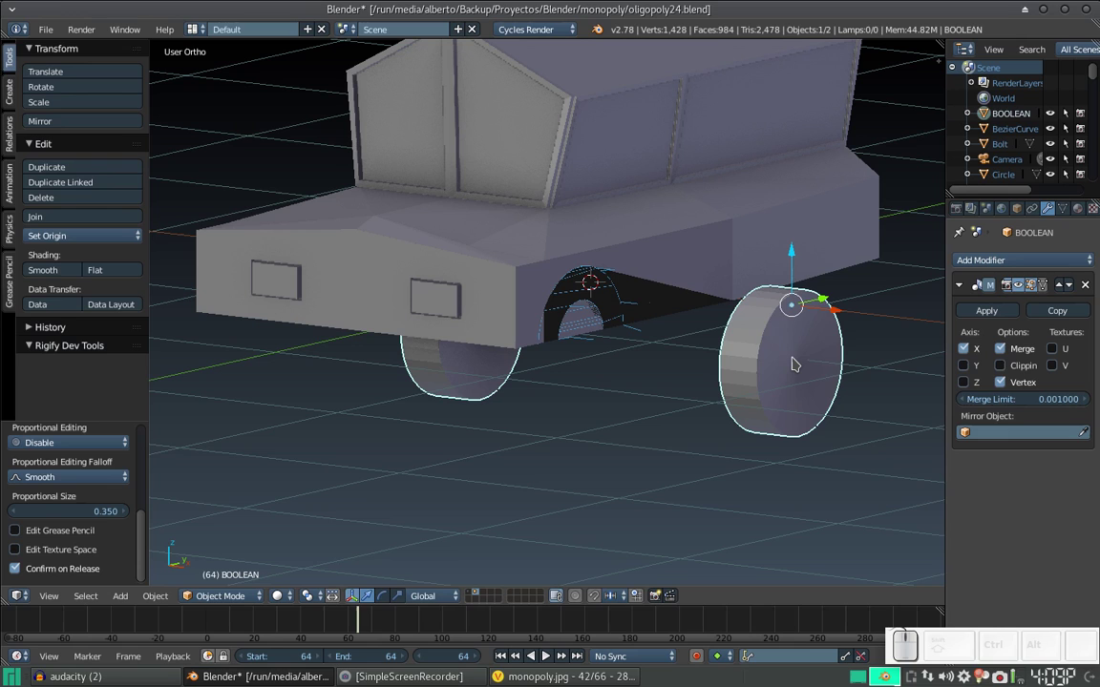
pyautogui.press('x')
pyautogui.click(796, 360)
pyautogui.moveTo(731, 351); pyautogui.dragTo(794, 374)
pyautogui.press('ctrl+z')
pyautogui.press('ctrl+z')
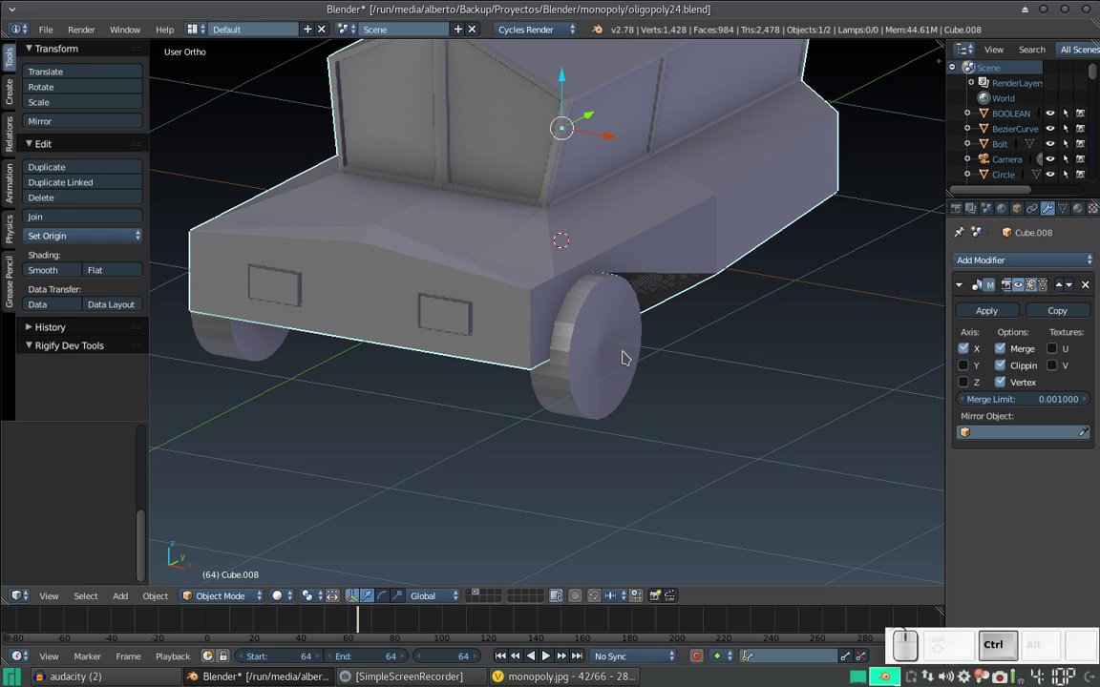
# Edit a Boolean modifier value to end in 3 and switch its solver to Carve.
pyautogui.press('ctrl+z')
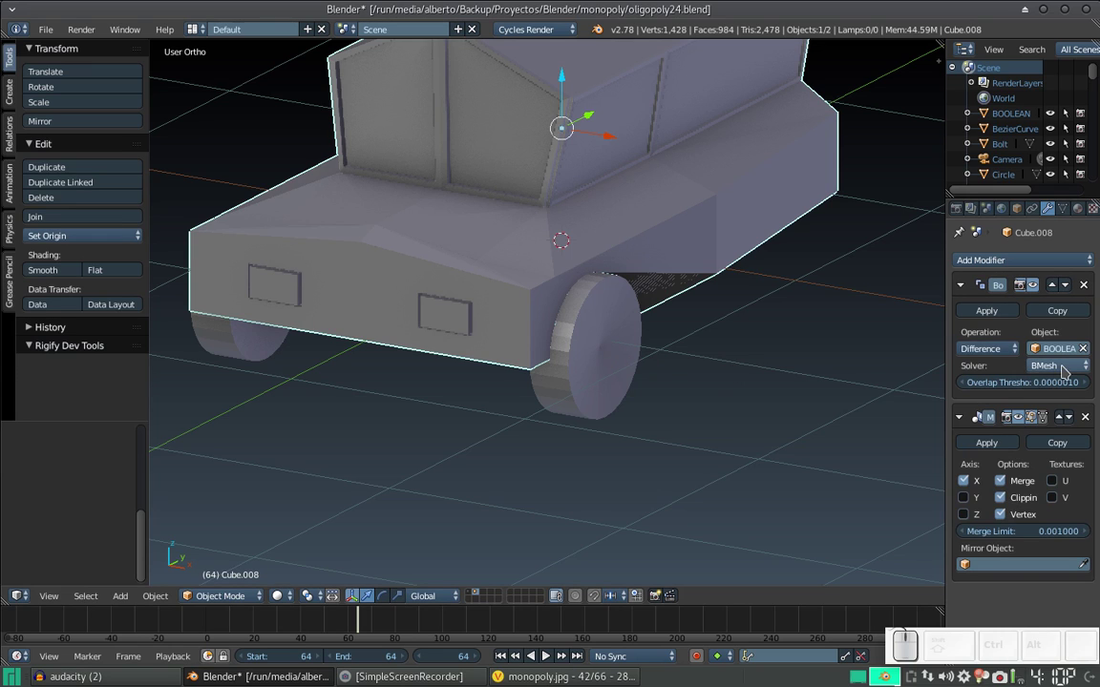
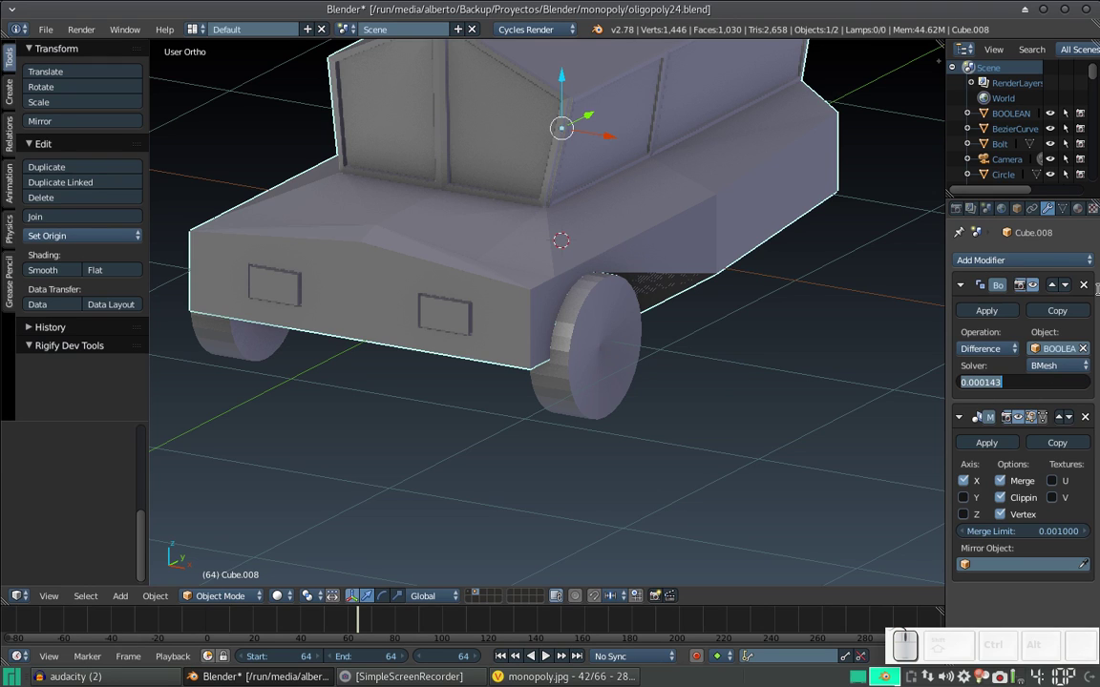
pyautogui.press('Right')
pyautogui.press('BackSpace')
pyautogui.press('KP_3')
pyautogui.press('KP_Enter')
pyautogui.click(1069, 366)
pyautogui.click(1061, 334)
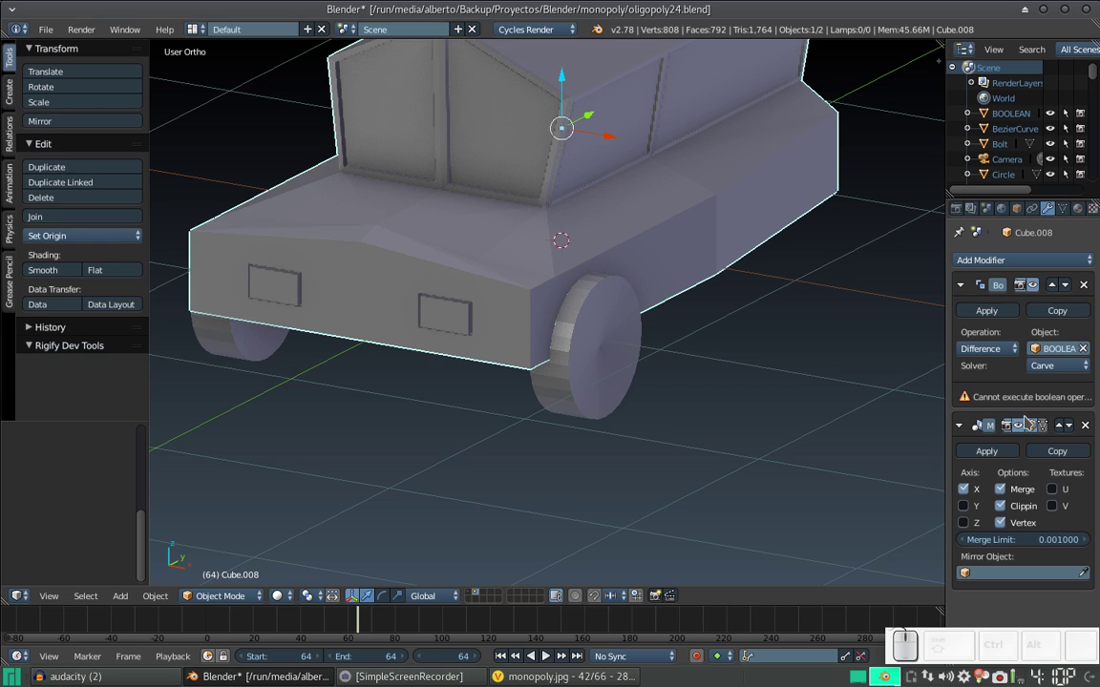
pyautogui.click(1043, 404)
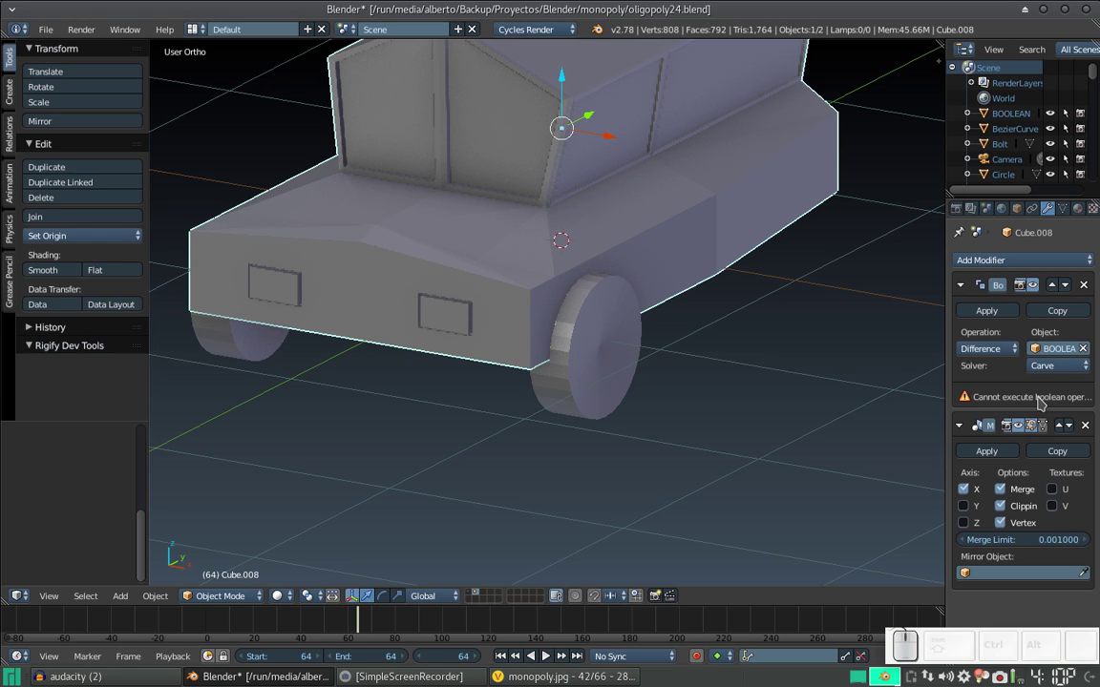
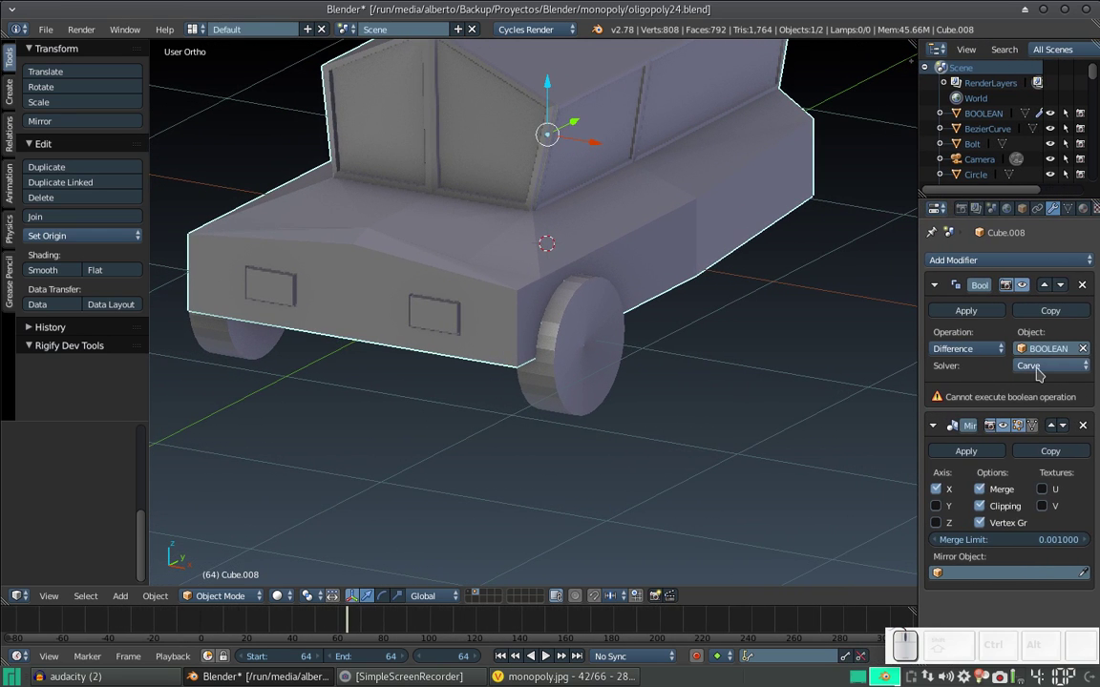
# Switch the Boolean solver to BMesh and try a larger .1 overlap threshold.
pyautogui.click(1041, 372)
pyautogui.click(1045, 345)
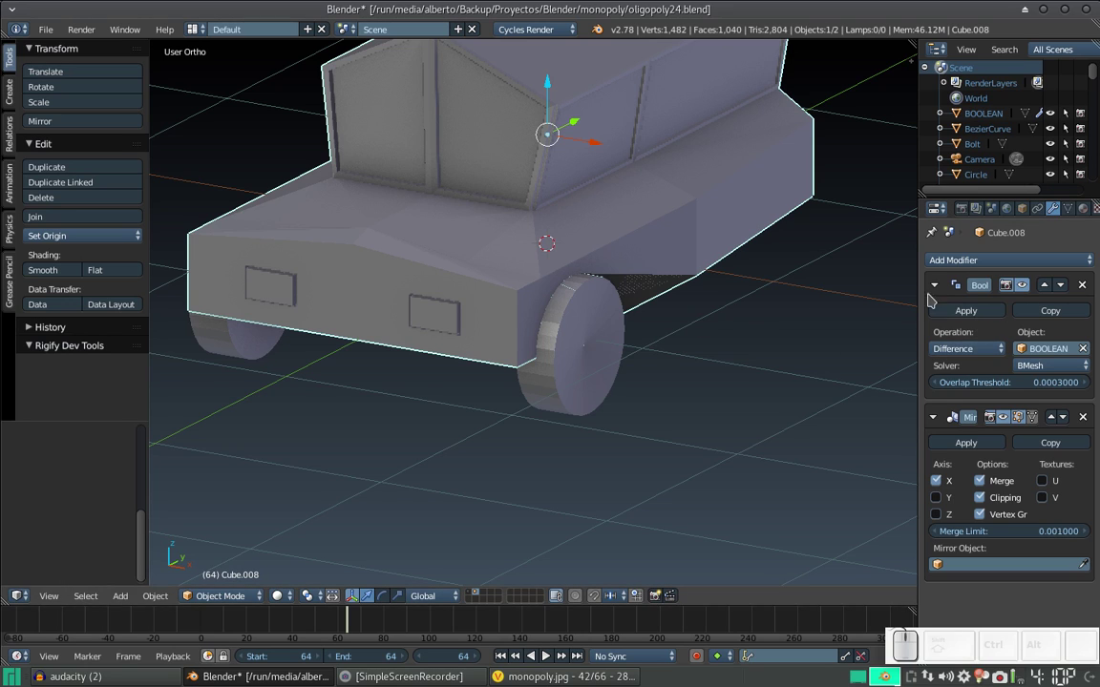
pyautogui.click(1045, 382)
pyautogui.press('KP_Decimal')
pyautogui.press('KP_1')
pyautogui.press('KP_Enter')
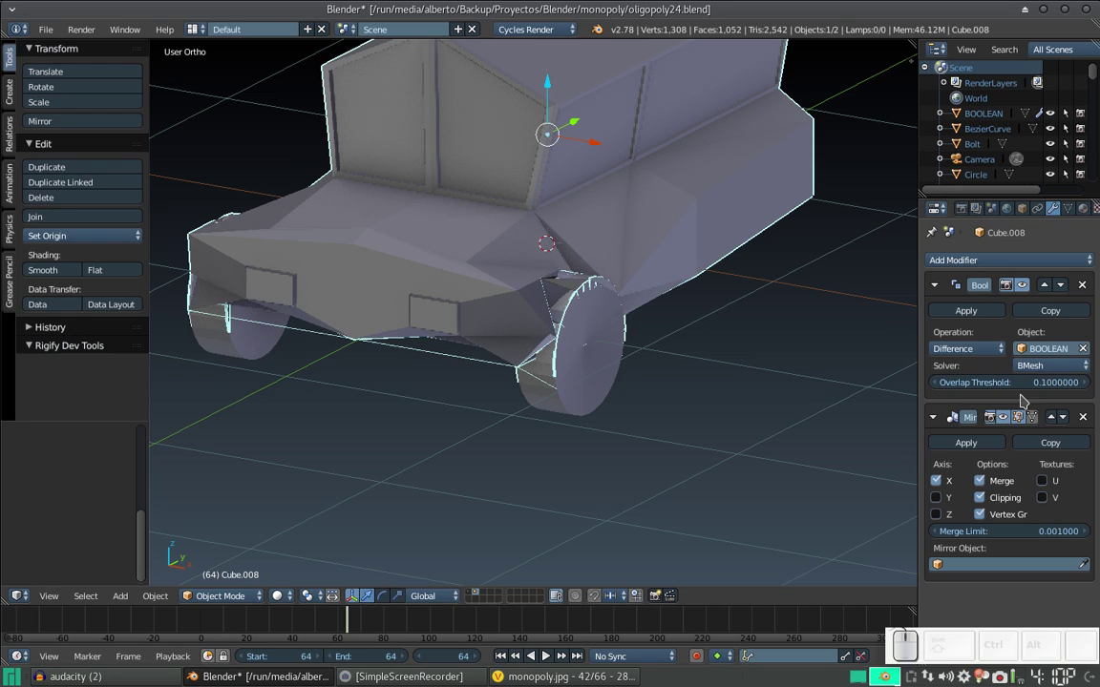
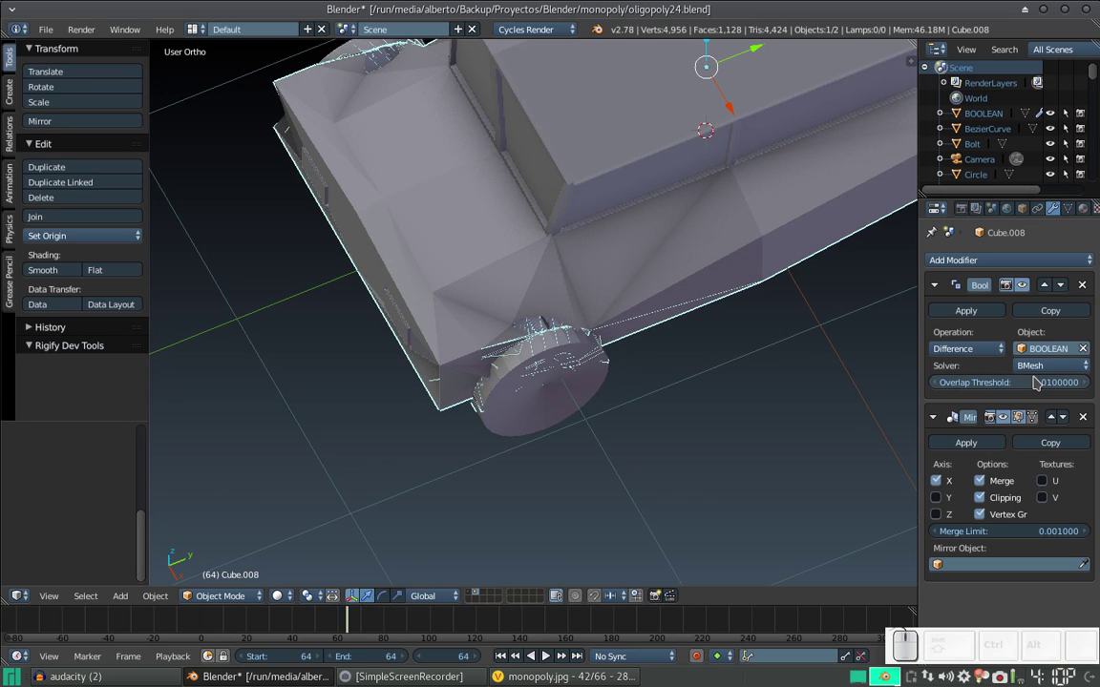
# Settle the overlap threshold at 0.0001 and view the clean arch from the side.
pyautogui.click(948, 388)
pyautogui.click(975, 388)
pyautogui.press('End')
pyautogui.press('BackSpace')
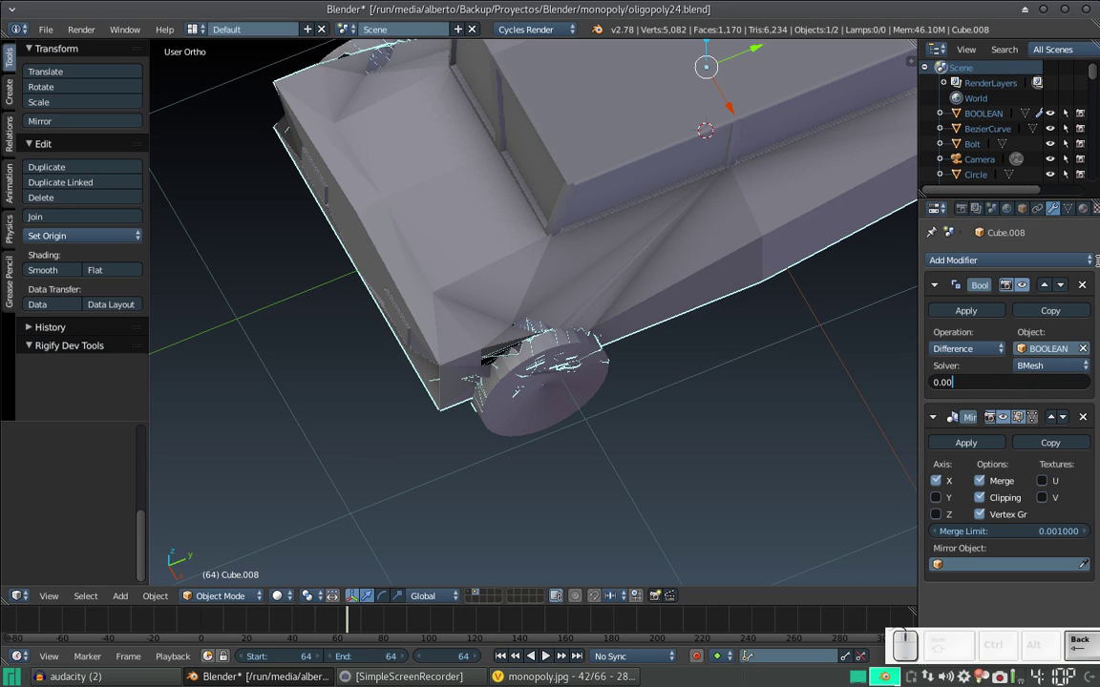
pyautogui.press('KP_0')
pyautogui.press('KP_1')
pyautogui.press('KP_Enter')
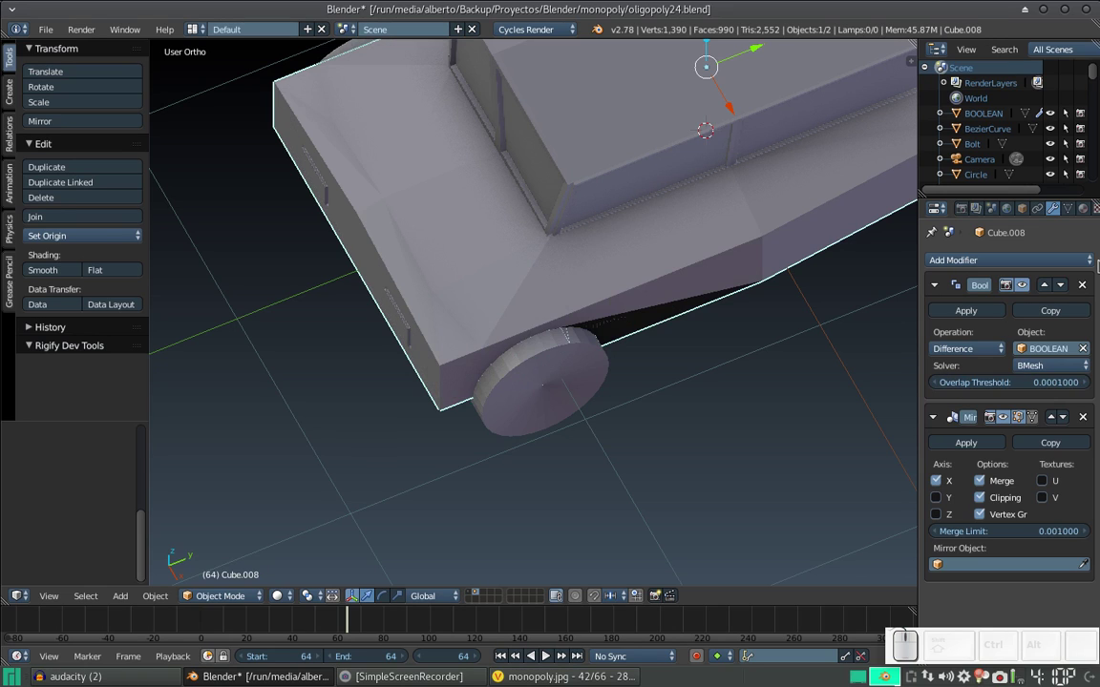
pyautogui.moveTo(622, 341); pyautogui.dragTo(515, 231)
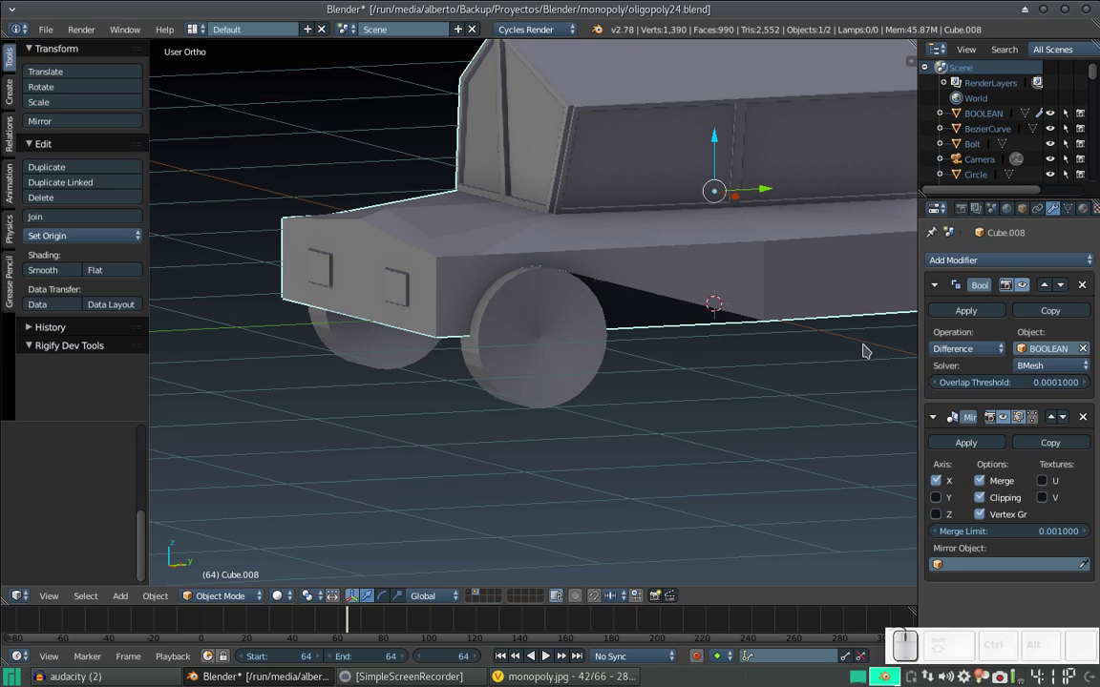
# Apply the Boolean cut, move the cutter wheel along X to inspect the arch, then undo the move.
pyautogui.click(980, 312)
pyautogui.rightClick(538, 348)
pyautogui.moveTo(739, 314); pyautogui.dragTo(686, 387)
pyautogui.press('x')
pyautogui.click(666, 380)
pyautogui.moveTo(625, 358); pyautogui.dragTo(686, 354)
pyautogui.press('ctrl+z')
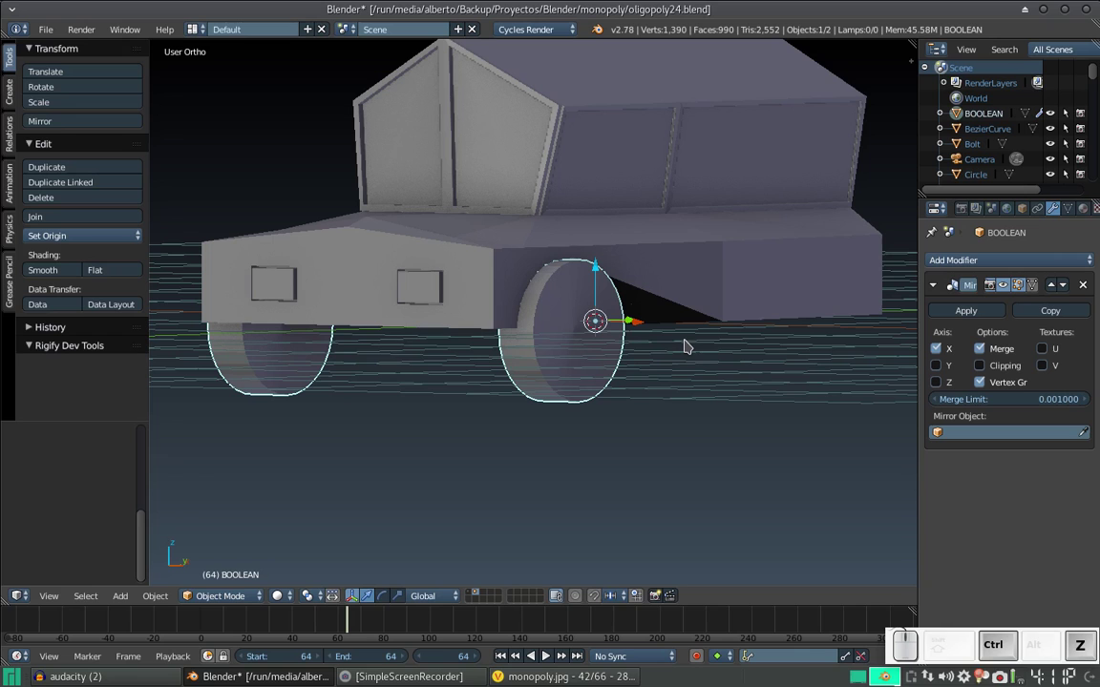
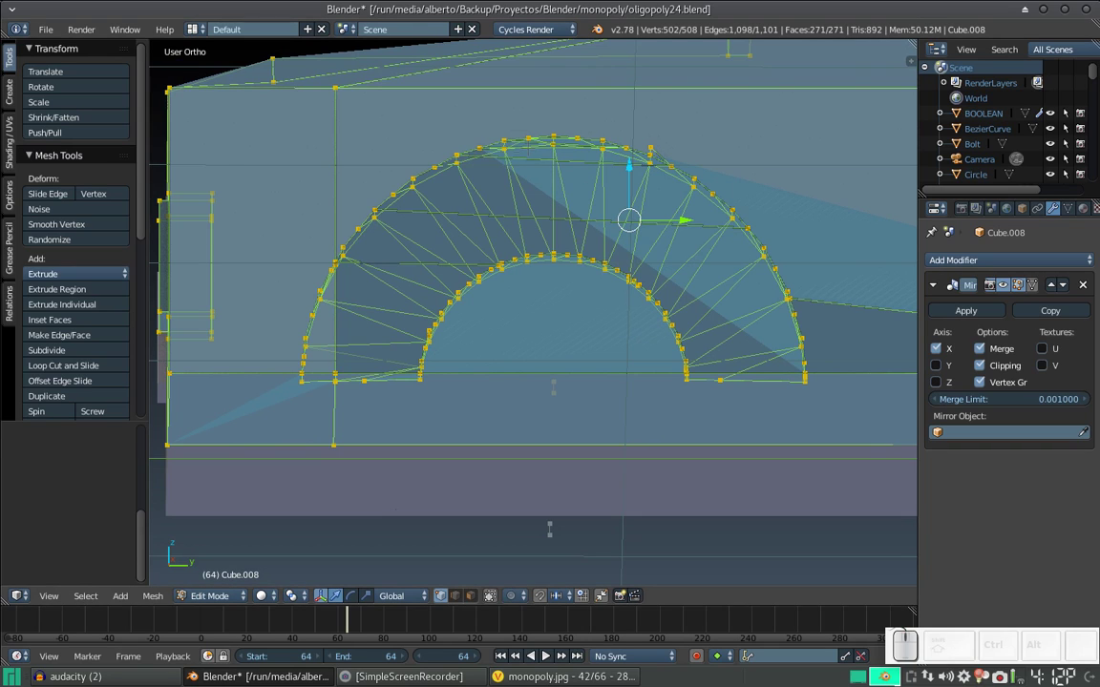
# Undo back to the unapplied cut and remove the Boolean modifier, leaving only Mirror on the body.
pyautogui.scroll(-3)
pyautogui.scroll(3)
pyautogui.press('ctrl+z')
pyautogui.press('Escape')
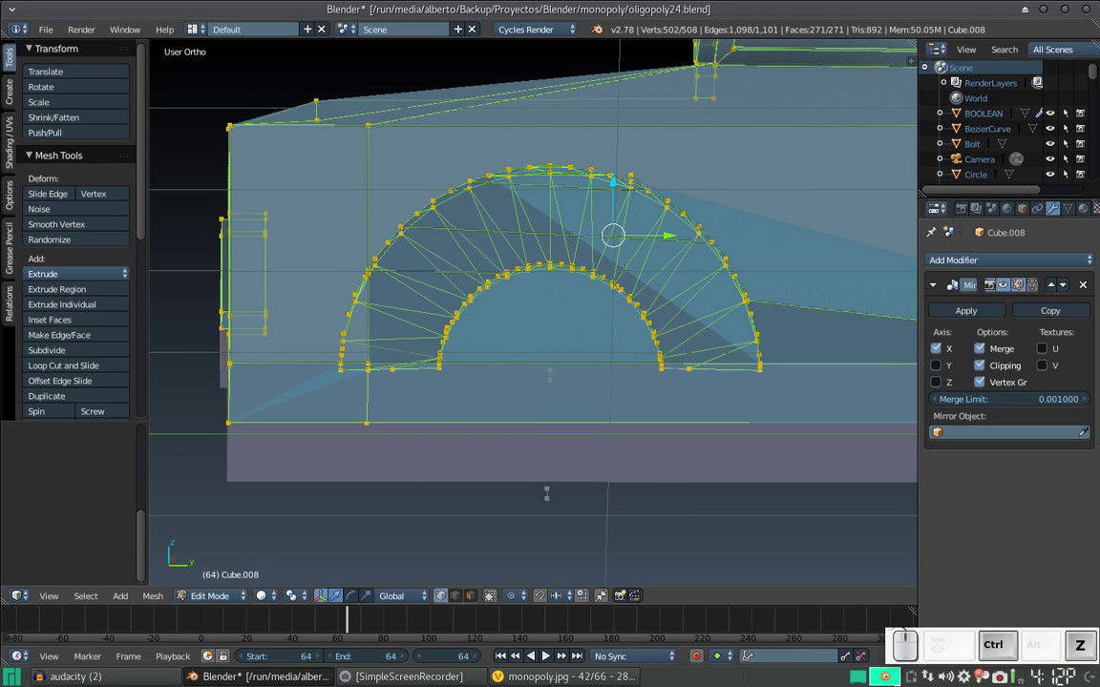
pyautogui.press('ctrl+z')
pyautogui.press('ctrl+Tab')
pyautogui.scroll(-3)
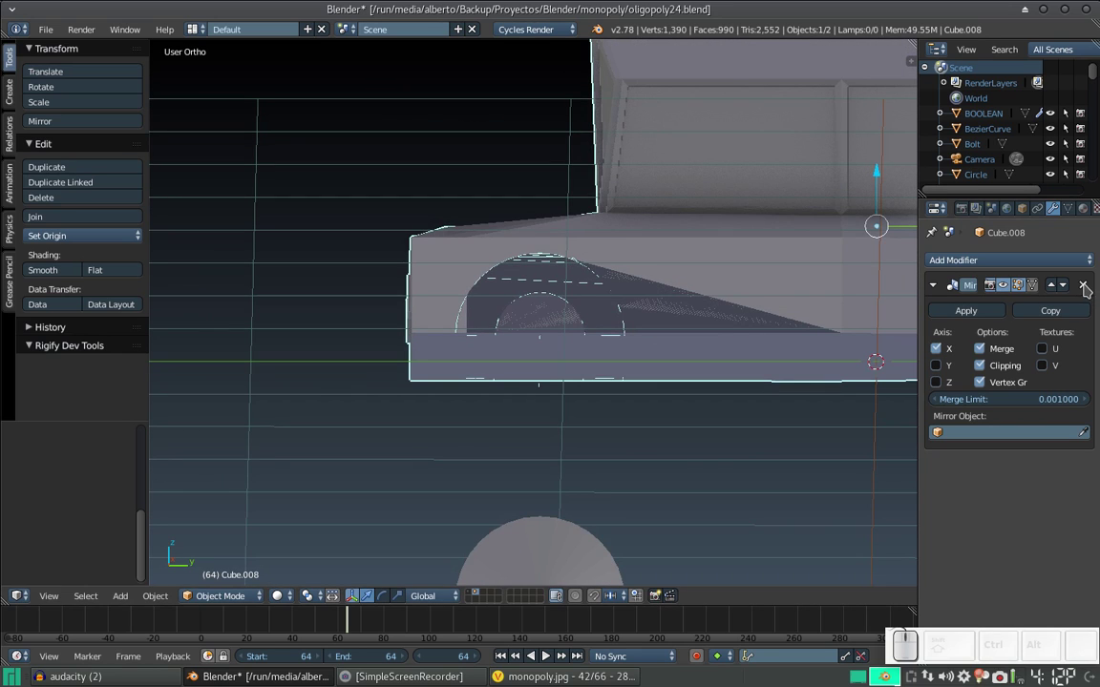
pyautogui.press('ctrl+z')
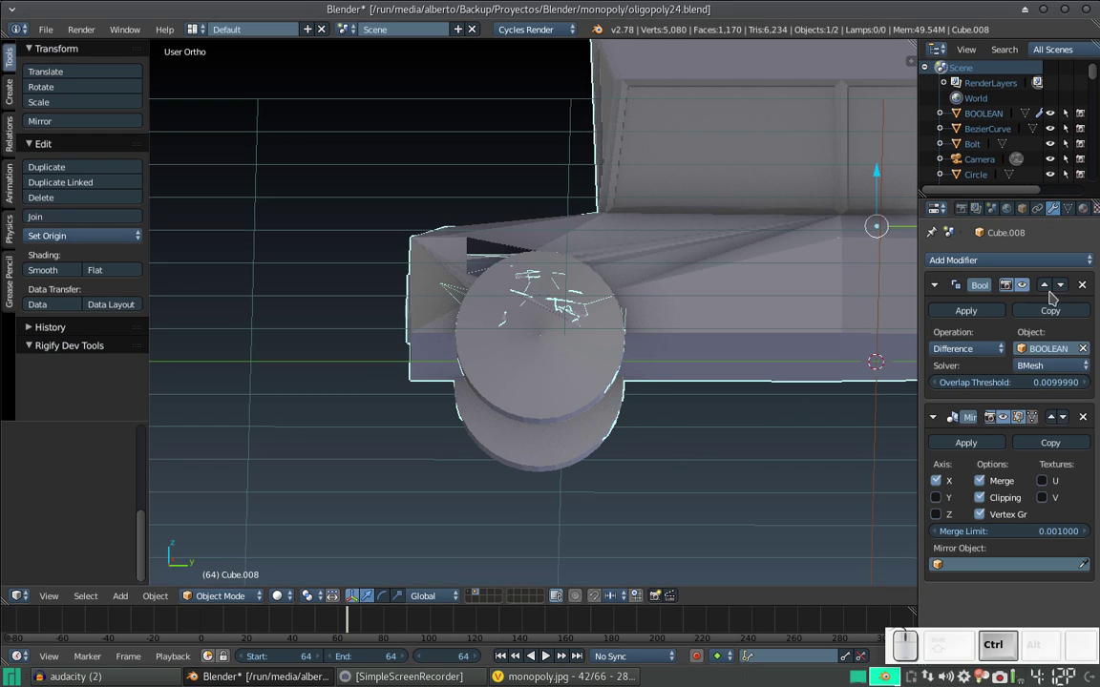
pyautogui.click(1088, 284)
# Delete the old cutter and add a fresh cylinder to the scene.
pyautogui.rightClick(584, 339)
pyautogui.press('x')
pyautogui.click(584, 339)
pyautogui.press('shift+a')
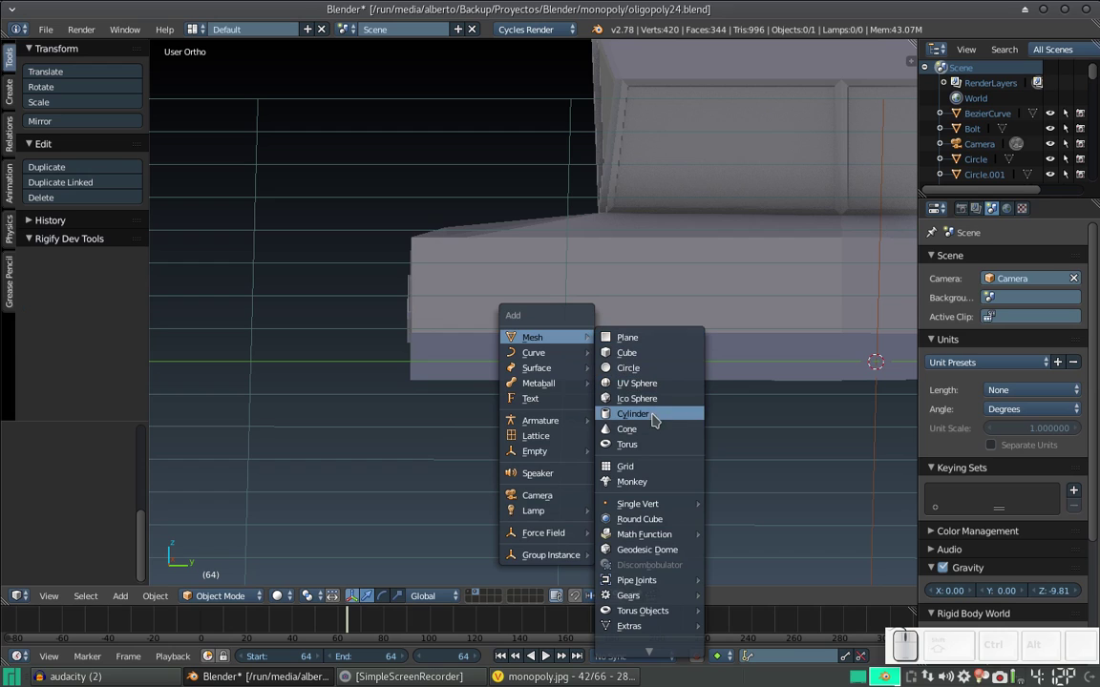
pyautogui.click(660, 415)
pyautogui.scroll(-3)
pyautogui.moveTo(701, 342); pyautogui.dragTo(624, 328)
pyautogui.scroll(-3)
# Rotate the cylinder 90 degrees sideways, shrink it and move it toward the front wheel.
pyautogui.press('r')
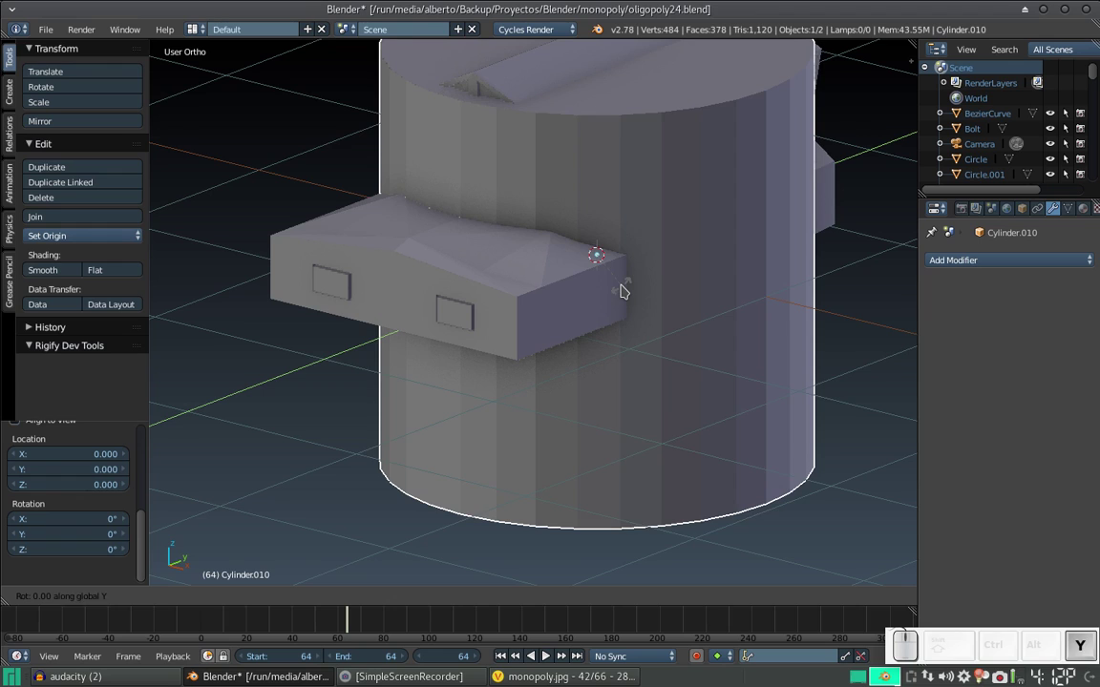
pyautogui.press('KP_9')
pyautogui.press('KP_0')
pyautogui.press('KP_Enter')
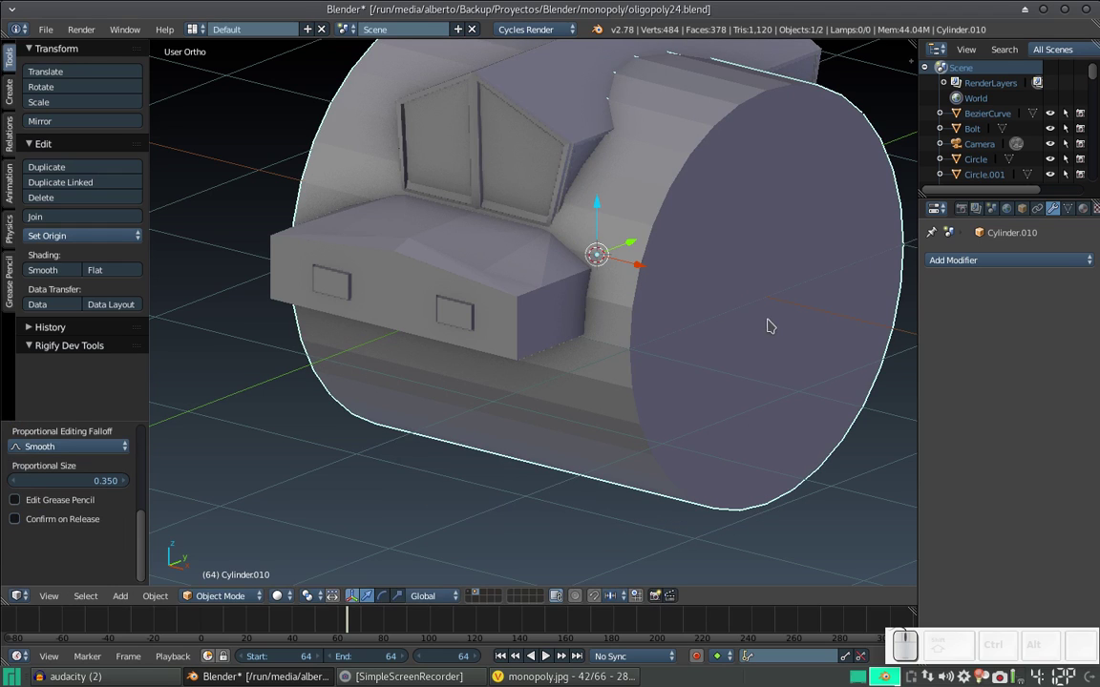
pyautogui.press('s')
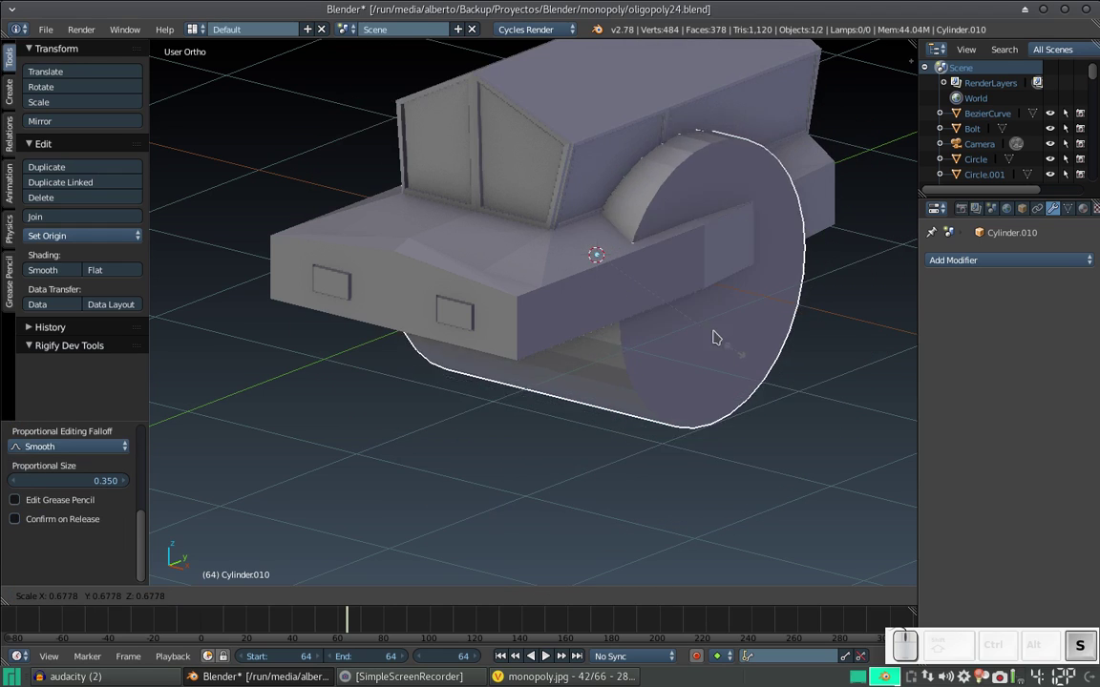
pyautogui.click(702, 316)
pyautogui.moveTo(639, 269); pyautogui.dragTo(733, 290)
pyautogui.moveTo(740, 272); pyautogui.dragTo(415, 347)
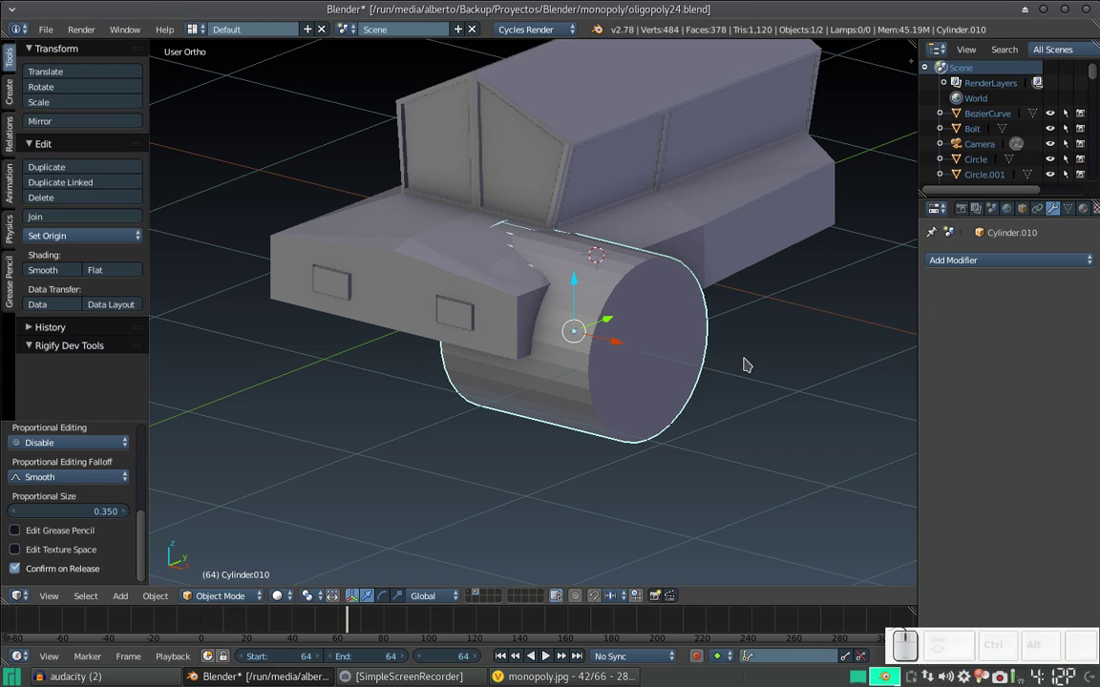
# Refine the cylinder's size, X-axis width and placement so it overlaps the front wheel.
pyautogui.press('s')
pyautogui.press('x')
pyautogui.click(624, 330)
pyautogui.press('s')
pyautogui.click(751, 378)
pyautogui.click(602, 338)
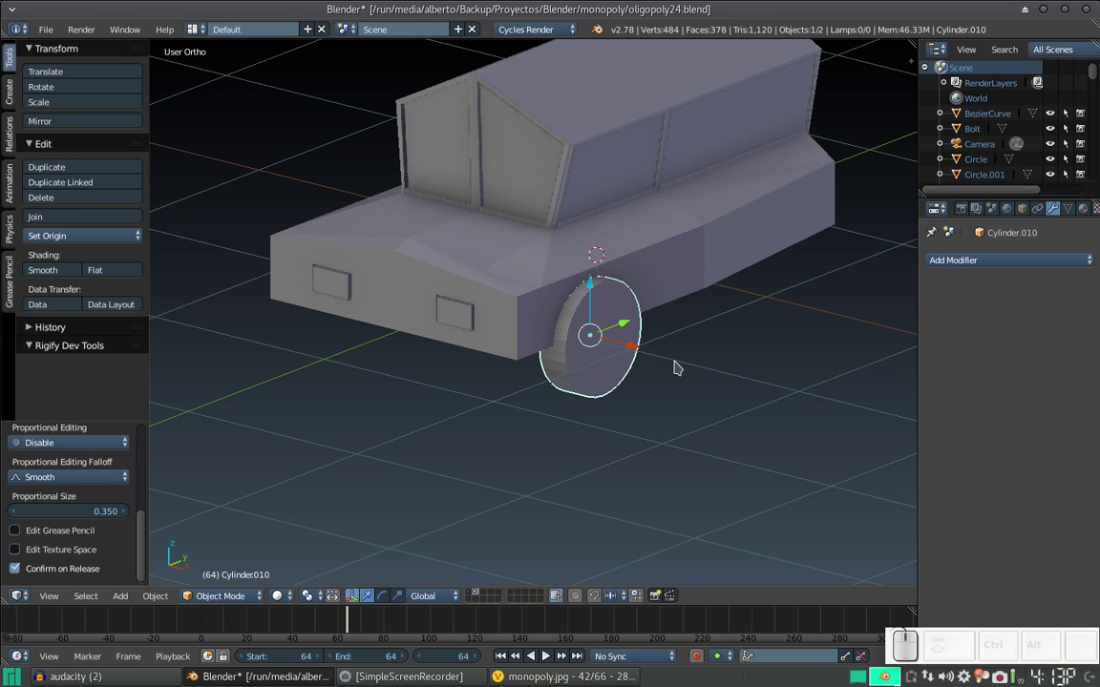
pyautogui.press('s')
pyautogui.press('x')
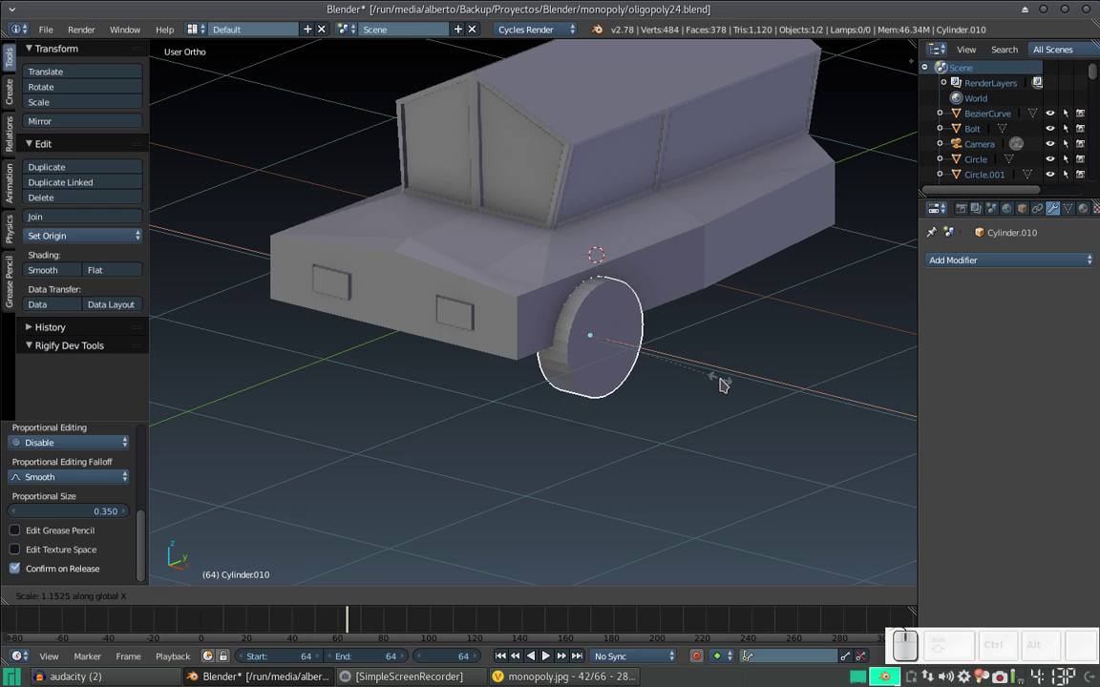
pyautogui.click(733, 384)
pyautogui.moveTo(692, 359); pyautogui.dragTo(606, 322)
pyautogui.click(569, 291)
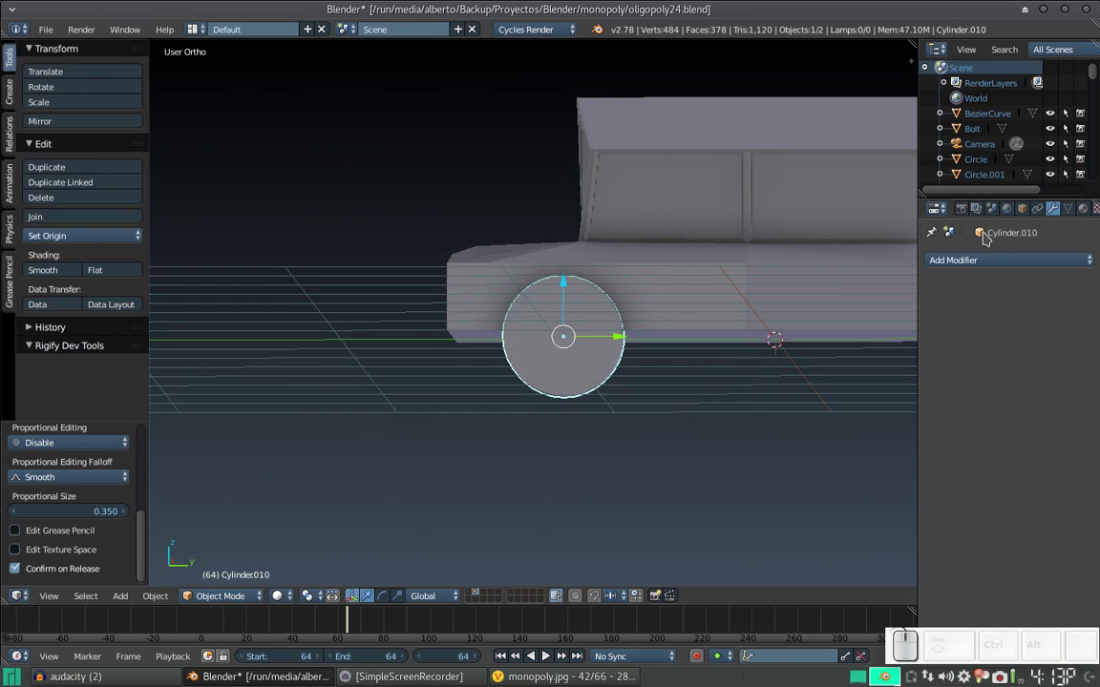
# Rename the cylinder to BOOLEANO in its Object properties.
pyautogui.click(1028, 211)
pyautogui.click(1008, 263)
pyautogui.press('Caps_Lock')
pyautogui.press('b')
pyautogui.press('o')
pyautogui.press('l')
pyautogui.press('e')
pyautogui.press('a')
pyautogui.press('n')
pyautogui.press('o')
pyautogui.press('Caps_Lock')
pyautogui.press('Return')
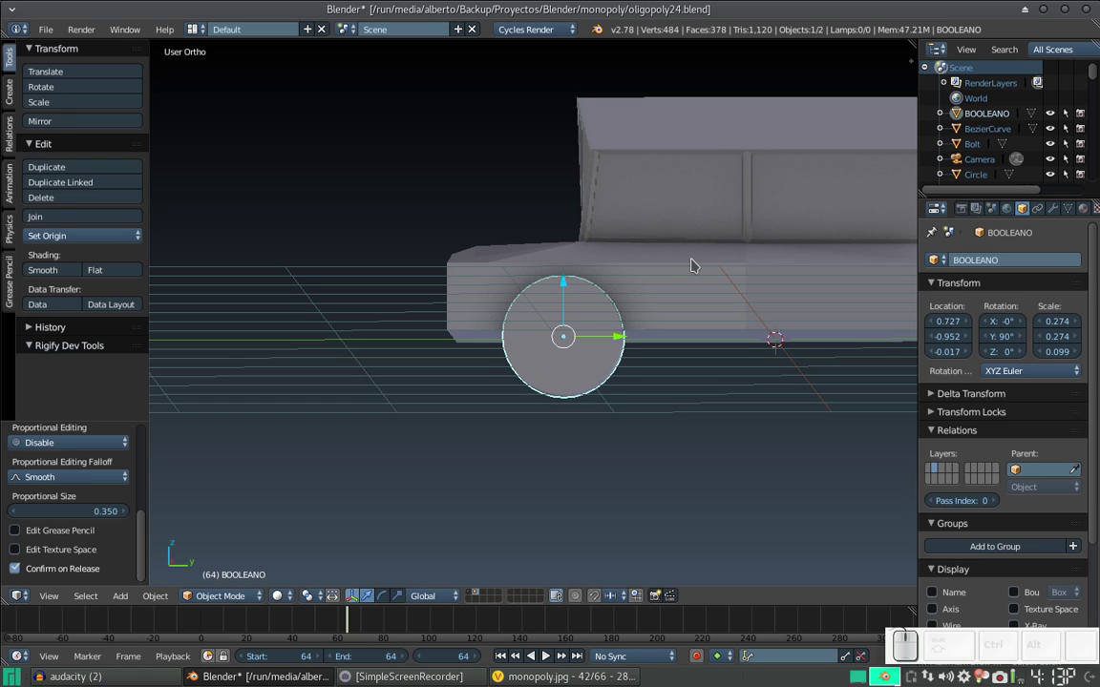
# Select the car body and rename it Carro.
pyautogui.rightClick(689, 272)
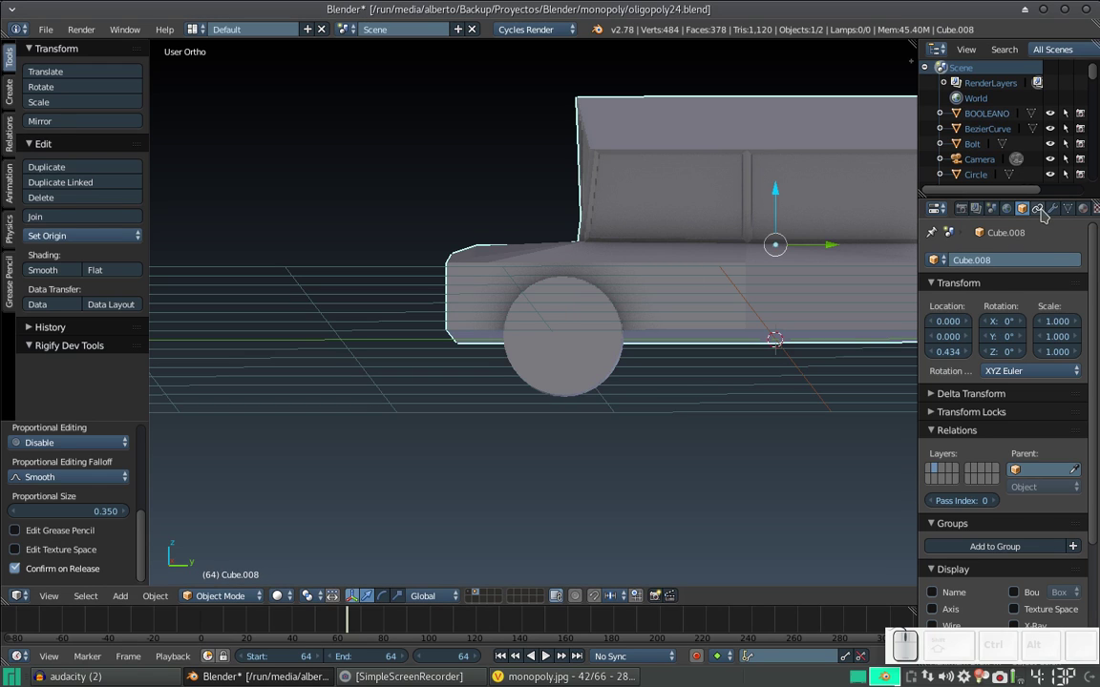
pyautogui.click(1005, 255)
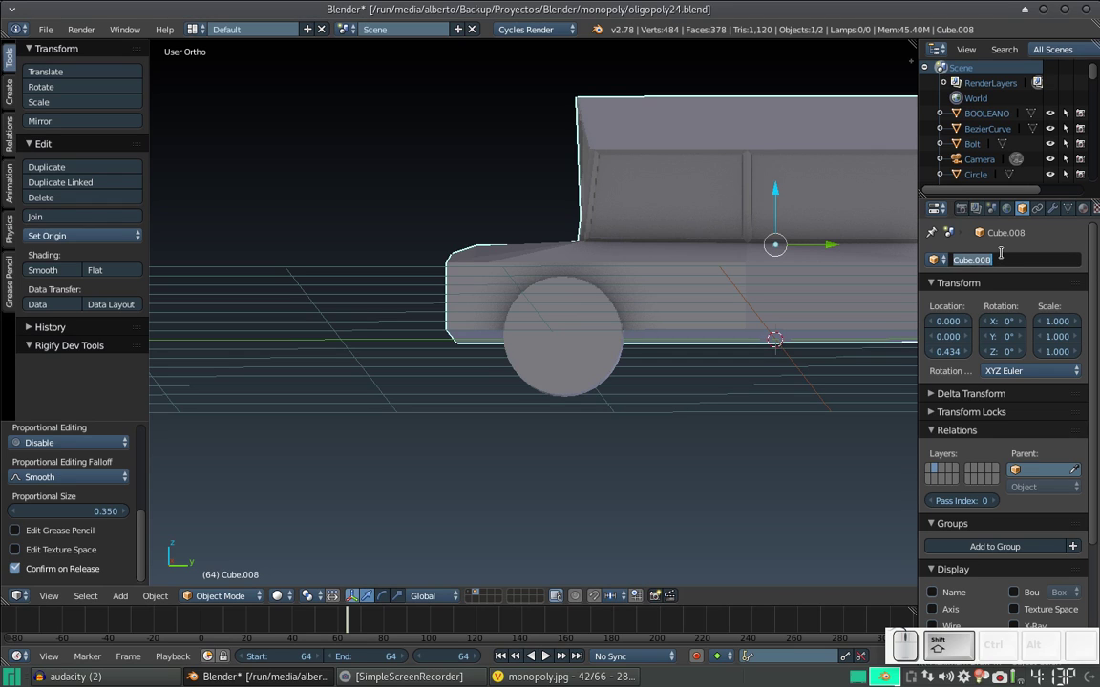
pyautogui.press('shift+c')
pyautogui.press('shift+a')
pyautogui.press('shift+r')
pyautogui.press('shift+o')
pyautogui.press('shift+Return')
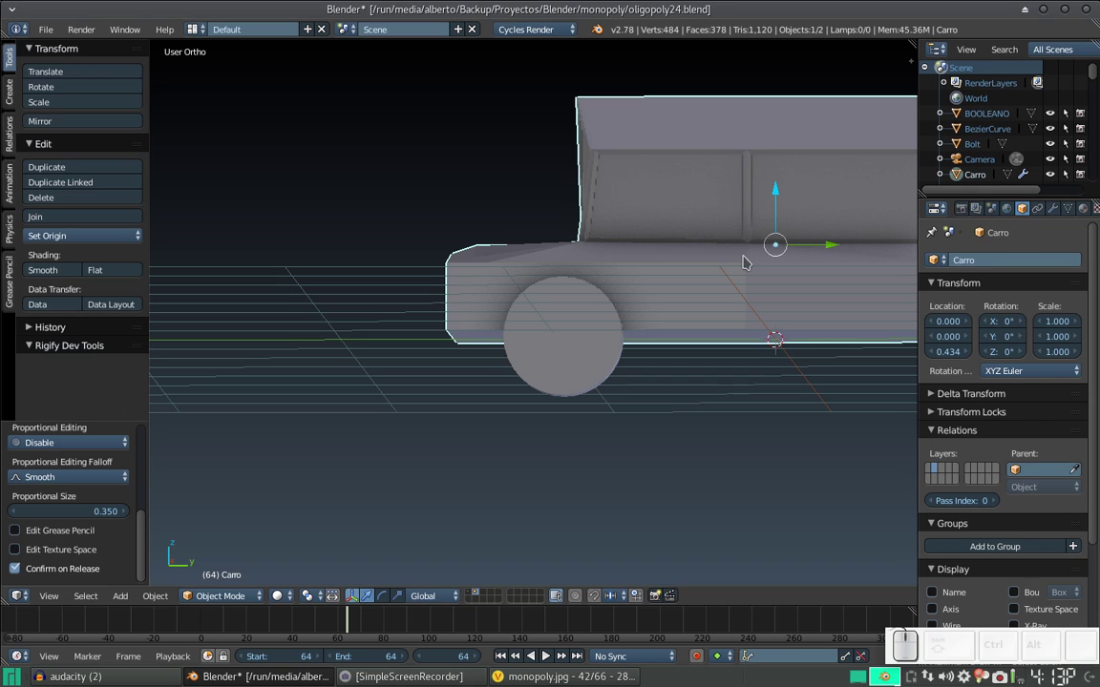
# Add a Boolean Difference modifier with object BOOLEANO to Carro, placed above the Mirror modifier.
pyautogui.click(1053, 206)
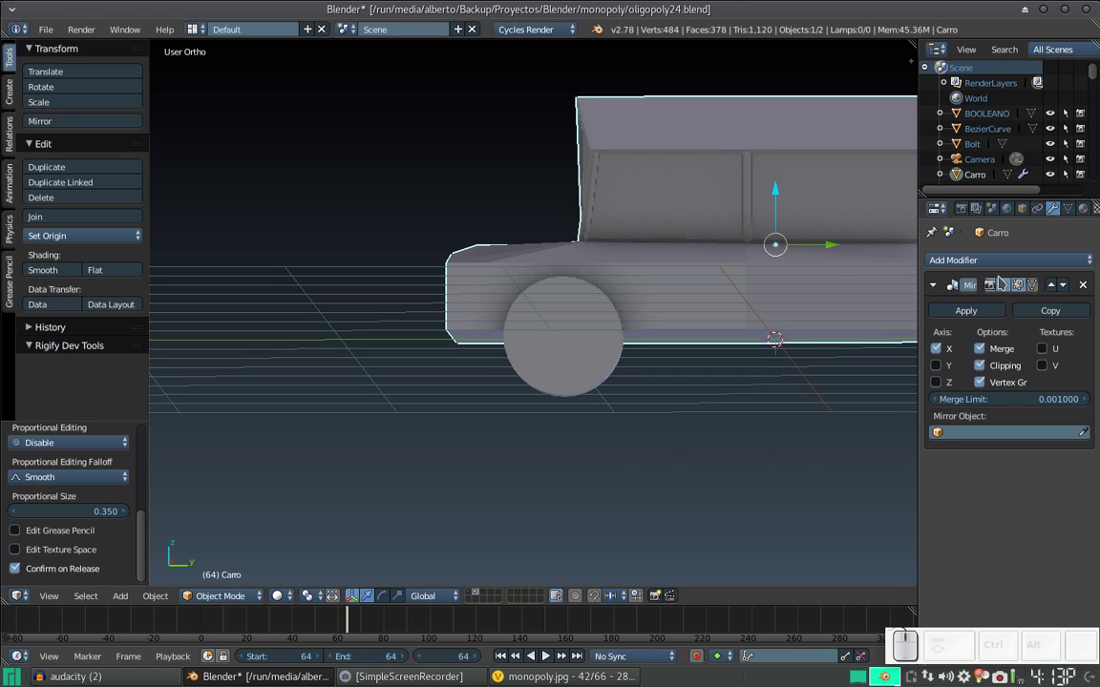
pyautogui.click(1001, 264)
pyautogui.click(831, 334)
pyautogui.click(1048, 474)
pyautogui.click(969, 353)
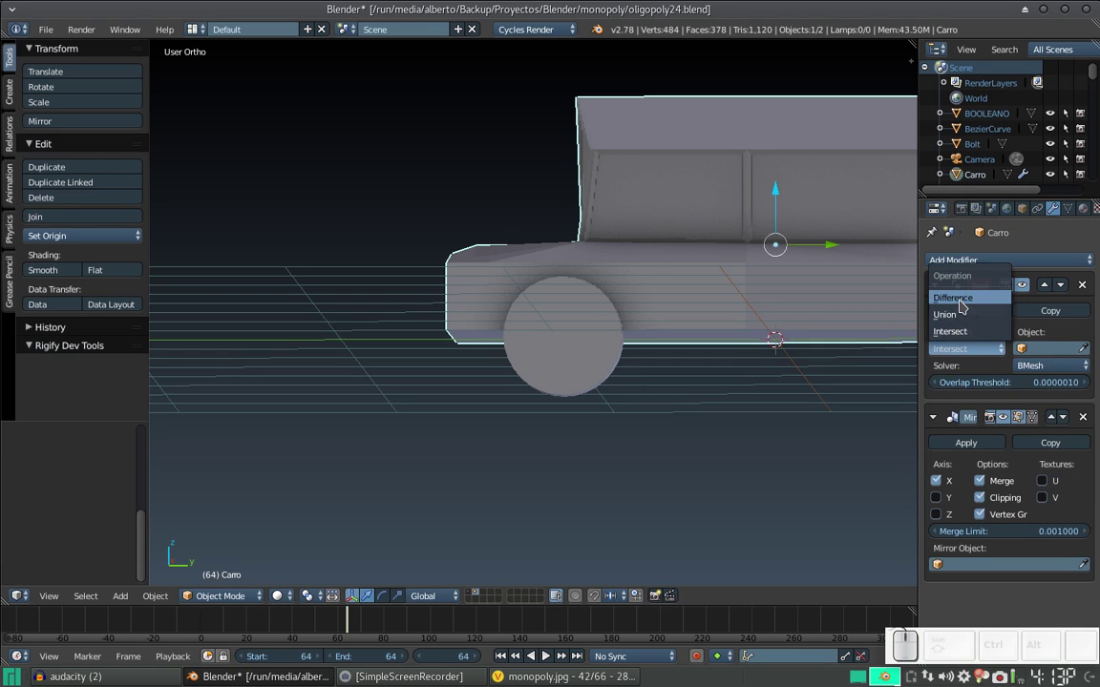
pyautogui.click(965, 301)
pyautogui.click(1024, 349)
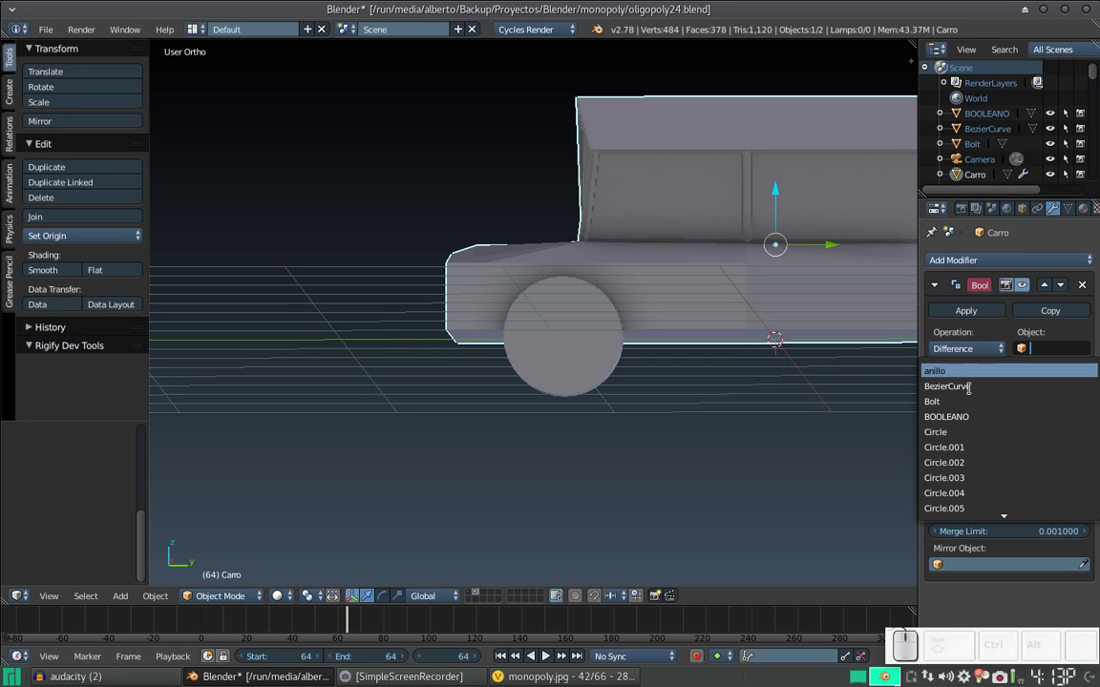
pyautogui.click(967, 421)
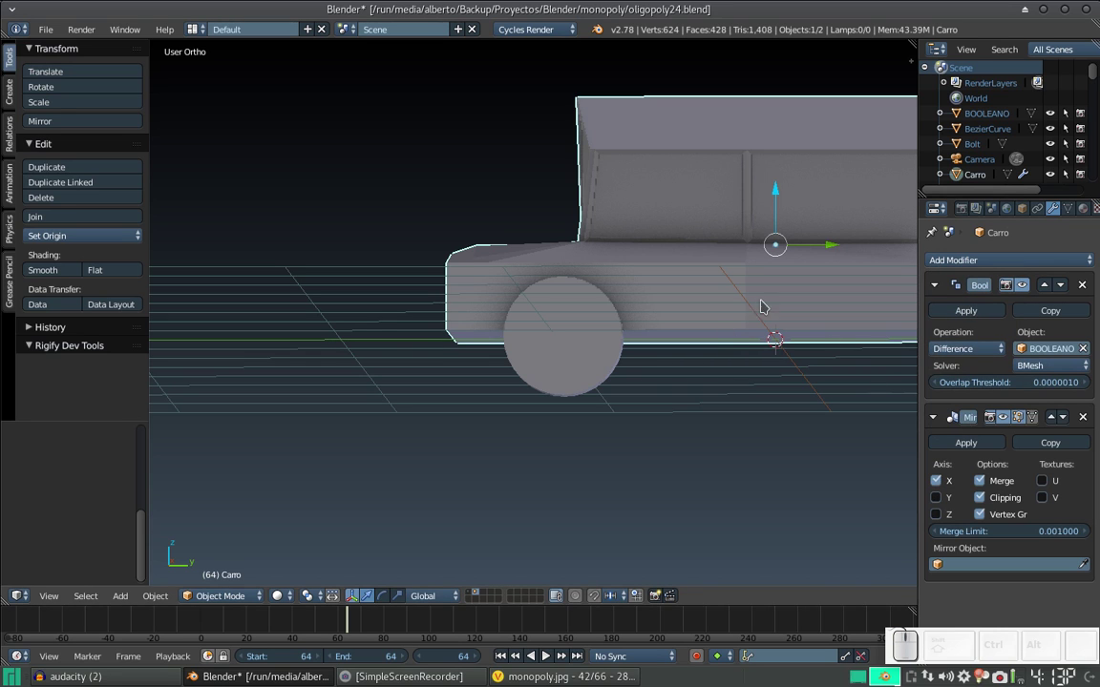
pyautogui.click(640, 301)
pyautogui.middleClick(710, 314)
pyautogui.moveTo(727, 303); pyautogui.dragTo(943, 356)
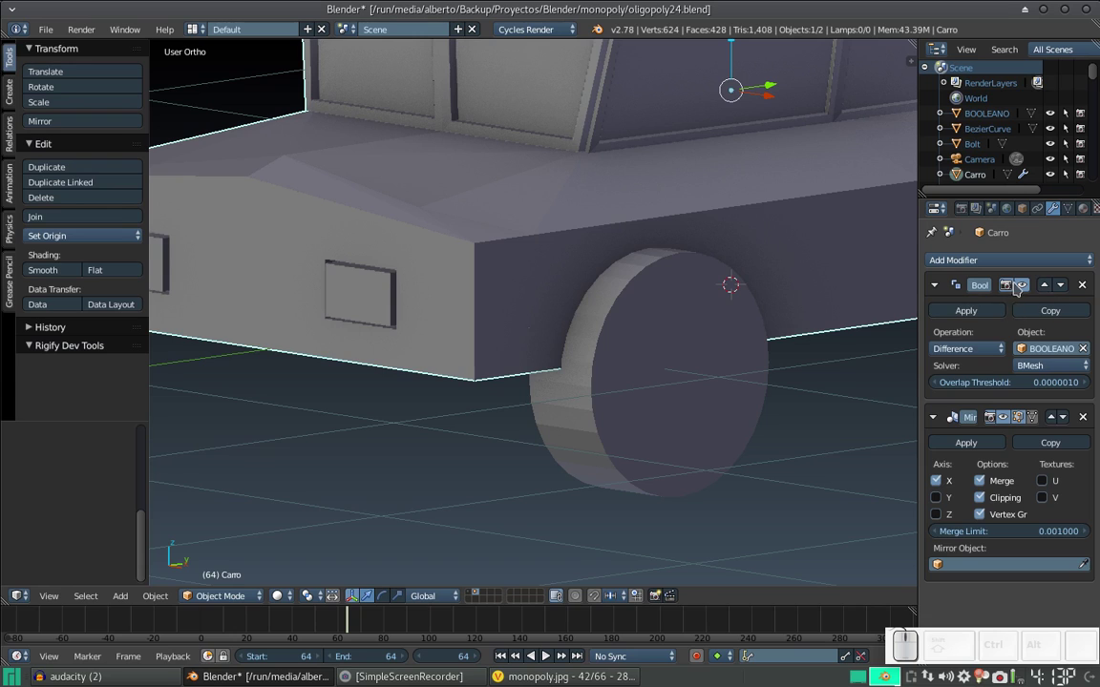
# Grab the BOOLEANO cylinder and adjust its position over the front wheel in side view.
pyautogui.click(980, 312)
pyautogui.rightClick(665, 345)
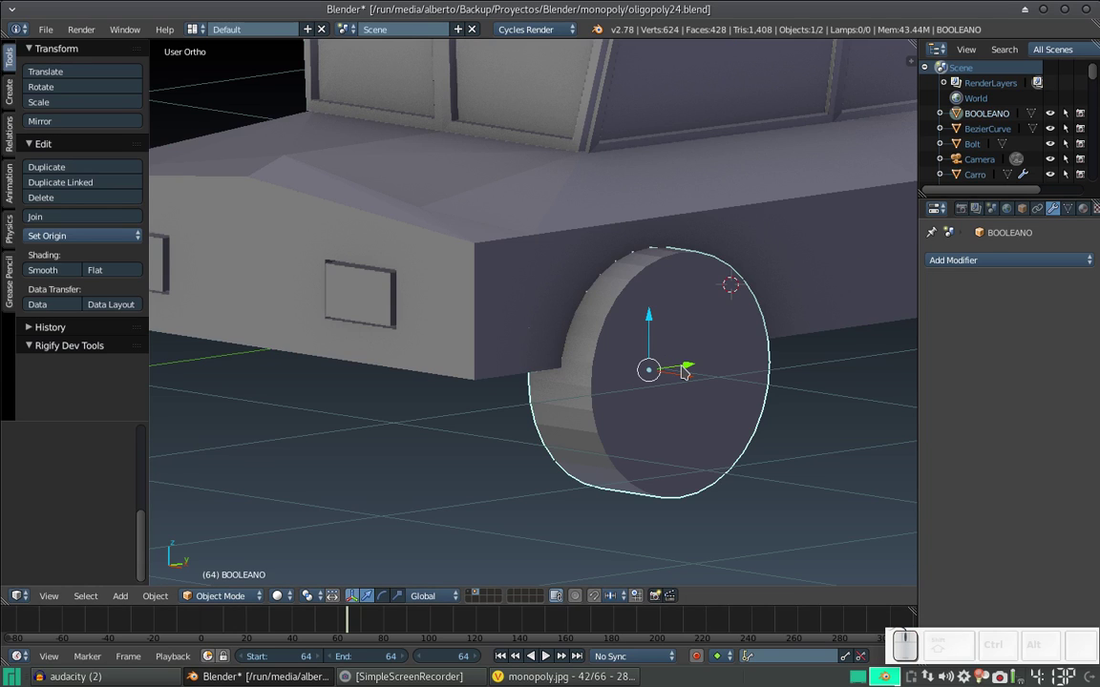
pyautogui.moveTo(689, 378); pyautogui.dragTo(584, 365)
pyautogui.scroll(-3)
pyautogui.moveTo(320, 357); pyautogui.dragTo(693, 326)
pyautogui.click(679, 327)
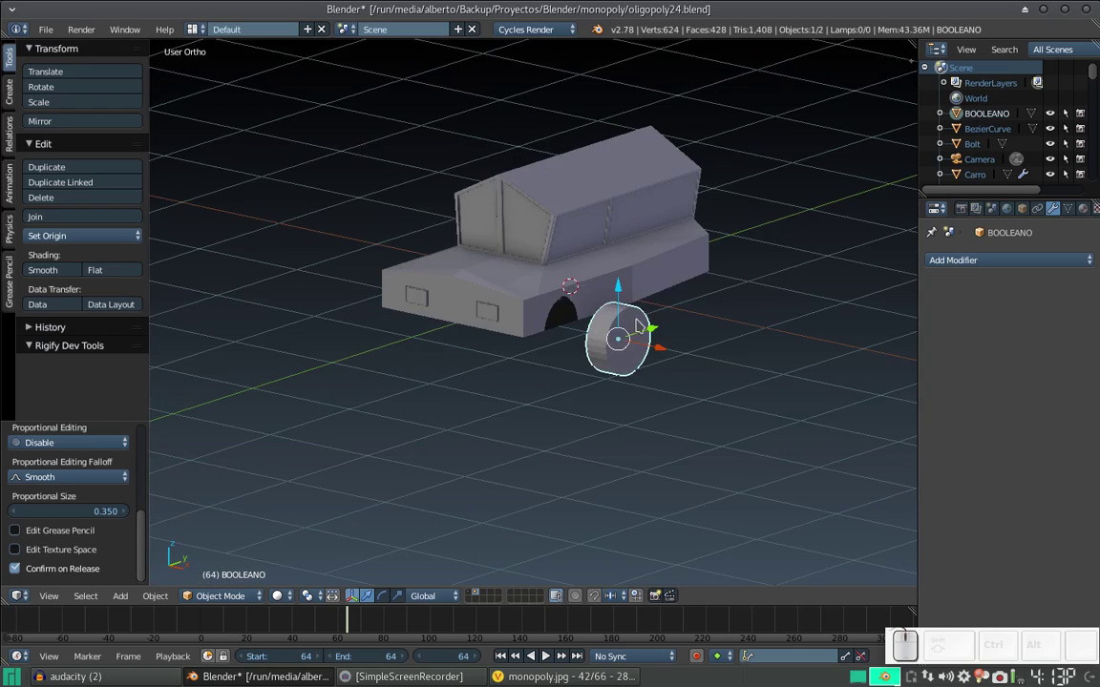
pyautogui.press('ctrl+z')
pyautogui.moveTo(747, 368); pyautogui.dragTo(683, 325)
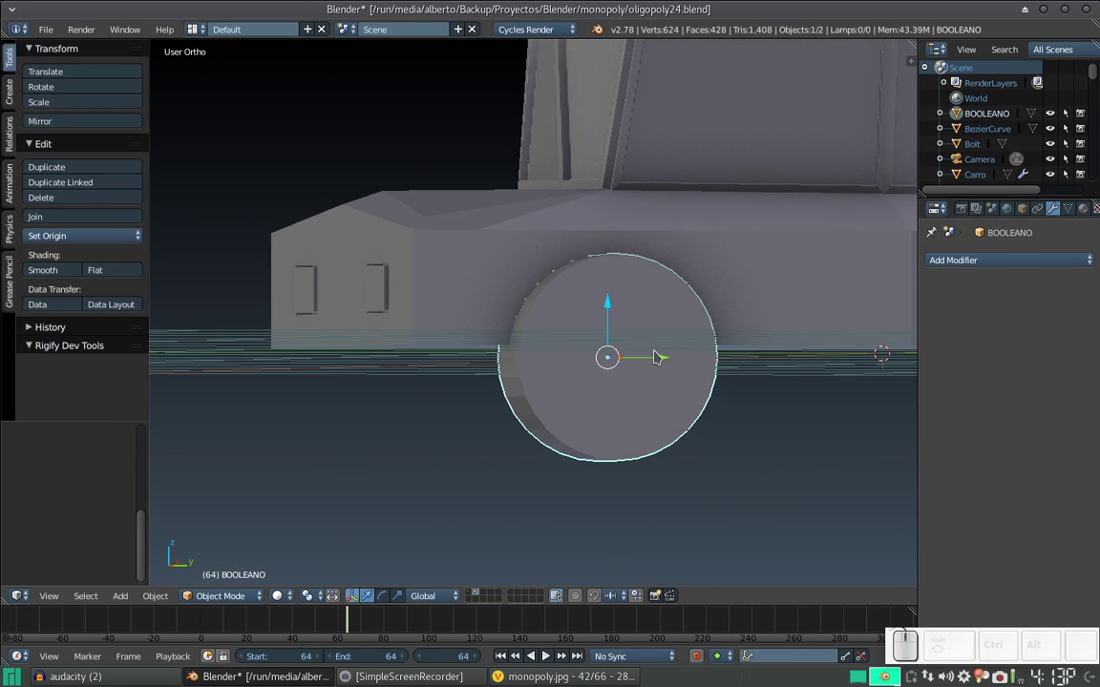
pyautogui.moveTo(644, 368); pyautogui.dragTo(660, 403)
pyautogui.scroll(3)
pyautogui.scroll(-3)
# Briefly enter and leave edit mode on the body, undo the changes, and reselect BOOLEANO.
pyautogui.rightClick(675, 388)
pyautogui.press('Tab')
pyautogui.click(476, 596)
pyautogui.press('ctrl+Tab')
pyautogui.rightClick(564, 240)
pyautogui.press('ctrl+z')
pyautogui.press('ctrl+z')
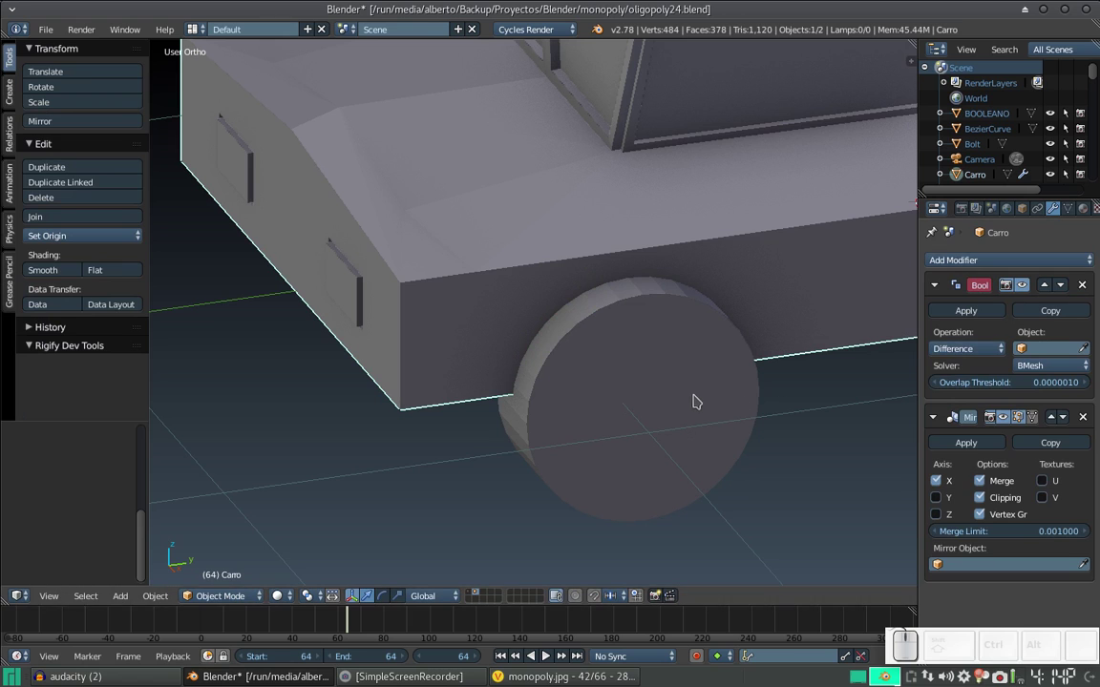
pyautogui.rightClick(697, 397)
pyautogui.click(665, 390)
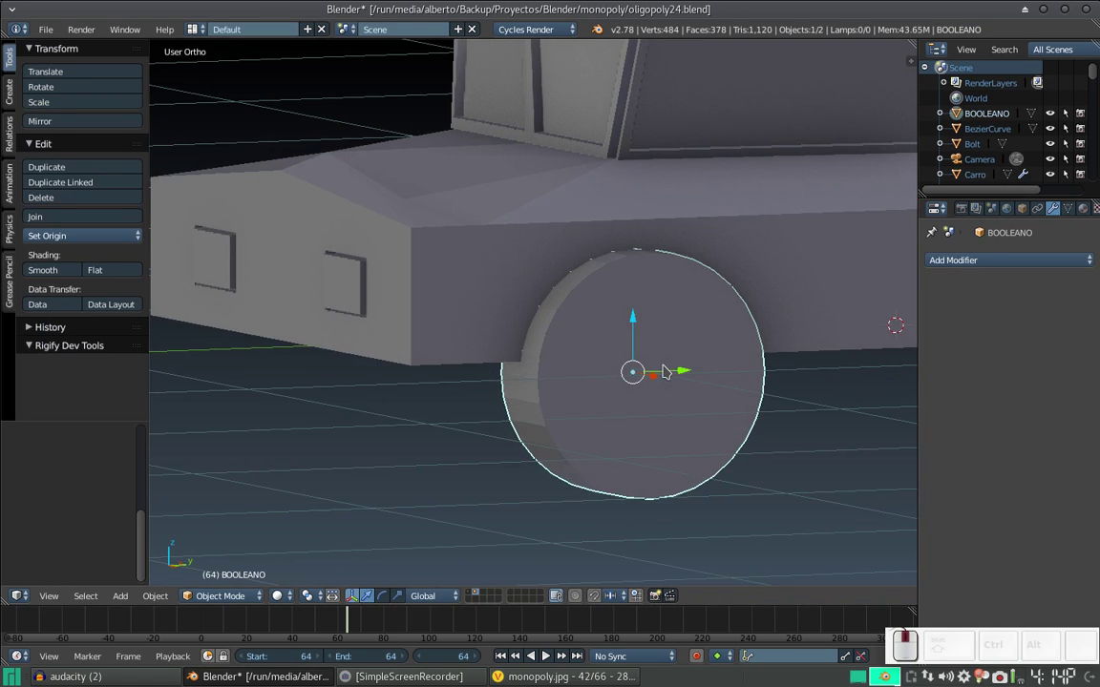
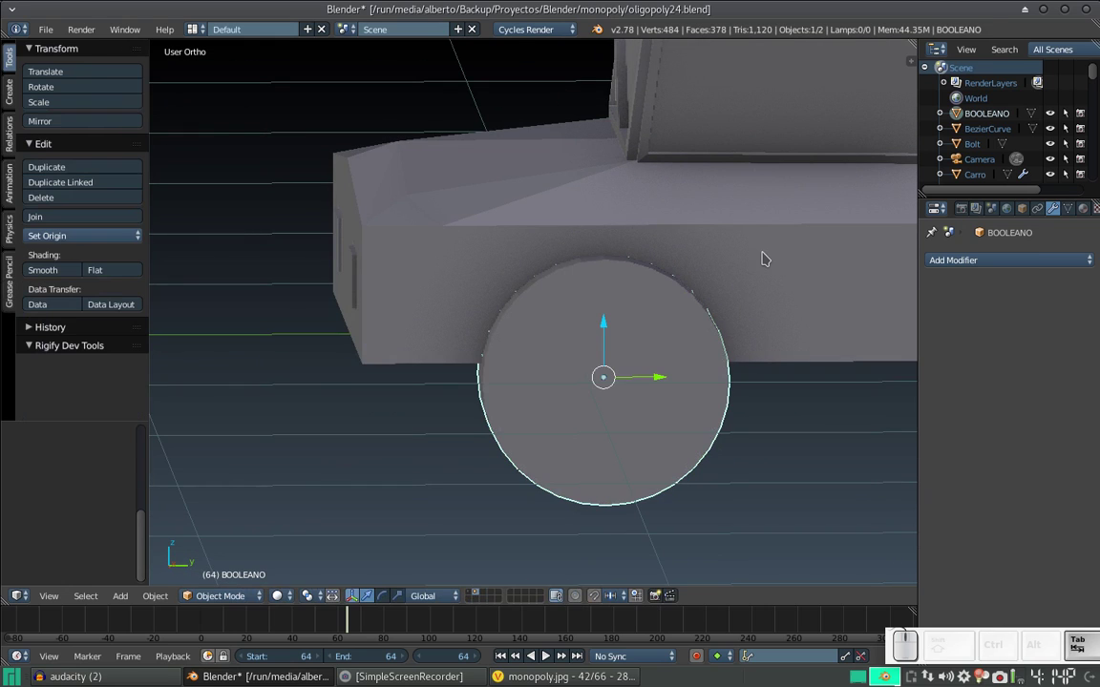
# Set Carro's Boolean modifier to the Carve solver with BOOLEANO as the cutting object.
pyautogui.rightClick(785, 263)
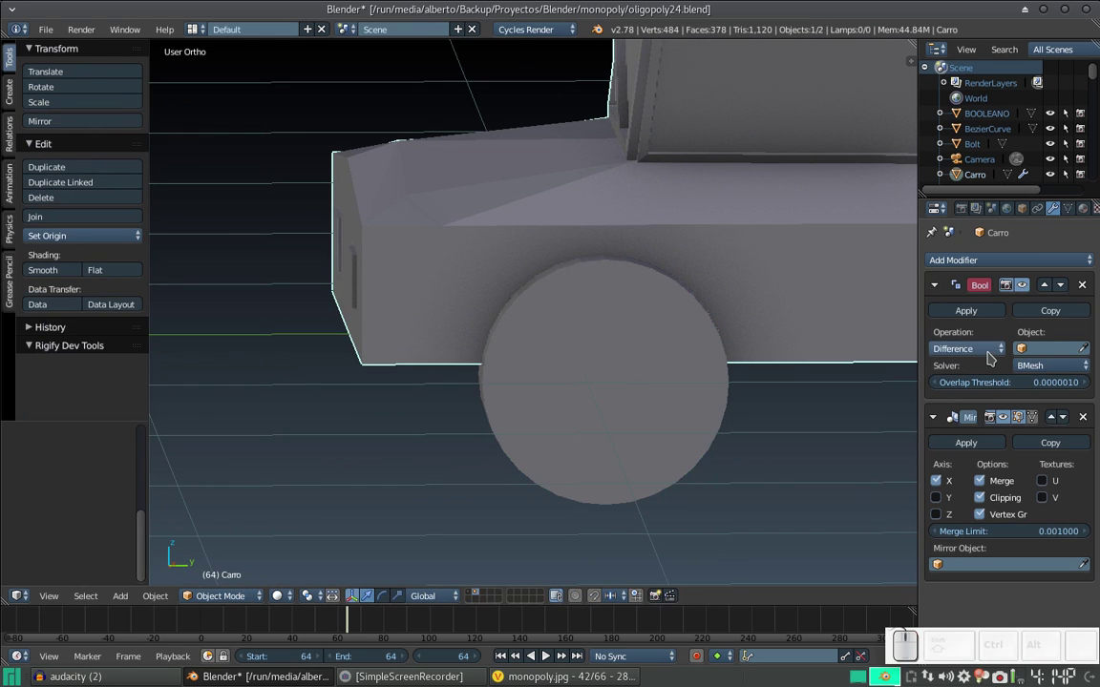
pyautogui.click(1052, 369)
pyautogui.click(1052, 337)
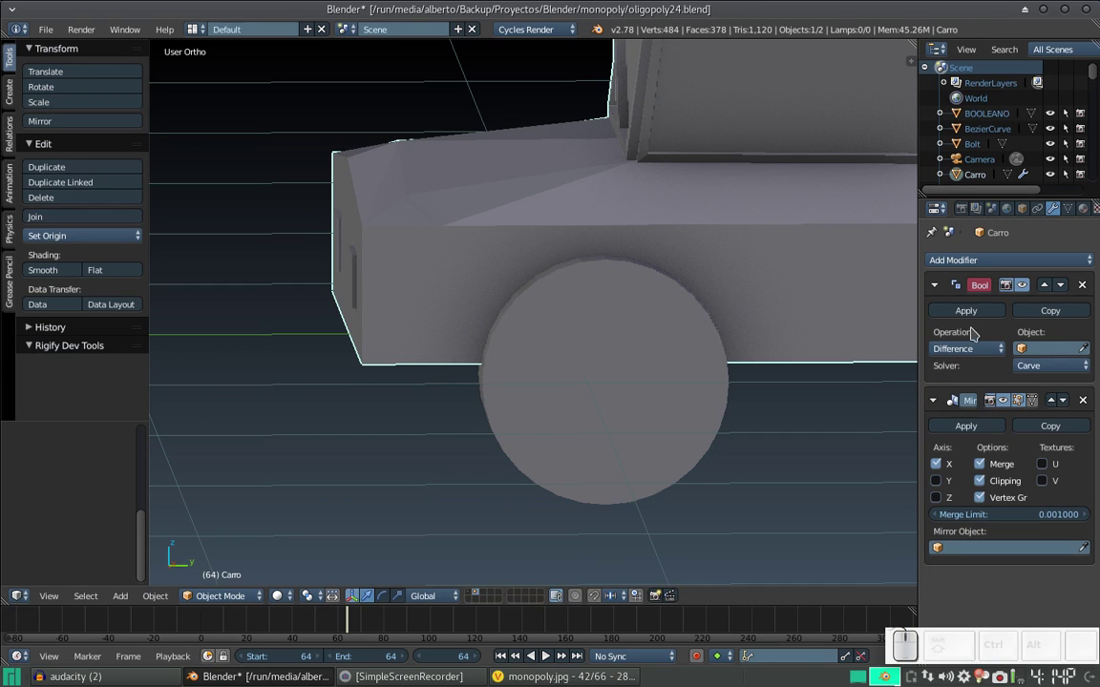
pyautogui.click(1028, 354)
pyautogui.click(994, 421)
pyautogui.moveTo(533, 342); pyautogui.dragTo(561, 343)
pyautogui.scroll(-3)
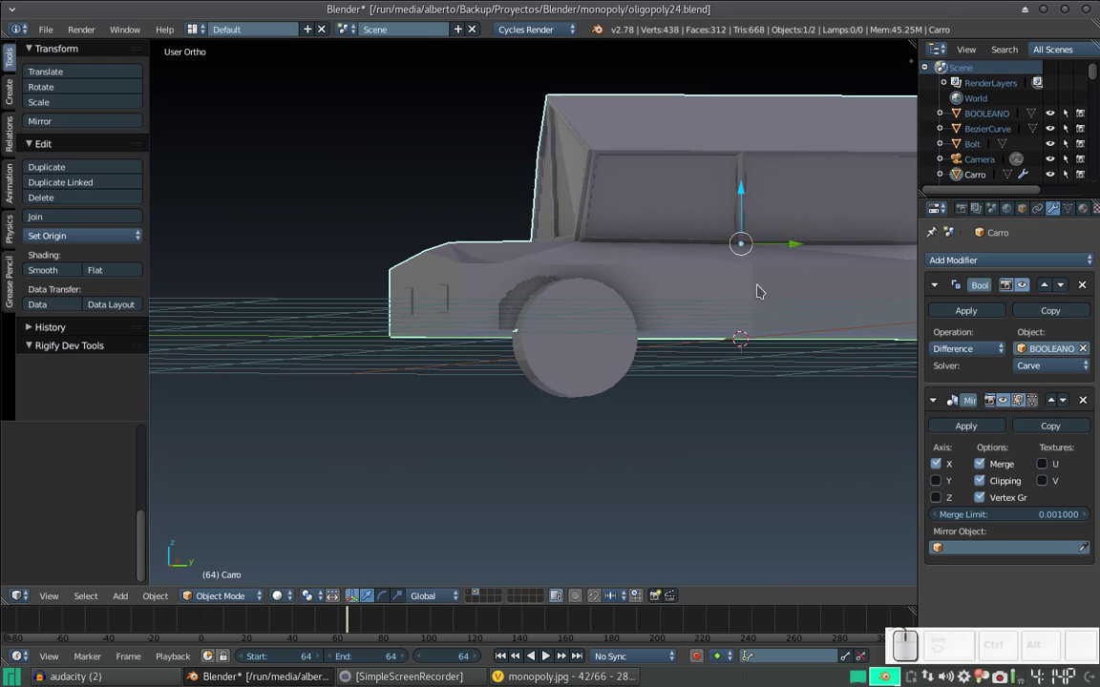
# Fine-tune the BOOLEANO cylinder's position to shape the front wheel arch.
pyautogui.rightClick(611, 343)
pyautogui.moveTo(623, 337); pyautogui.dragTo(546, 297)
pyautogui.moveTo(550, 292); pyautogui.dragTo(552, 289)
pyautogui.moveTo(561, 305); pyautogui.dragTo(572, 342)
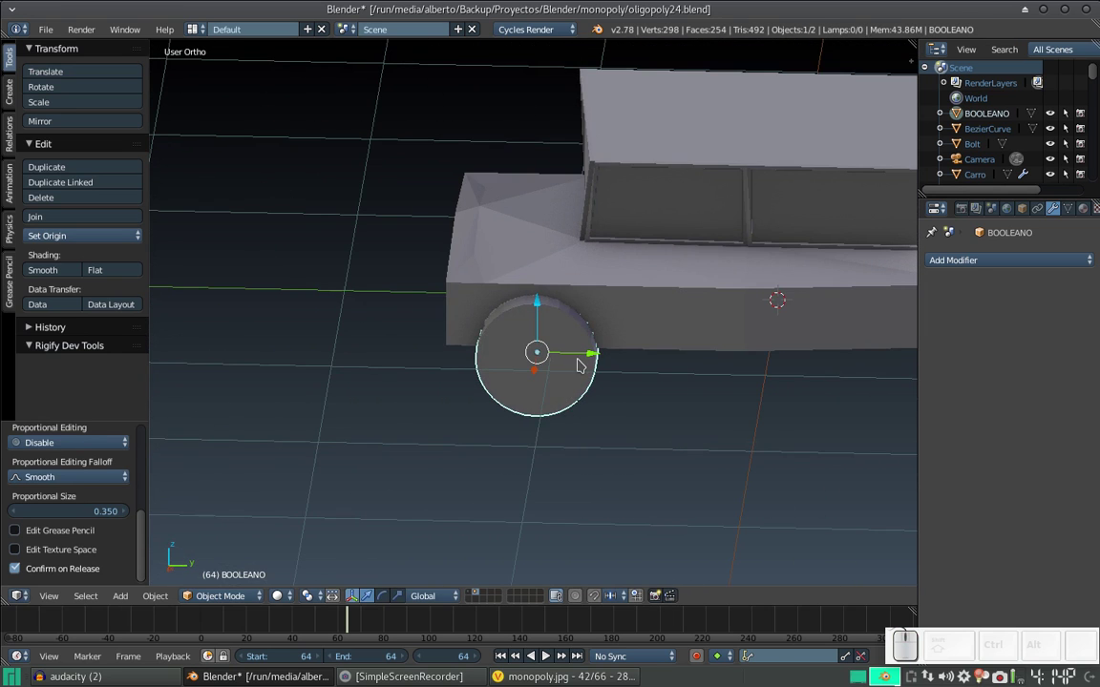
pyautogui.click(592, 363)
pyautogui.moveTo(594, 352); pyautogui.dragTo(636, 353)
pyautogui.moveTo(636, 353); pyautogui.dragTo(801, 327)
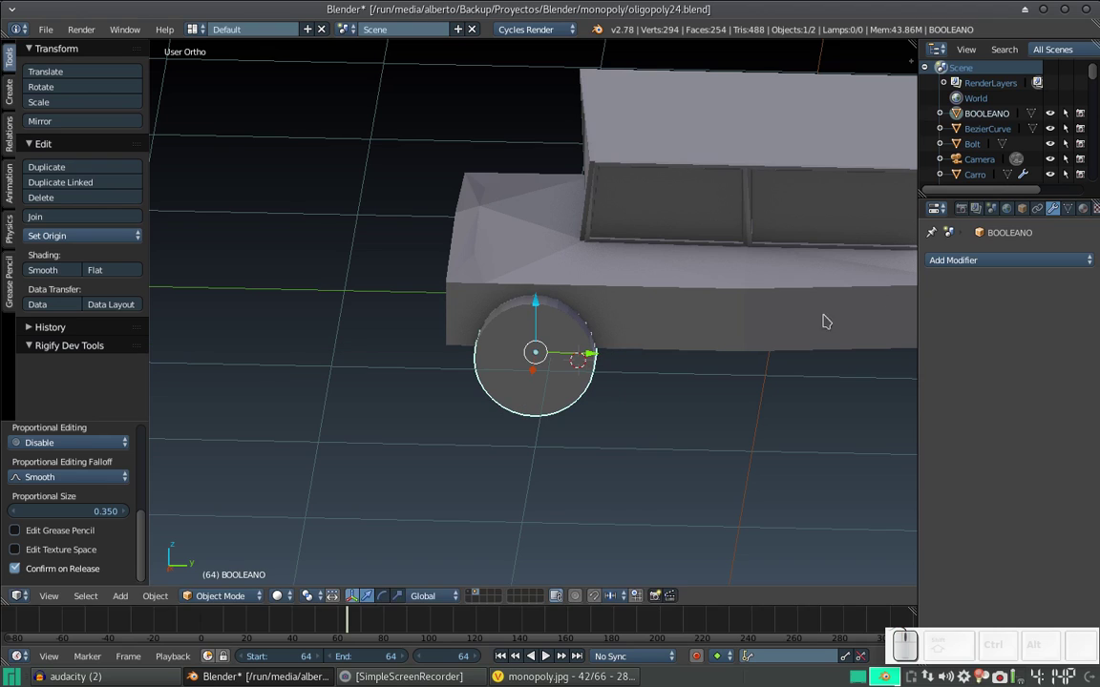
# Apply the Boolean modifier on Carro to make the front arch cut permanent.
pyautogui.rightClick(671, 324)
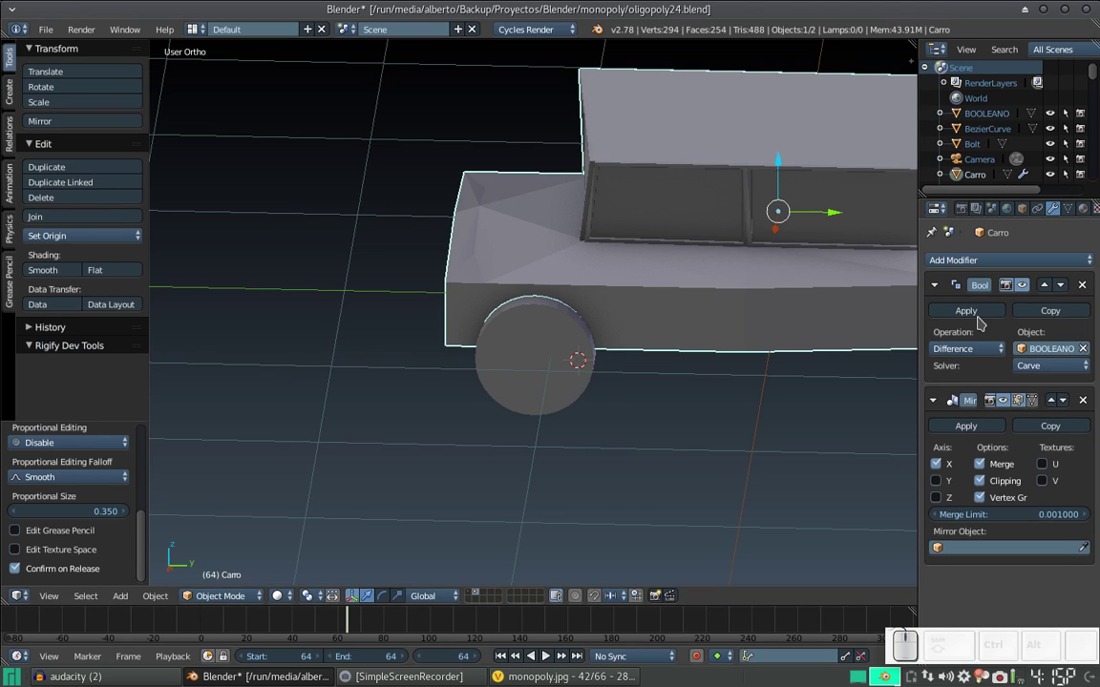
pyautogui.click(975, 319)
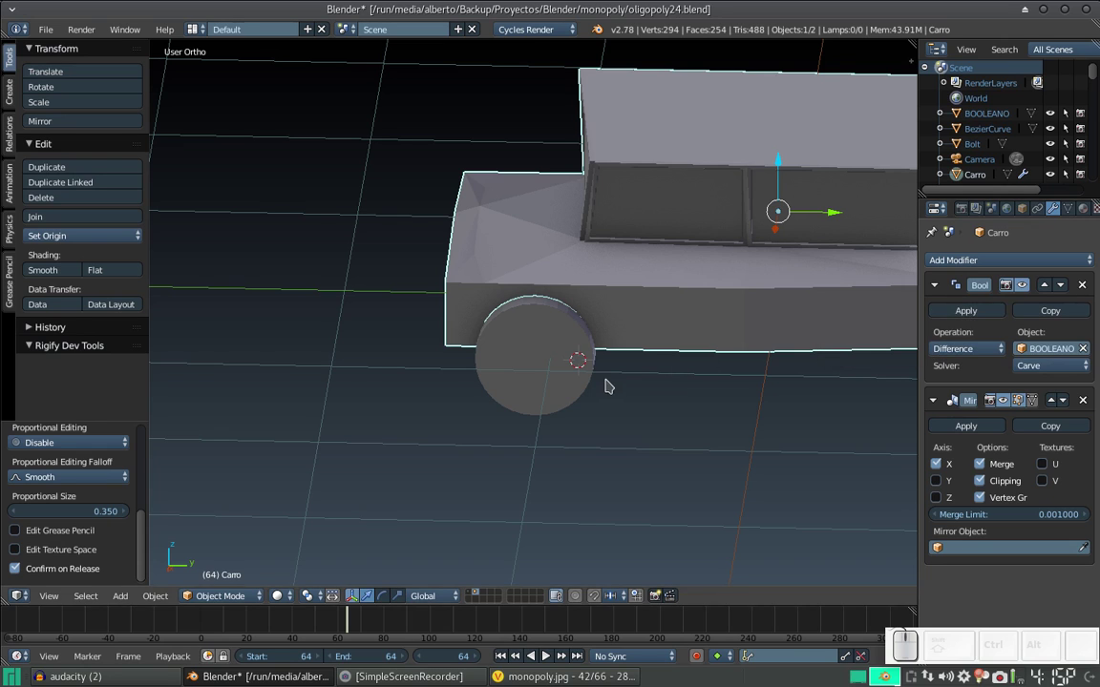
pyautogui.click(974, 314)
# Move the BOOLEANO cylinder along to the rear wheel in side view.
pyautogui.rightClick(570, 372)
pyautogui.press('x')
pyautogui.click(574, 372)
pyautogui.moveTo(576, 356); pyautogui.dragTo(663, 159)
pyautogui.scroll(-3)
pyautogui.moveTo(465, 315); pyautogui.dragTo(552, 350)
pyautogui.press('ctrl+z')
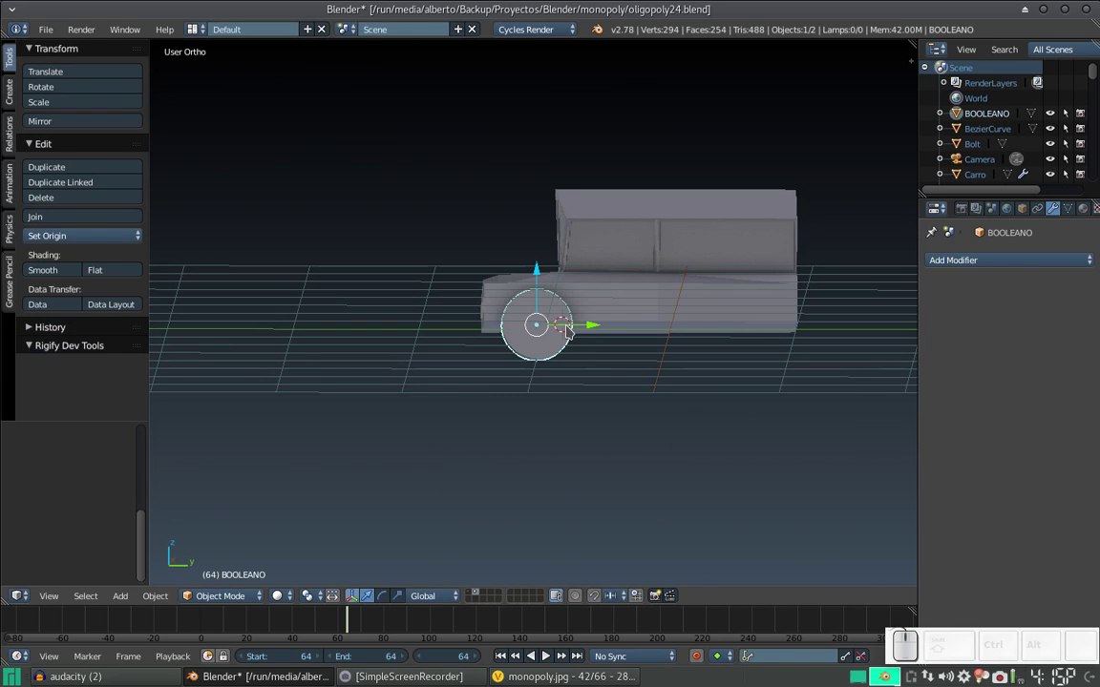
pyautogui.moveTo(589, 332); pyautogui.dragTo(896, 305)
# Start a Boolean Difference modifier and browse the object list for the cutter.
pyautogui.click(1015, 262)
pyautogui.click(809, 332)
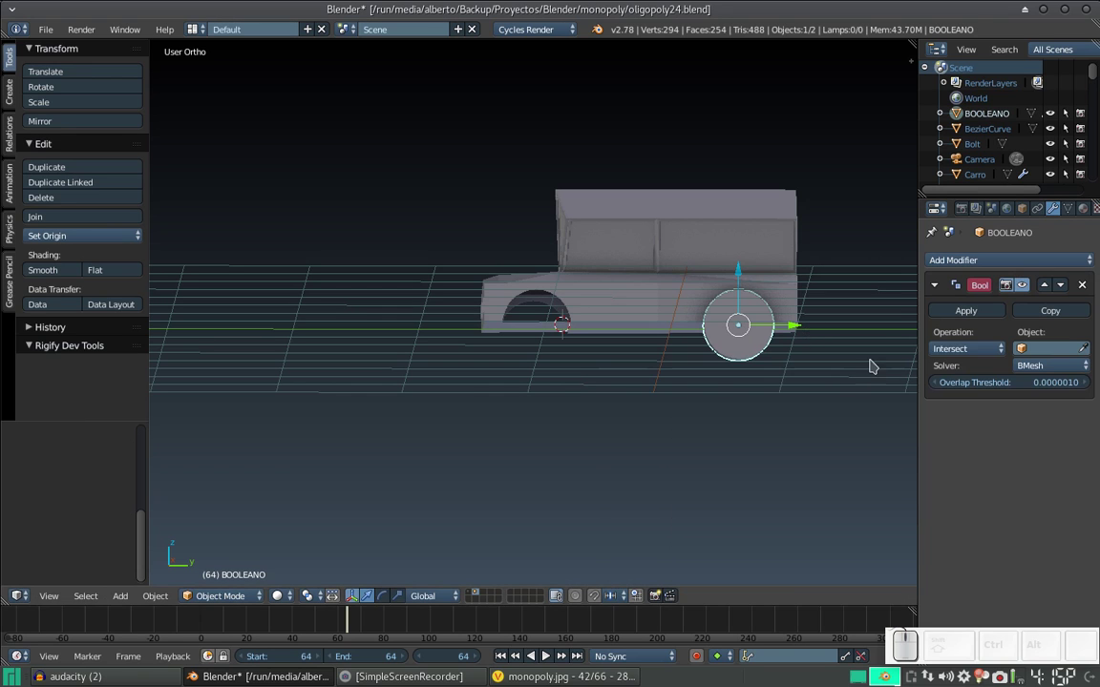
pyautogui.click(979, 354)
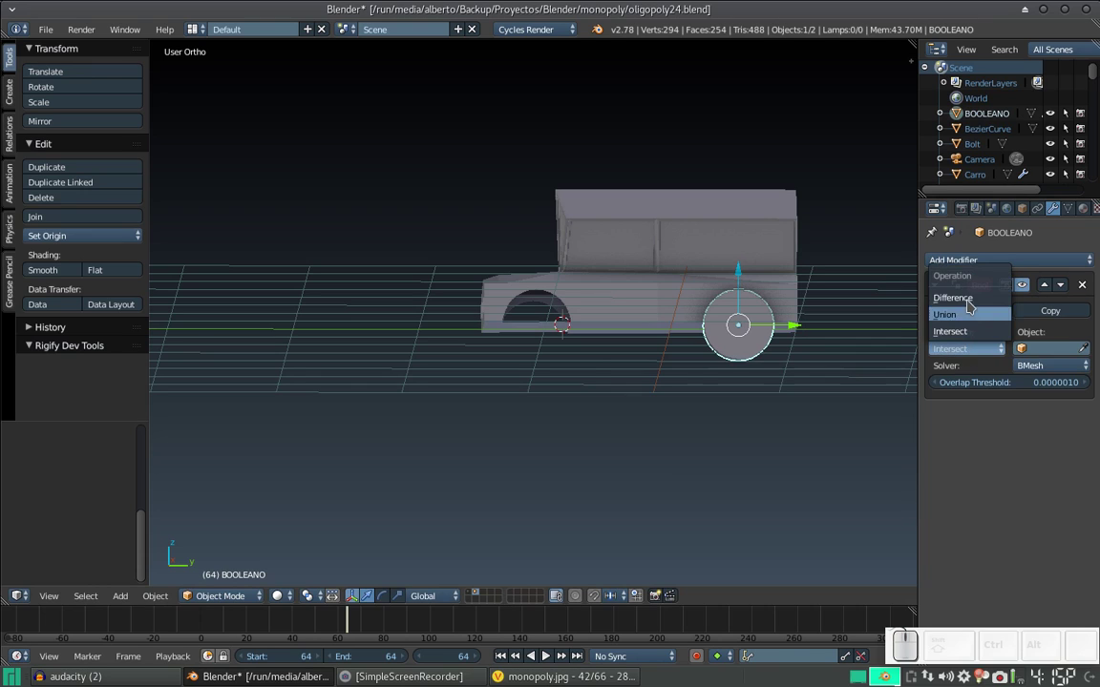
pyautogui.click(971, 302)
pyautogui.click(1026, 351)
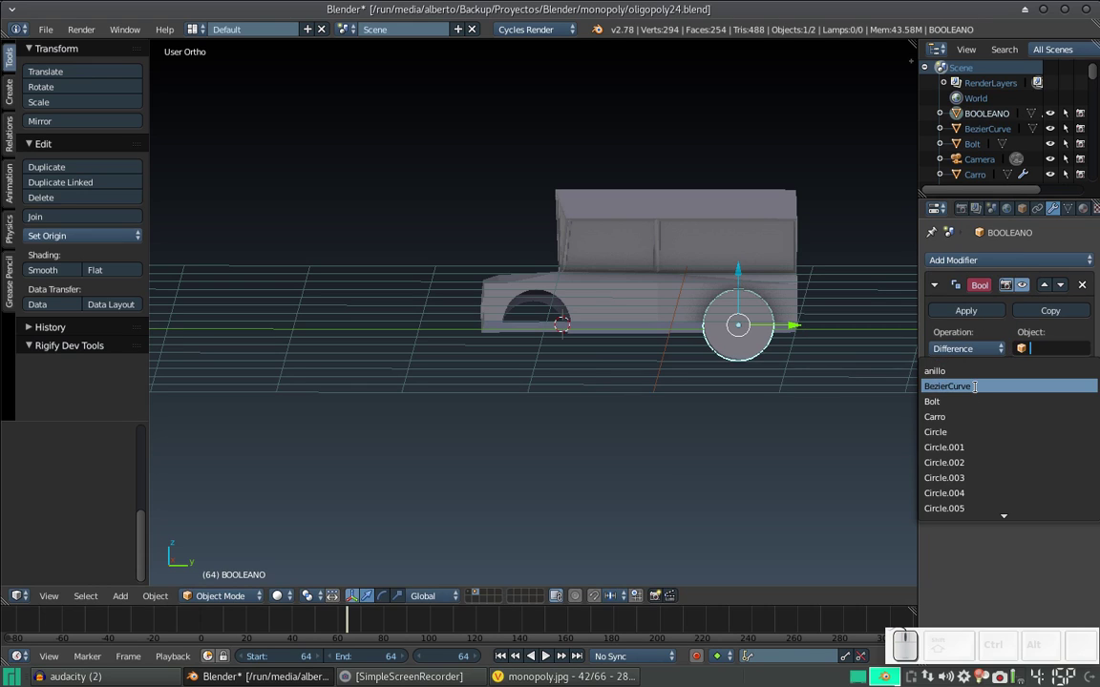
pyautogui.scroll(-3)
pyautogui.scroll(-3)
pyautogui.scroll(3)
pyautogui.scroll(-3)
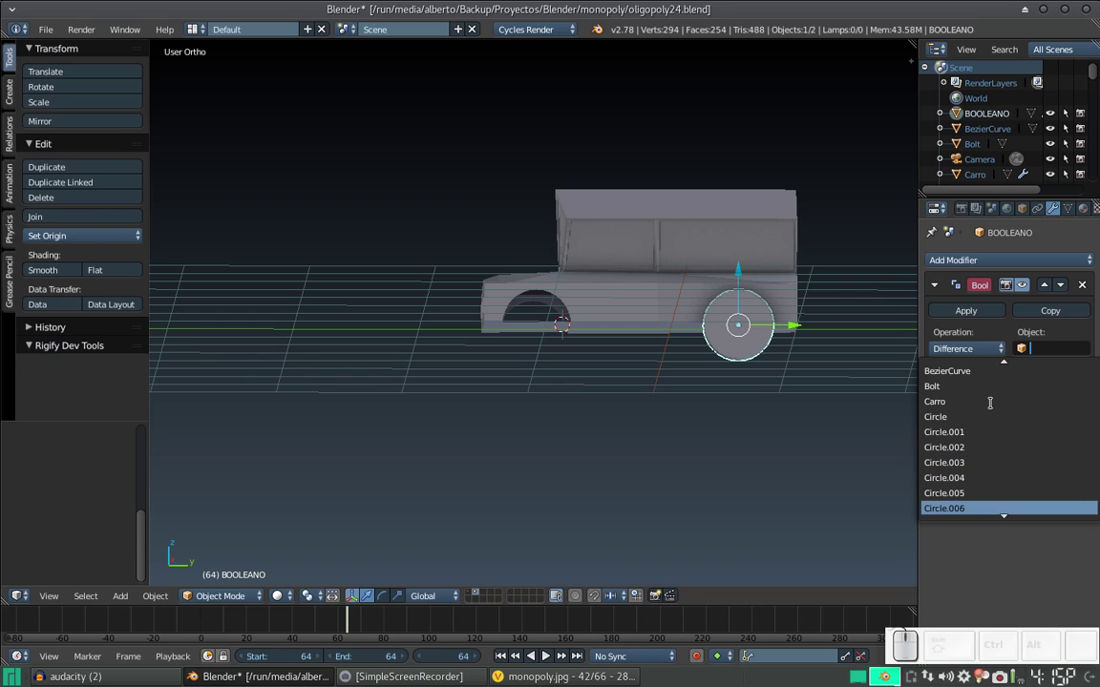
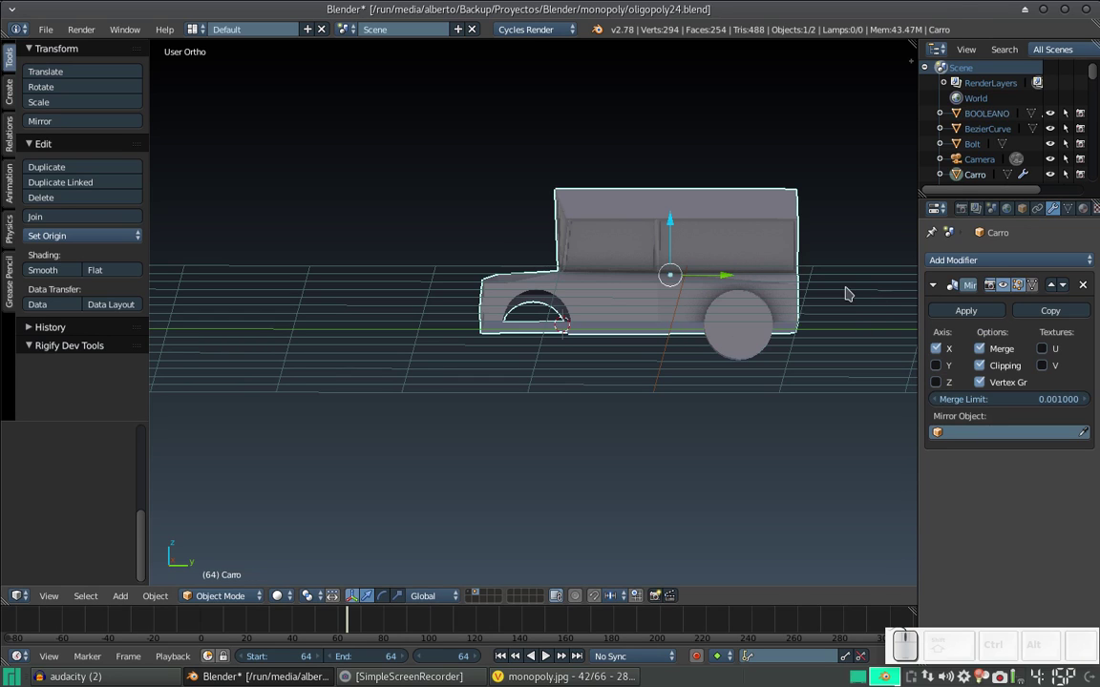
# Add the Boolean to Carro, move it above Mirror and apply the rear arch cut.
pyautogui.click(998, 268)
pyautogui.click(1003, 272)
pyautogui.click(999, 256)
pyautogui.click(790, 333)
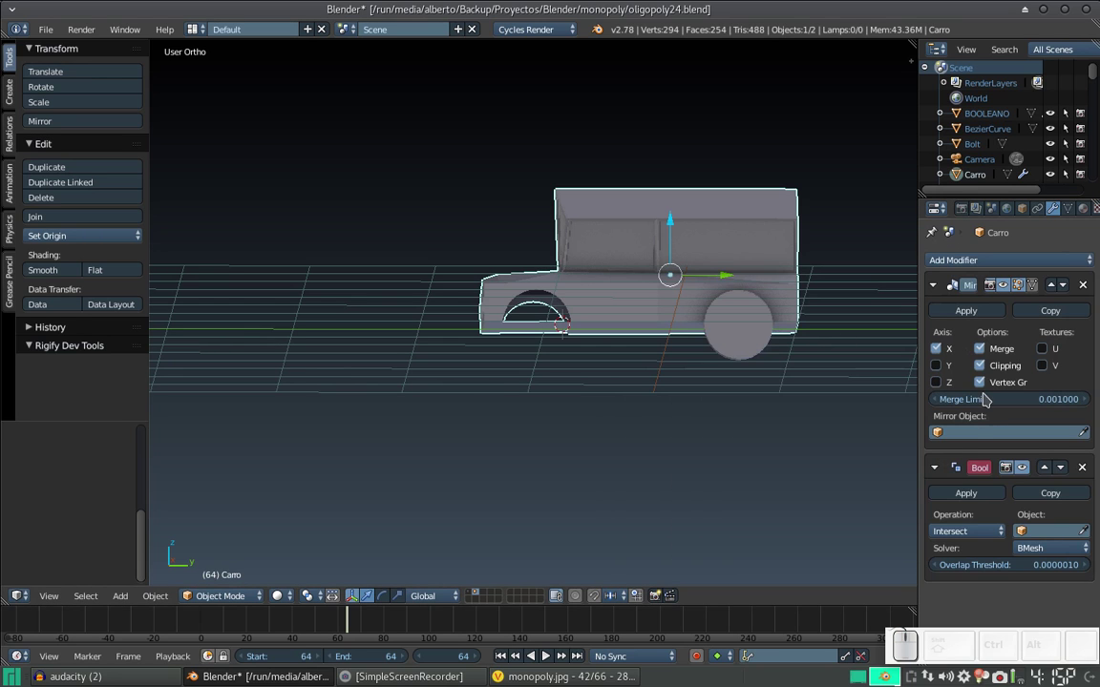
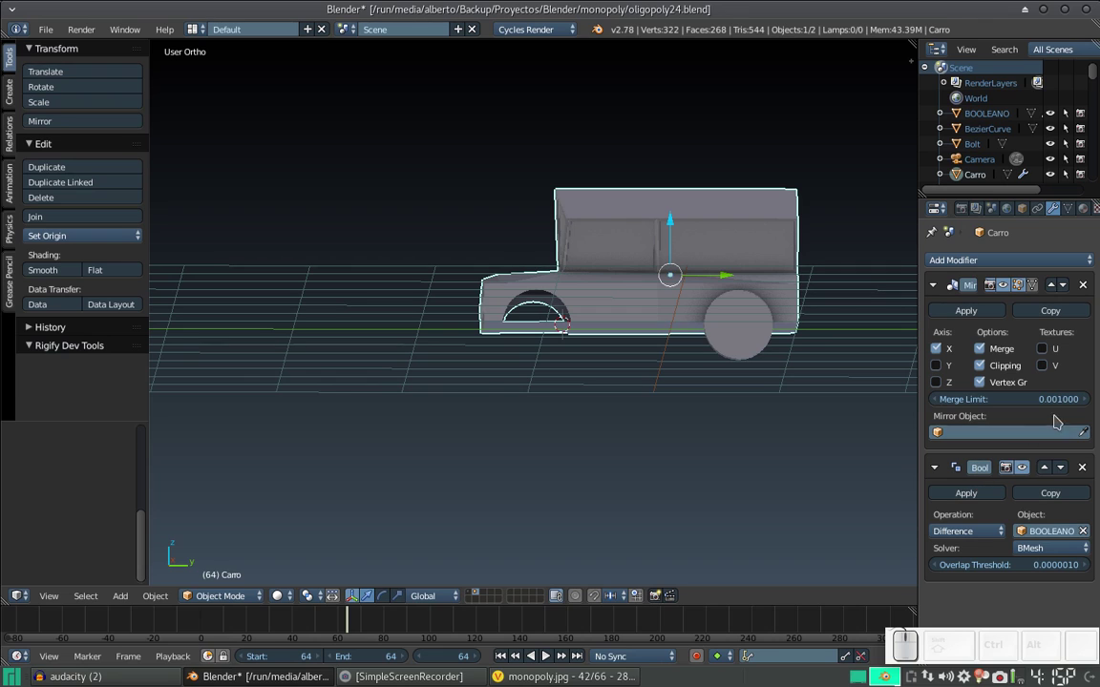
pyautogui.click(1054, 474)
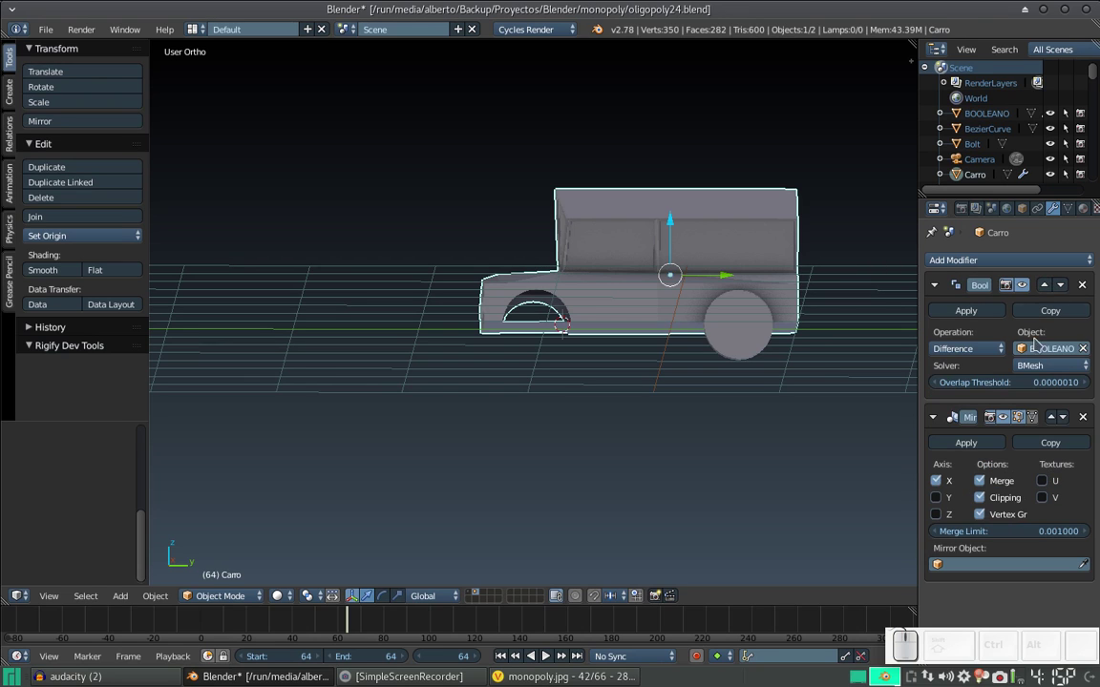
pyautogui.click(1053, 369)
# Change options on the existing Boolean modifier and select the BOOLEANO cutting cylinder in the viewport.
pyautogui.click(1047, 336)
pyautogui.click(977, 313)
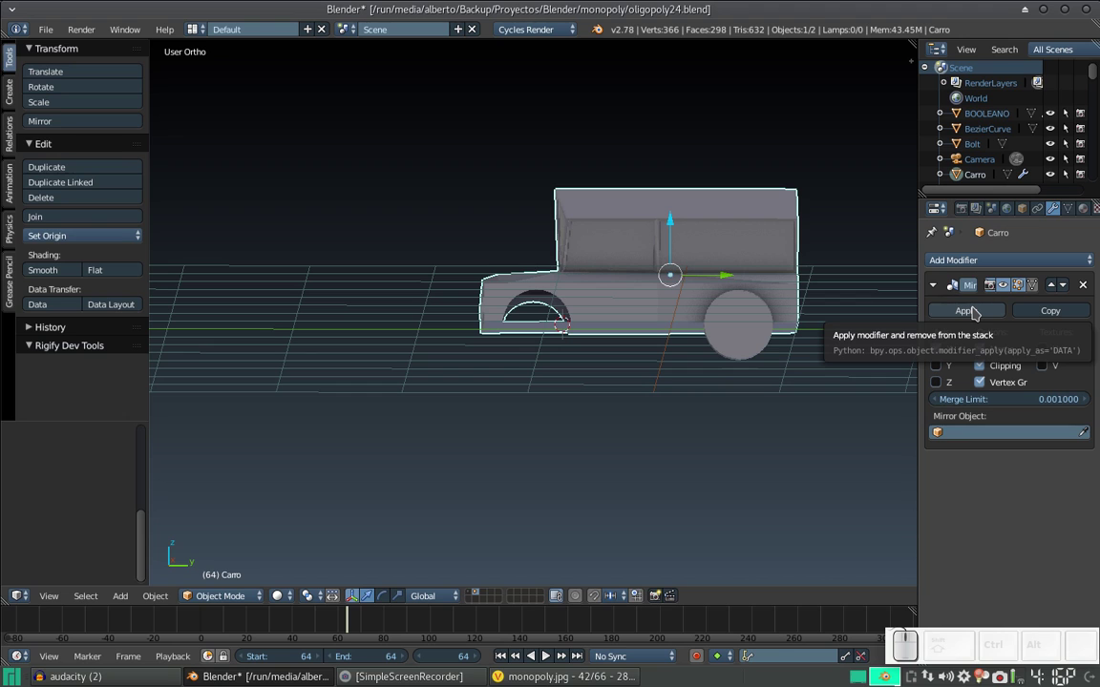
pyautogui.moveTo(684, 308); pyautogui.dragTo(733, 295)
pyautogui.scroll(3)
pyautogui.moveTo(842, 301); pyautogui.dragTo(812, 321)
pyautogui.rightClick(812, 321)
pyautogui.press('x')
pyautogui.click(820, 324)
pyautogui.click(800, 298)
pyautogui.scroll(-3)
# Review the cutter placement and remove the misplaced Boolean modifier from BOOLEANO.
pyautogui.moveTo(798, 317); pyautogui.dragTo(648, 213)
pyautogui.click(656, 223)
pyautogui.scroll(-3)
pyautogui.moveTo(564, 349); pyautogui.dragTo(637, 343)
pyautogui.scroll(3)
pyautogui.moveTo(708, 338); pyautogui.dragTo(543, 346)
pyautogui.press('ctrl+shift+z')
pyautogui.moveTo(570, 348); pyautogui.dragTo(490, 395)
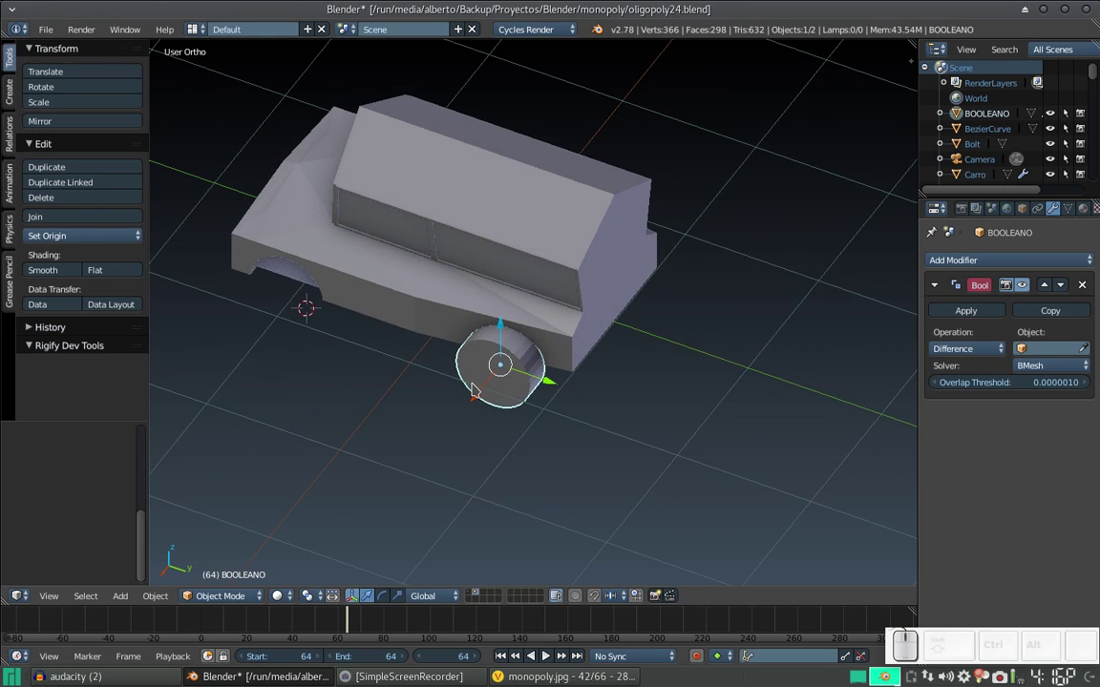
pyautogui.moveTo(484, 388); pyautogui.dragTo(557, 366)
pyautogui.moveTo(575, 360); pyautogui.dragTo(1037, 373)
pyautogui.click(1047, 370)
pyautogui.click(1040, 333)
pyautogui.click(1029, 350)
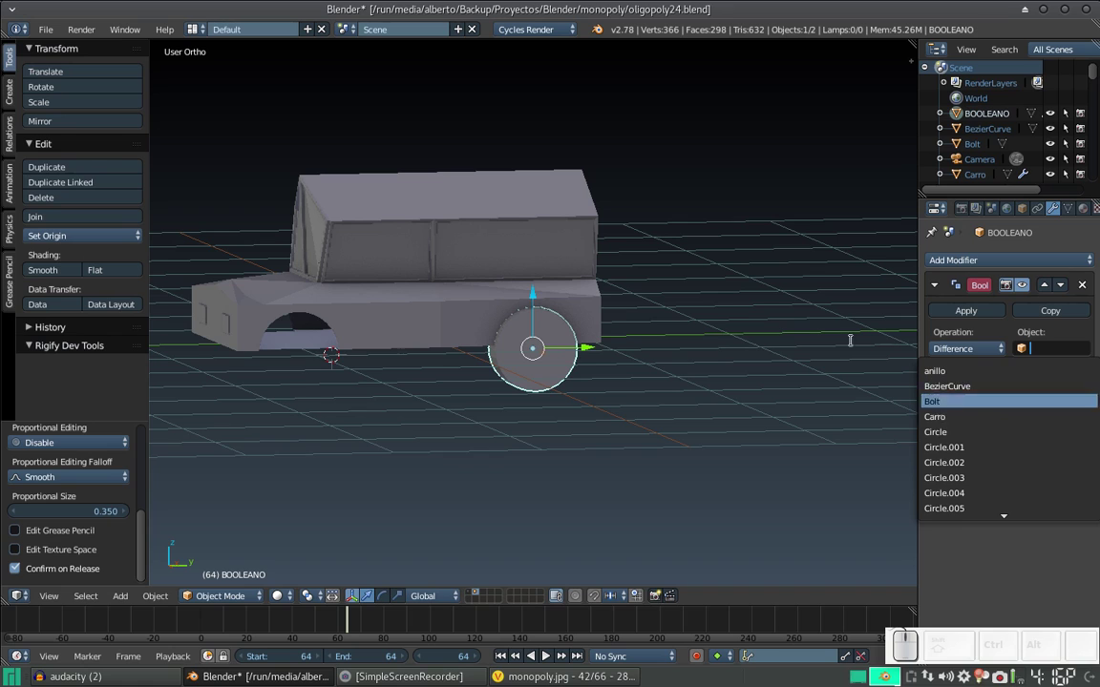
pyautogui.press('Escape')
pyautogui.click(1086, 290)
# Give Carro a Boolean modifier that subtracts BOOLEANO using the Carve solver.
pyautogui.rightClick(460, 235)
pyautogui.click(989, 265)
pyautogui.click(828, 332)
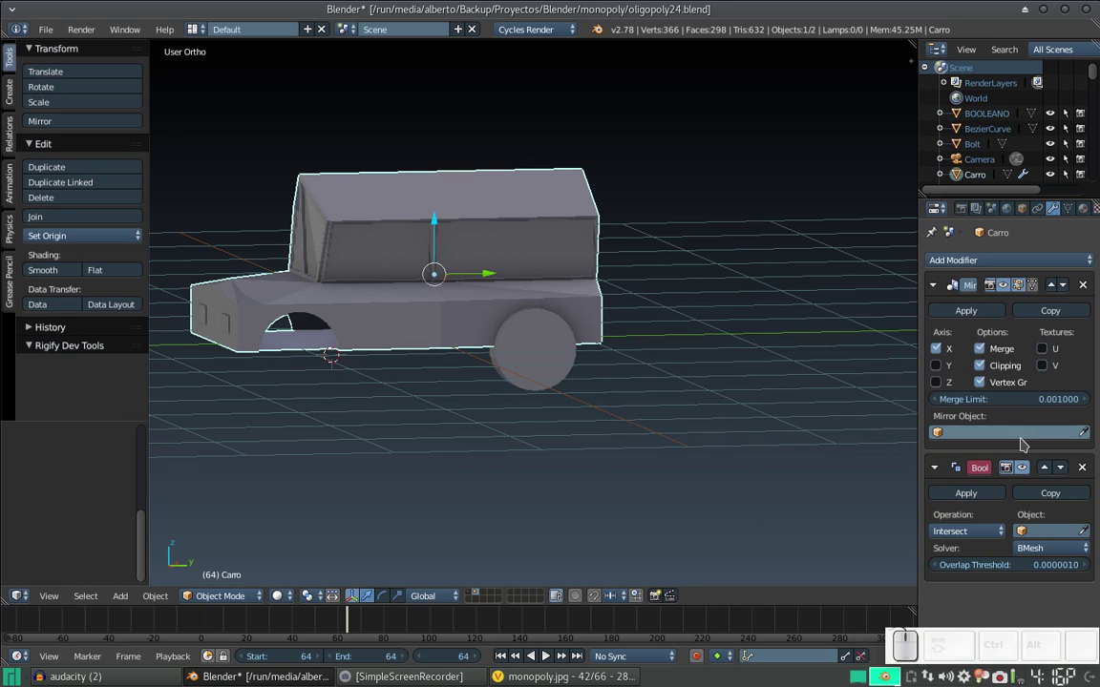
pyautogui.click(1052, 474)
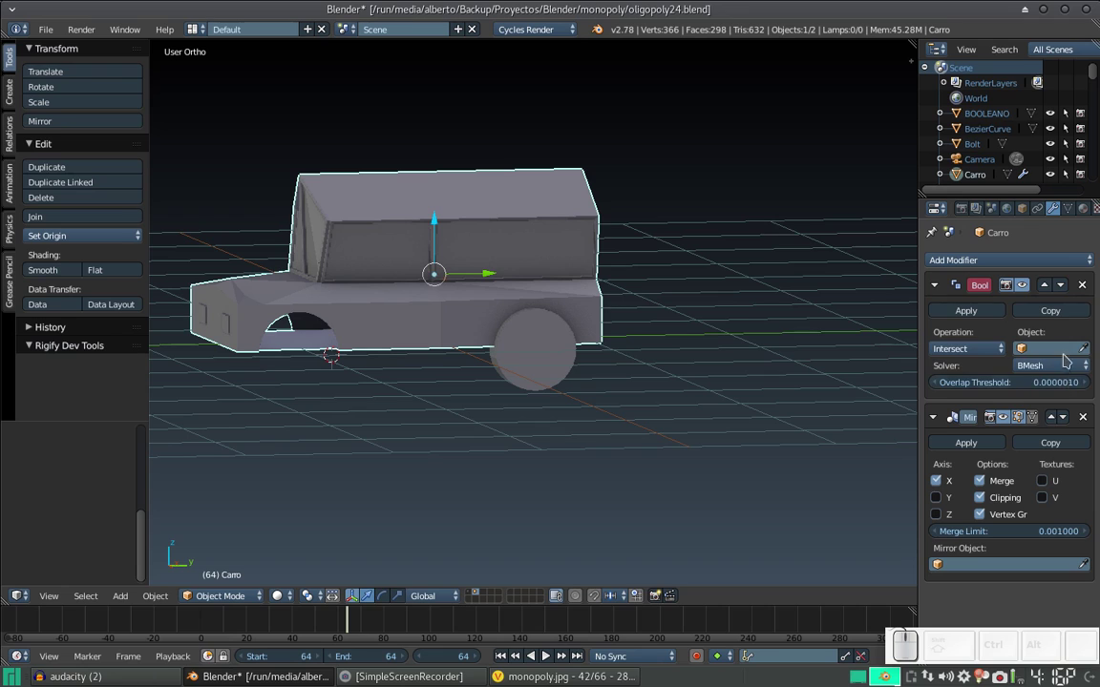
pyautogui.click(1045, 368)
pyautogui.click(1045, 337)
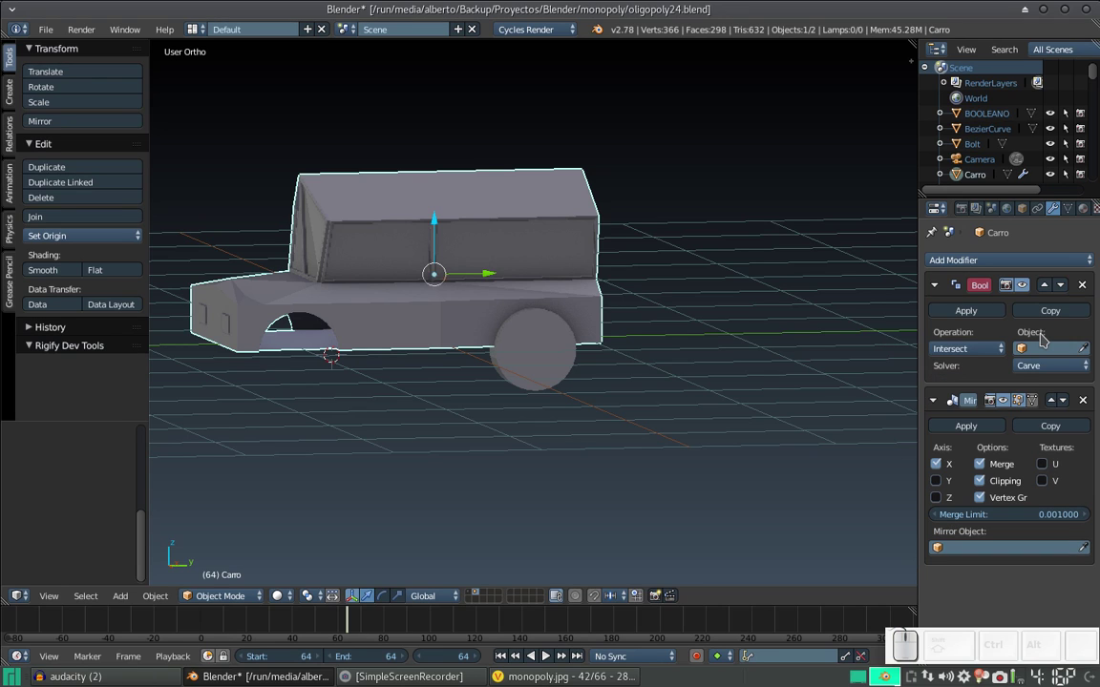
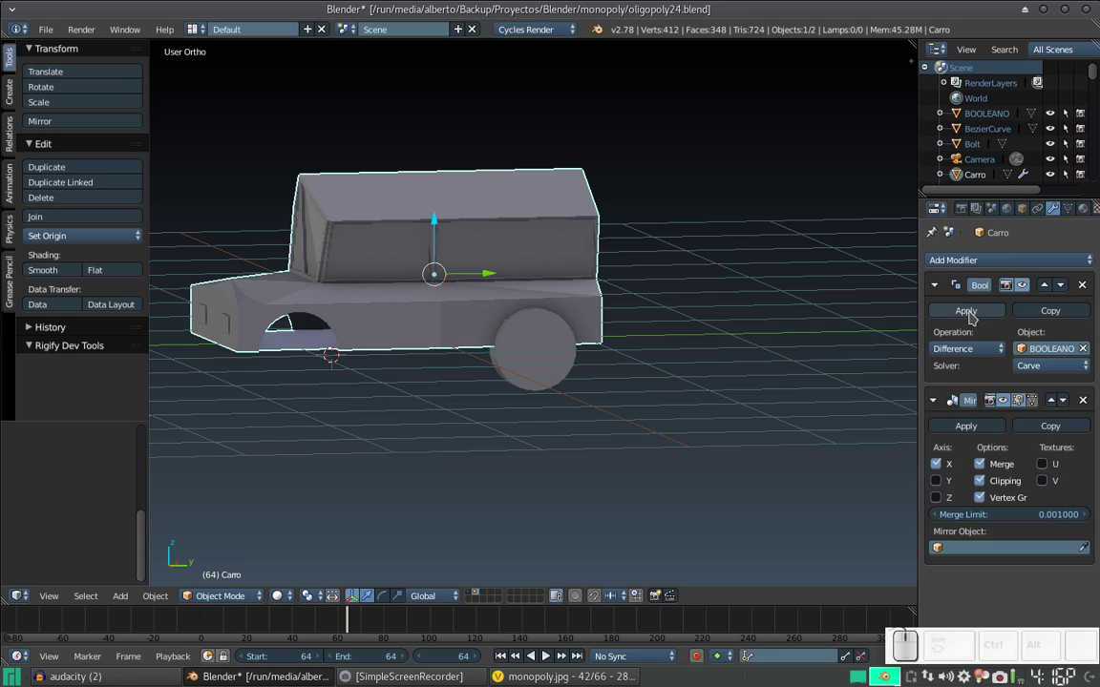
# Apply the Boolean to carve the arches permanently and delete the BOOLEANO cutter.
pyautogui.click(967, 313)
pyautogui.moveTo(557, 331); pyautogui.dragTo(528, 364)
pyautogui.rightClick(547, 363)
pyautogui.press('x')
pyautogui.click(547, 363)
pyautogui.moveTo(623, 383); pyautogui.dragTo(537, 290)
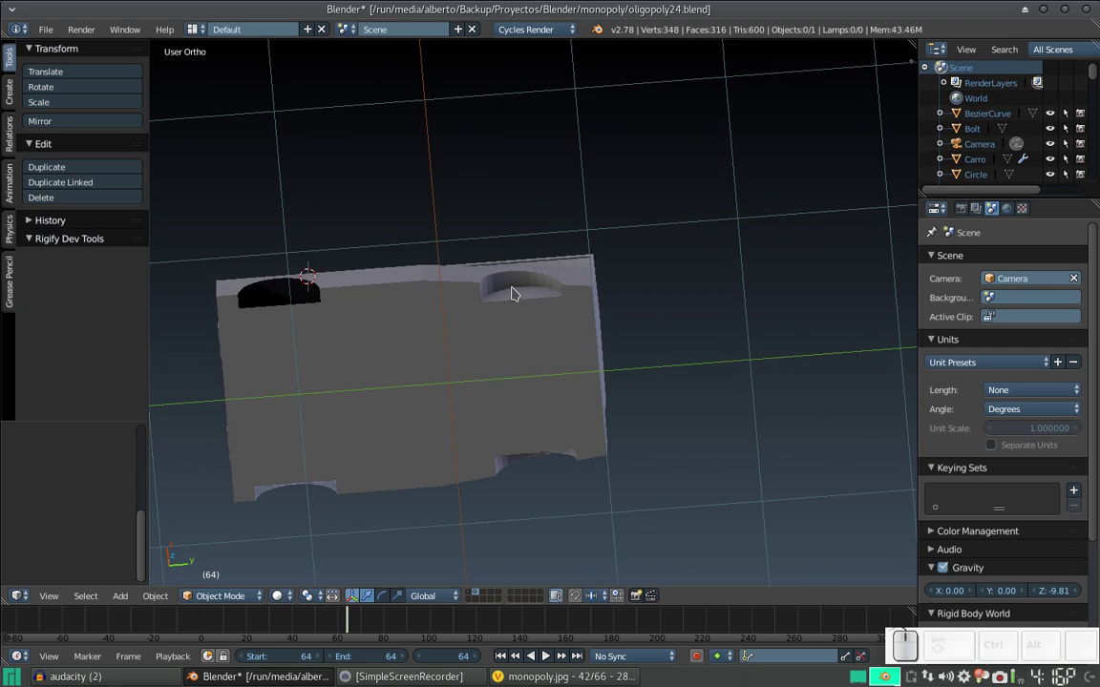
pyautogui.moveTo(493, 298); pyautogui.dragTo(491, 462)
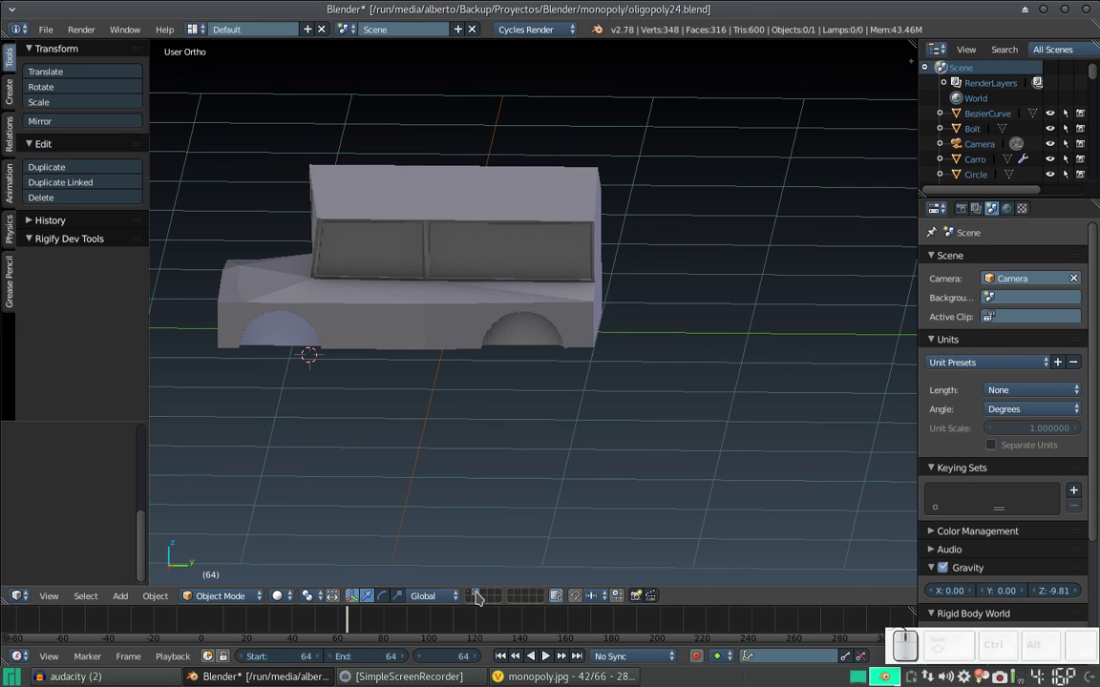
# Place the cursor under the car and bring up the Add Mesh primitives list for the wheels.
pyautogui.click(484, 595)
pyautogui.scroll(-3)
pyautogui.moveTo(587, 430); pyautogui.dragTo(542, 470)
pyautogui.scroll(3)
pyautogui.click(478, 360)
pyautogui.click(616, 292)
pyautogui.click(547, 293)
pyautogui.click(536, 275)
# Add a wheel cylinder rotated 90° on Y, shrink and move it, then undo the resize and move.
pyautogui.press('shift+a')
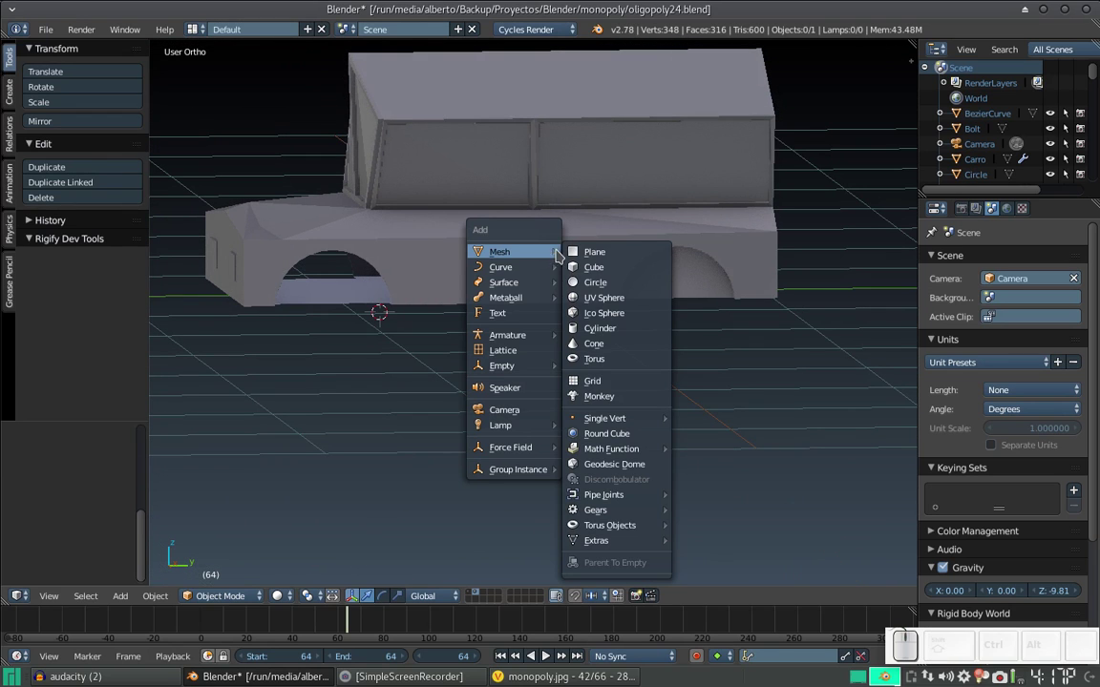
pyautogui.click(616, 329)
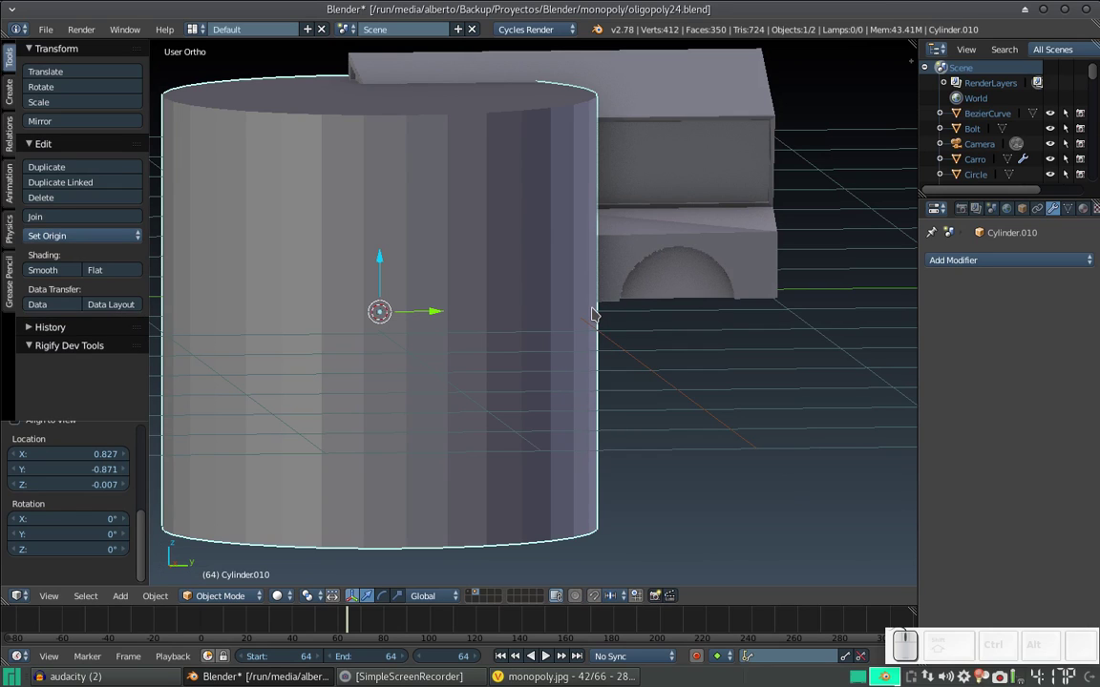
pyautogui.press('r')
pyautogui.press('y')
pyautogui.press('KP_9')
pyautogui.press('KP_0')
pyautogui.press('KP_Enter')
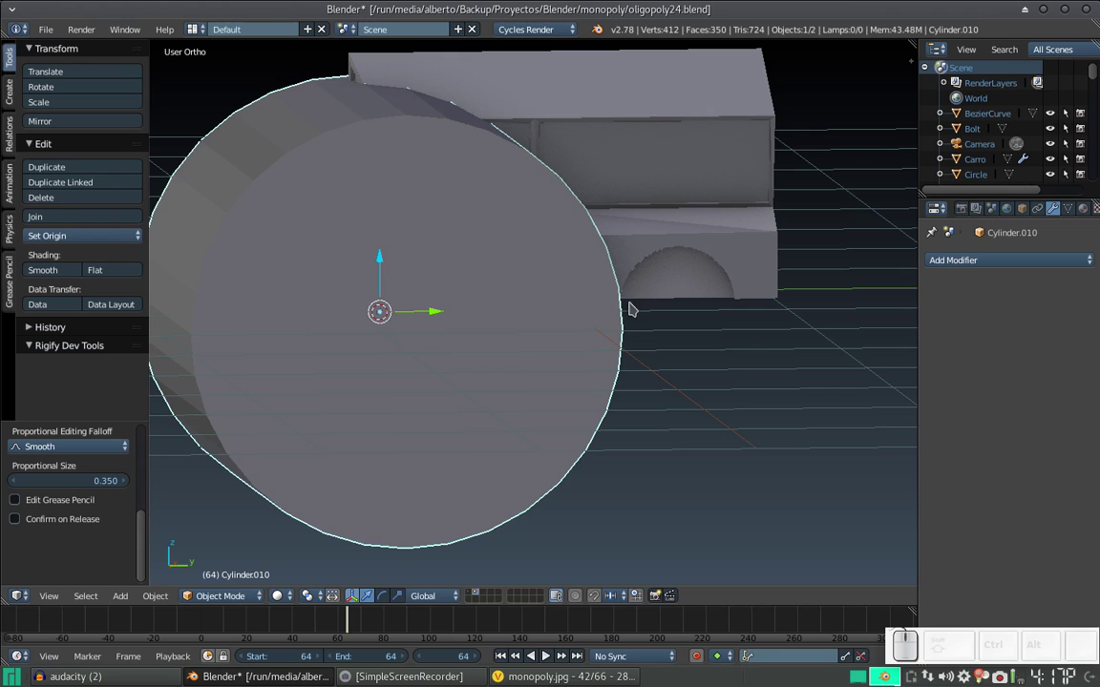
pyautogui.press('s')
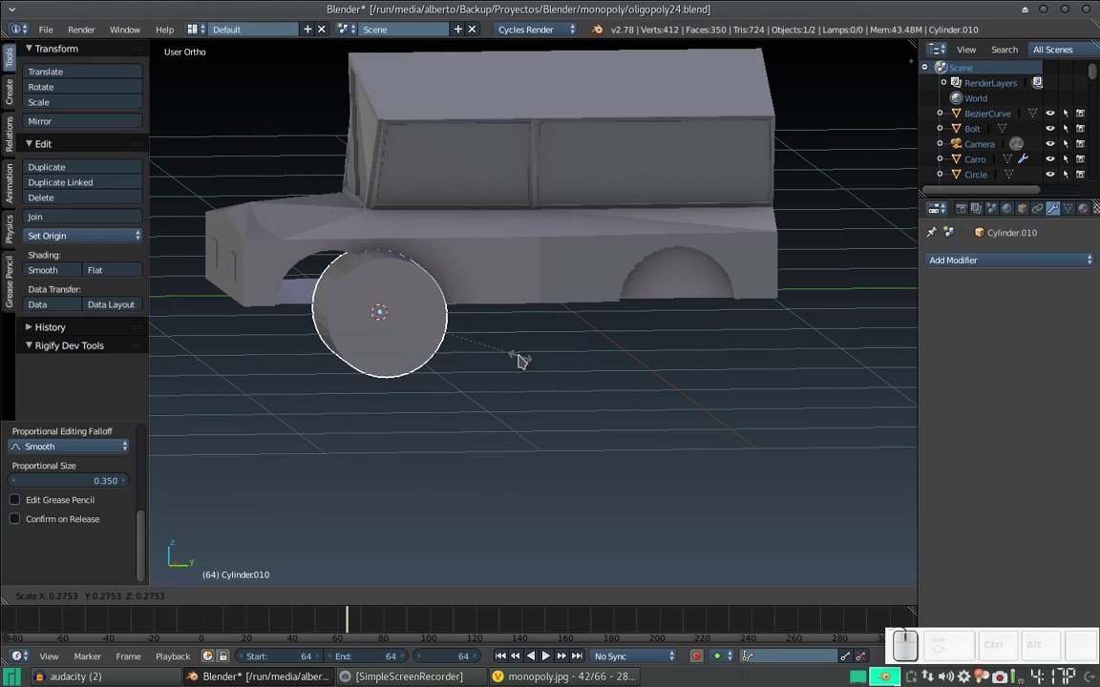
pyautogui.click(502, 357)
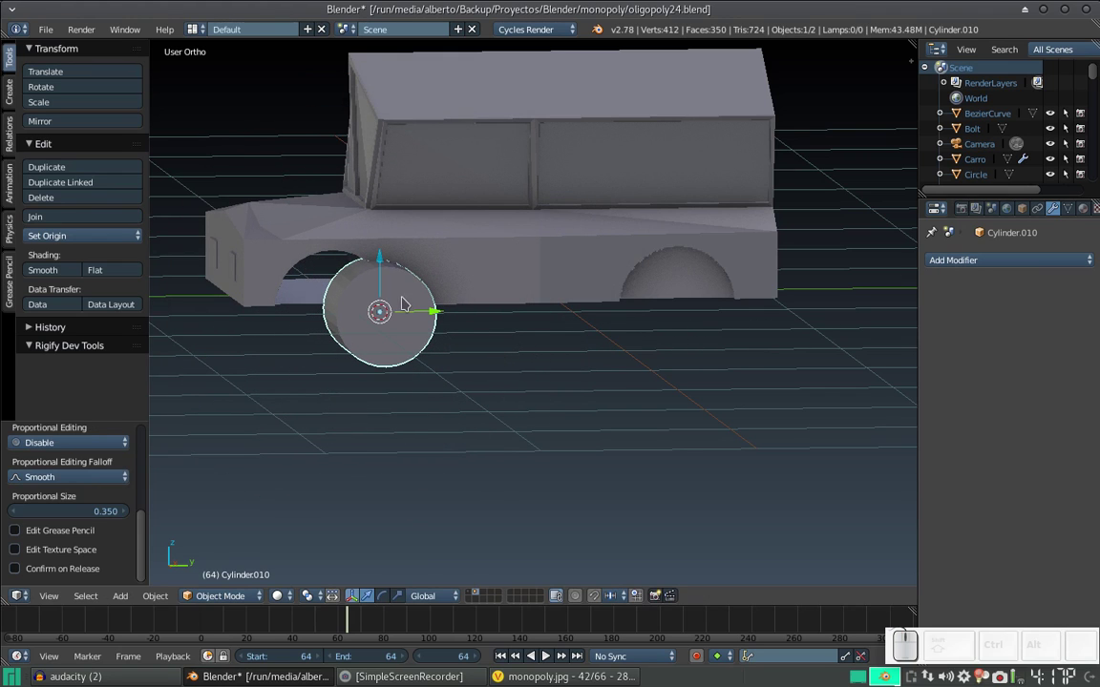
pyautogui.moveTo(423, 310); pyautogui.dragTo(530, 317)
pyautogui.press('ctrl+z')
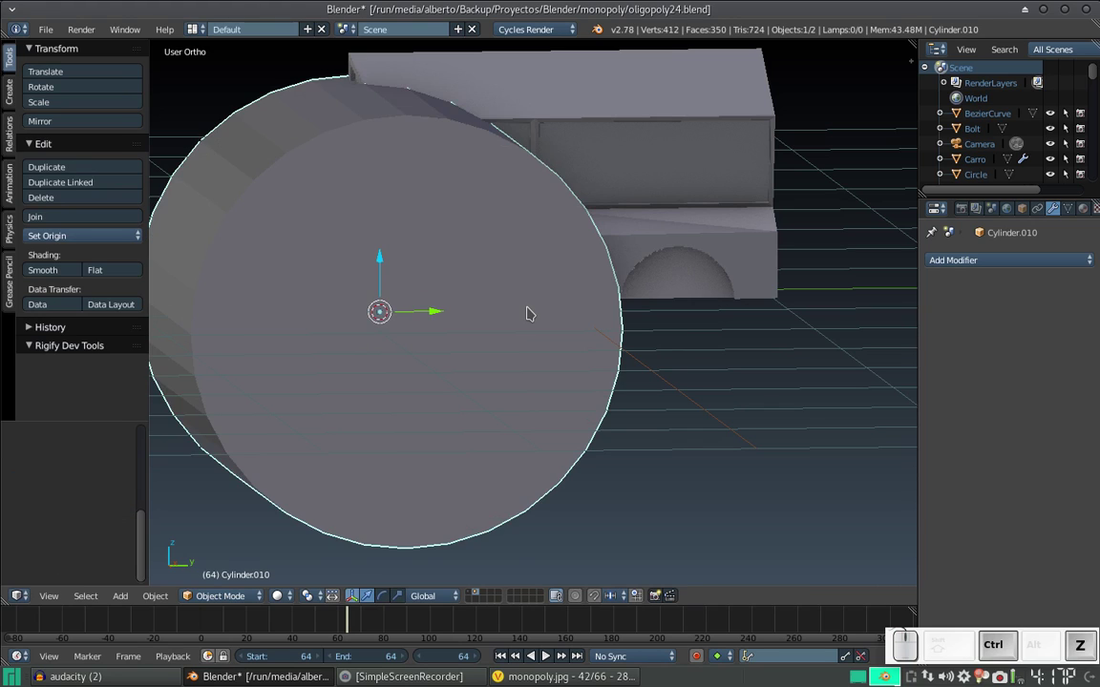
pyautogui.press('ctrl+z')
# Recenter the cursor, add a fresh cylinder with a Mirror modifier and start scaling its mesh down.
pyautogui.press('shift+c')
pyautogui.scroll(3)
pyautogui.scroll(-3)
pyautogui.press('shift+a')
pyautogui.click(665, 404)
pyautogui.click(1042, 259)
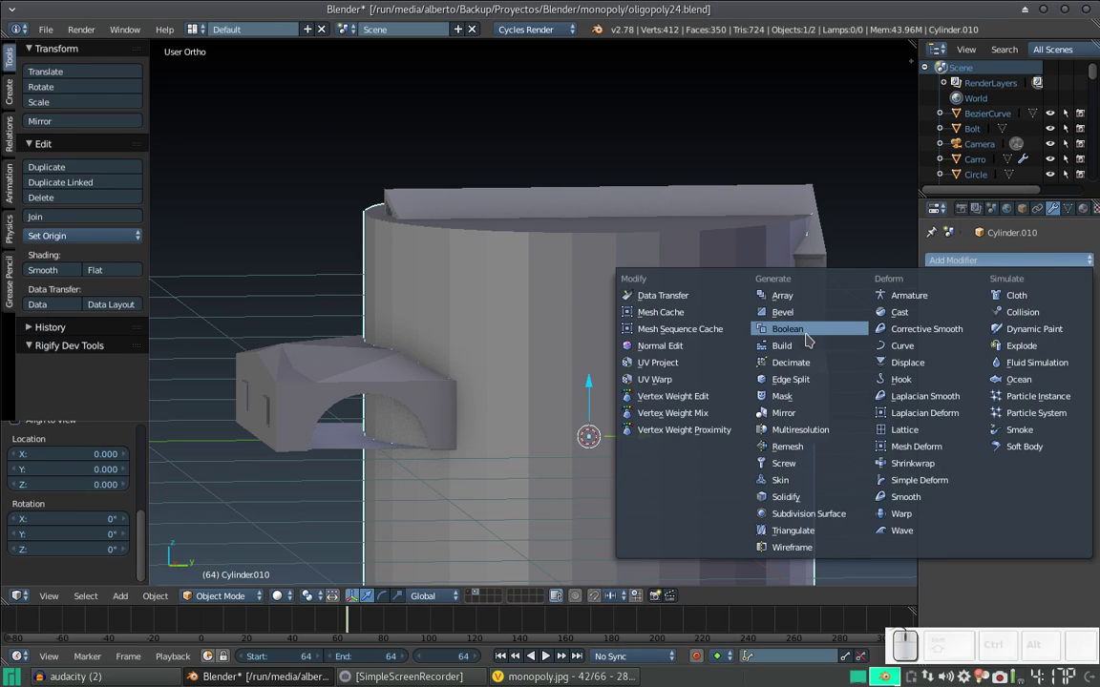
pyautogui.press('Tab')
pyautogui.click(1022, 261)
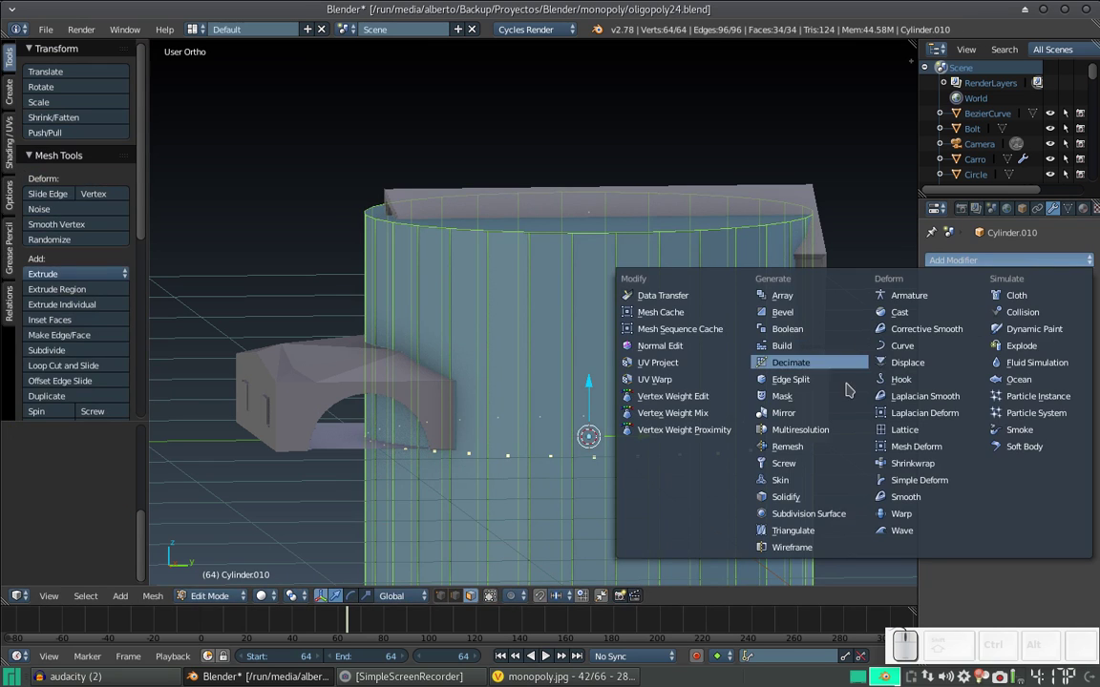
pyautogui.click(830, 416)
pyautogui.scroll(-3)
pyautogui.press('s')
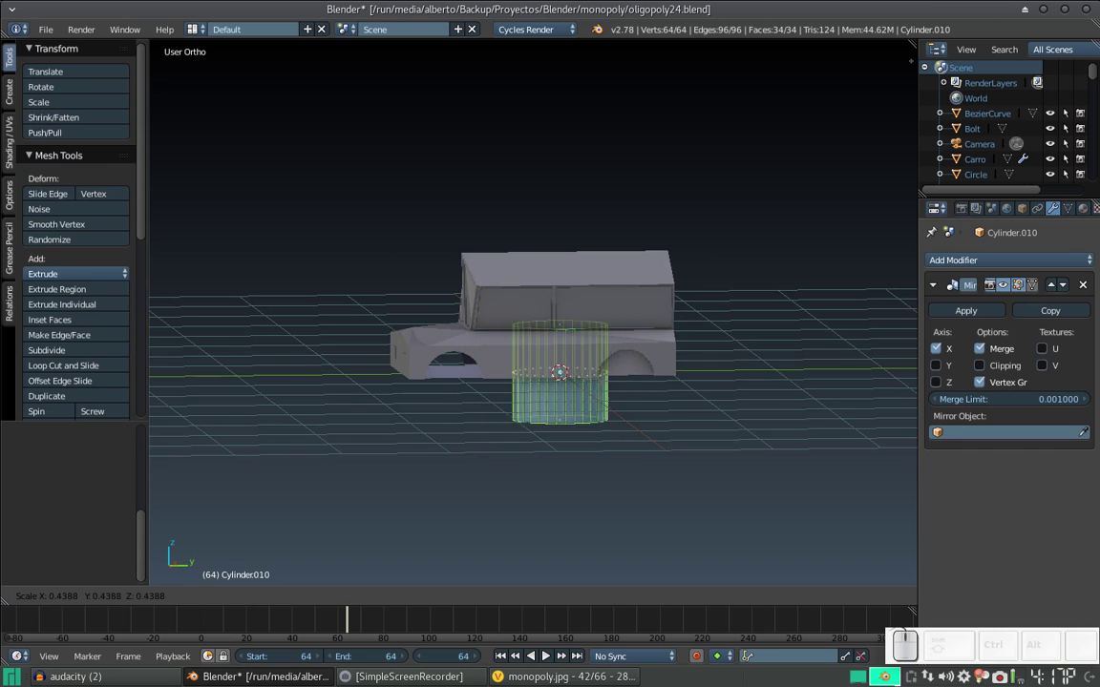
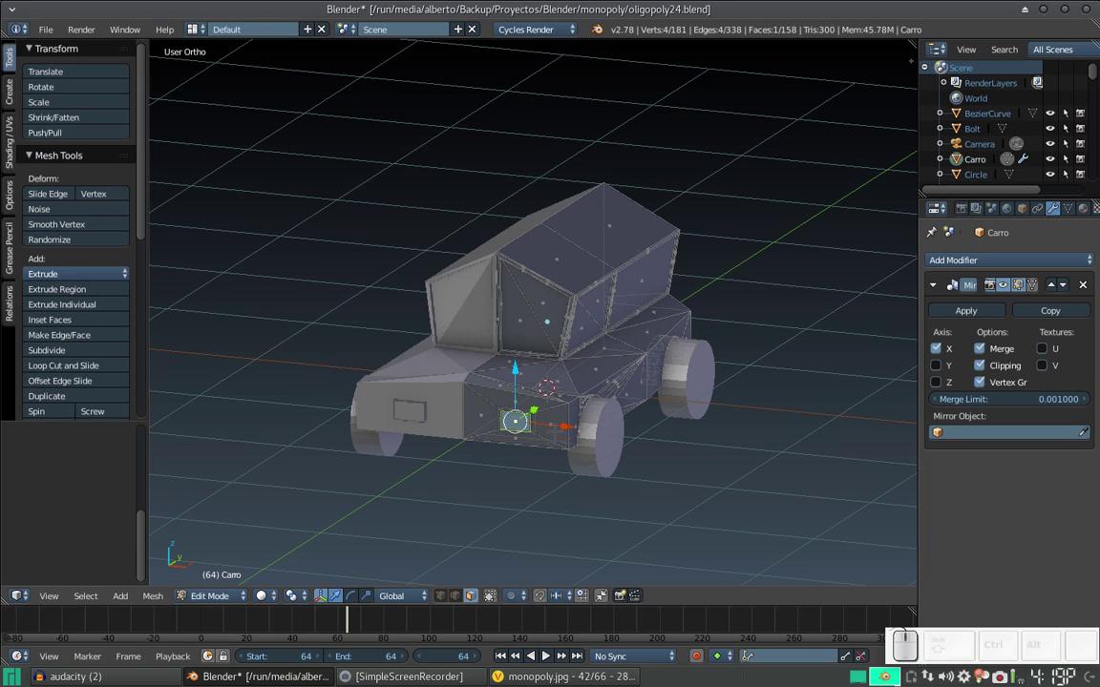
pyautogui.press('Tab')
pyautogui.rightClick(606, 445)
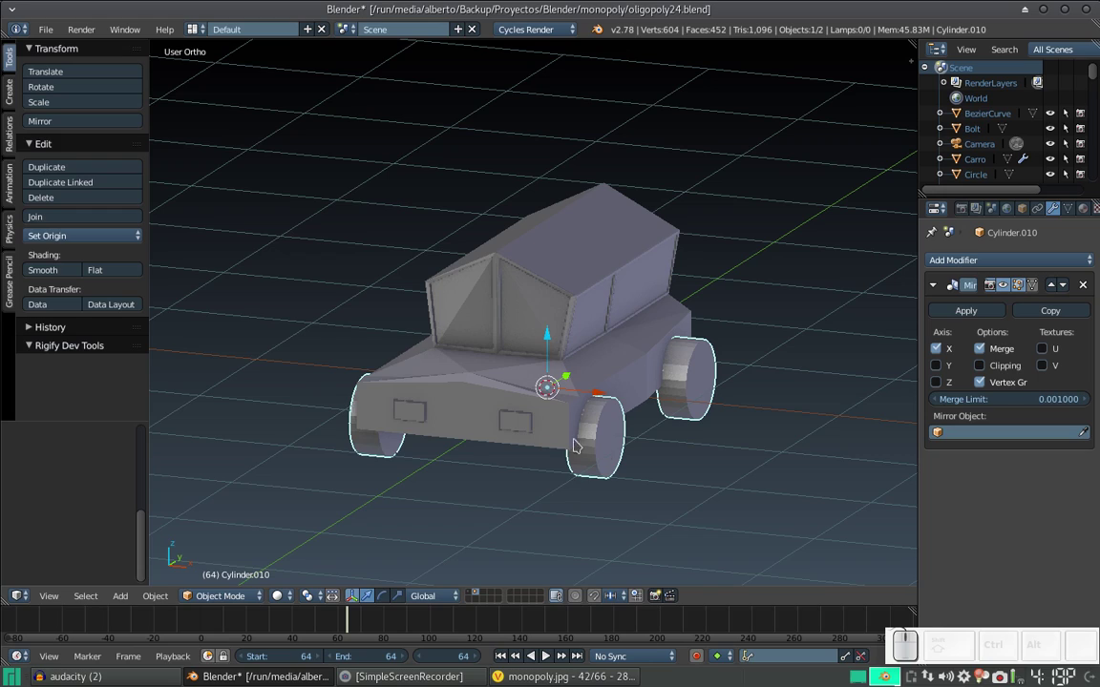
pyautogui.moveTo(574, 378); pyautogui.dragTo(596, 376)
pyautogui.rightClick(595, 368)
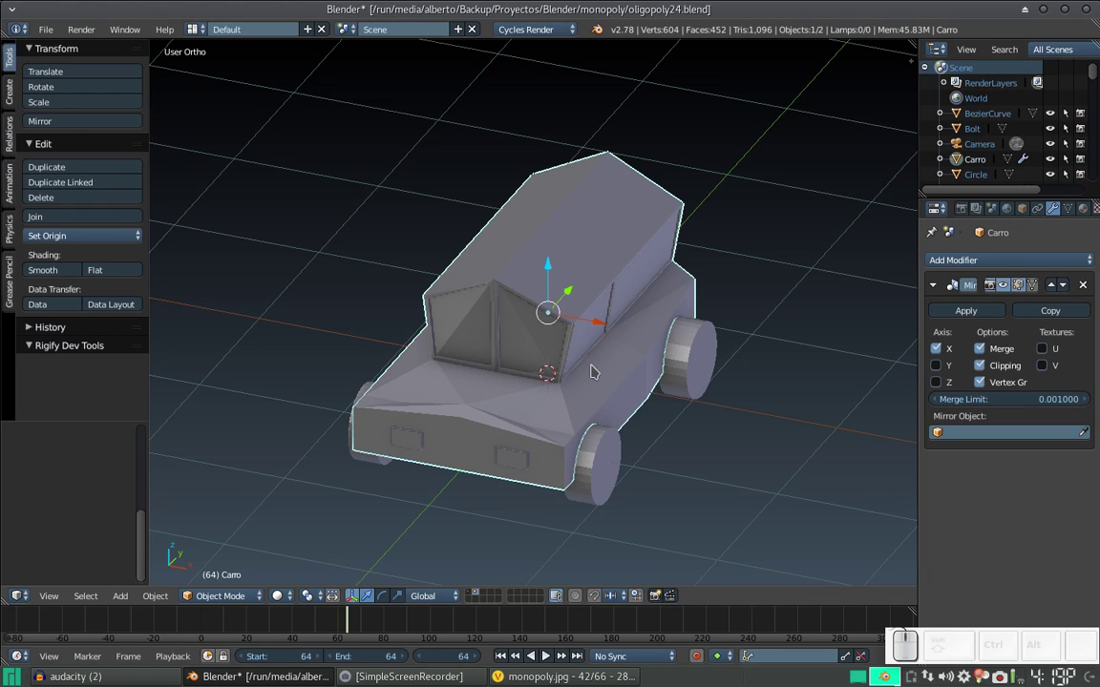
pyautogui.rightClick(603, 476)
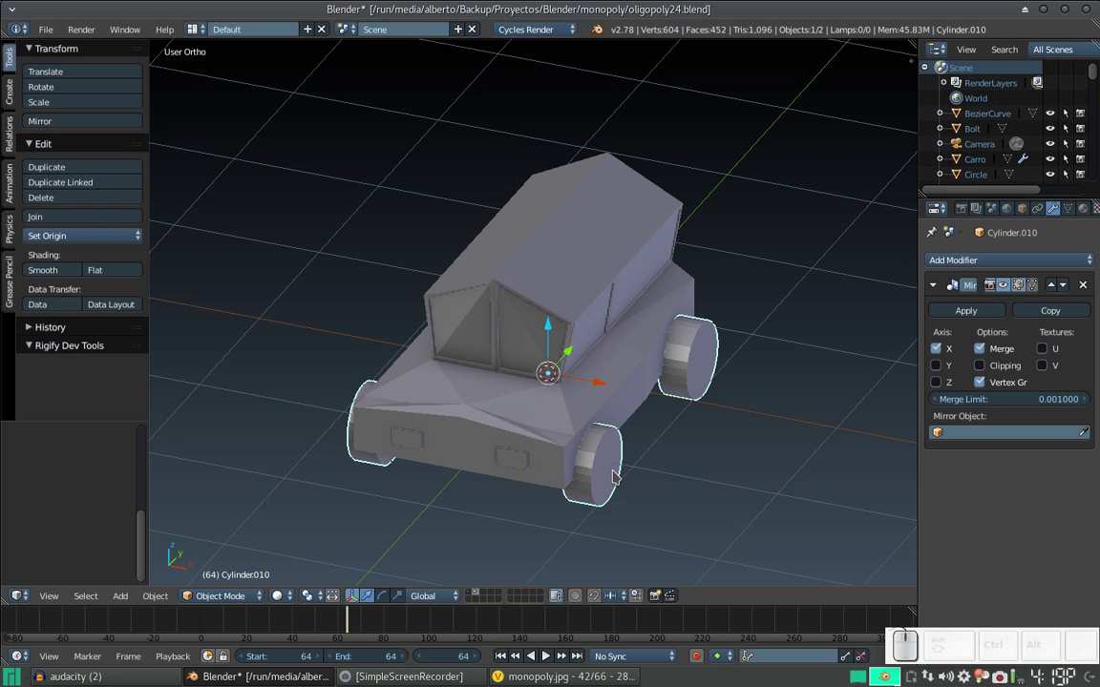
pyautogui.rightClick(696, 362)
# Enter Edit Mode on the wheel cylinder to fit its vertices into the arches.
pyautogui.press('Tab')
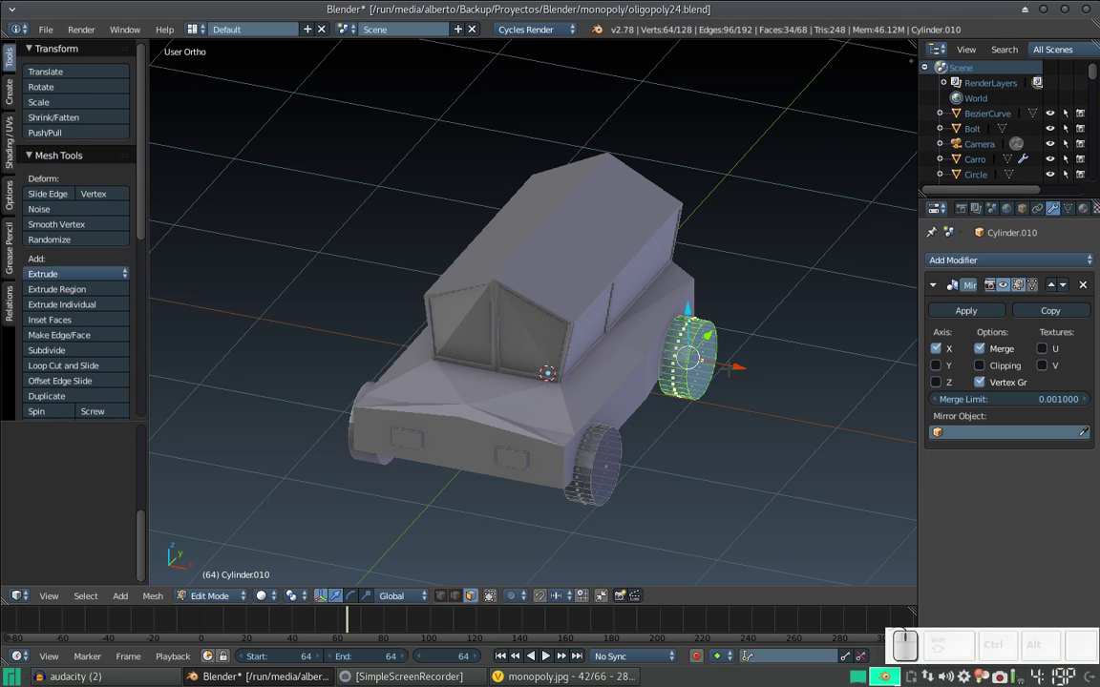
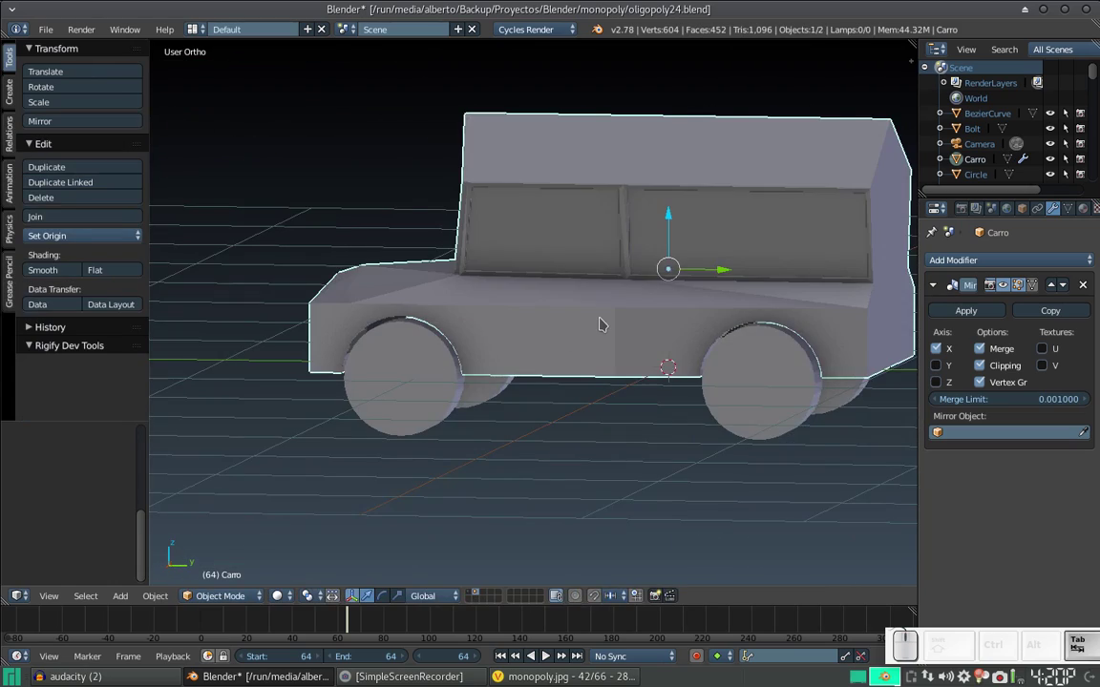
# Orbit and zoom around the car to check the wheels sitting in the arches.
pyautogui.click(572, 343)
pyautogui.moveTo(590, 344); pyautogui.dragTo(644, 298)
pyautogui.scroll(3)
pyautogui.scroll(-3)
pyautogui.middleClick(695, 297)
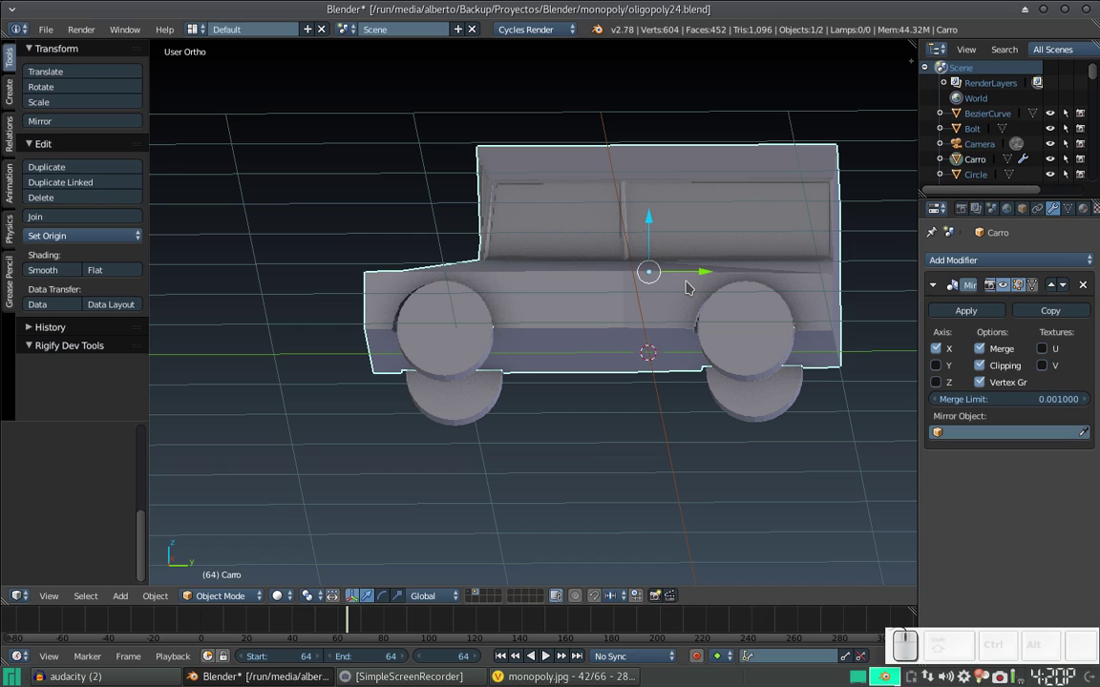
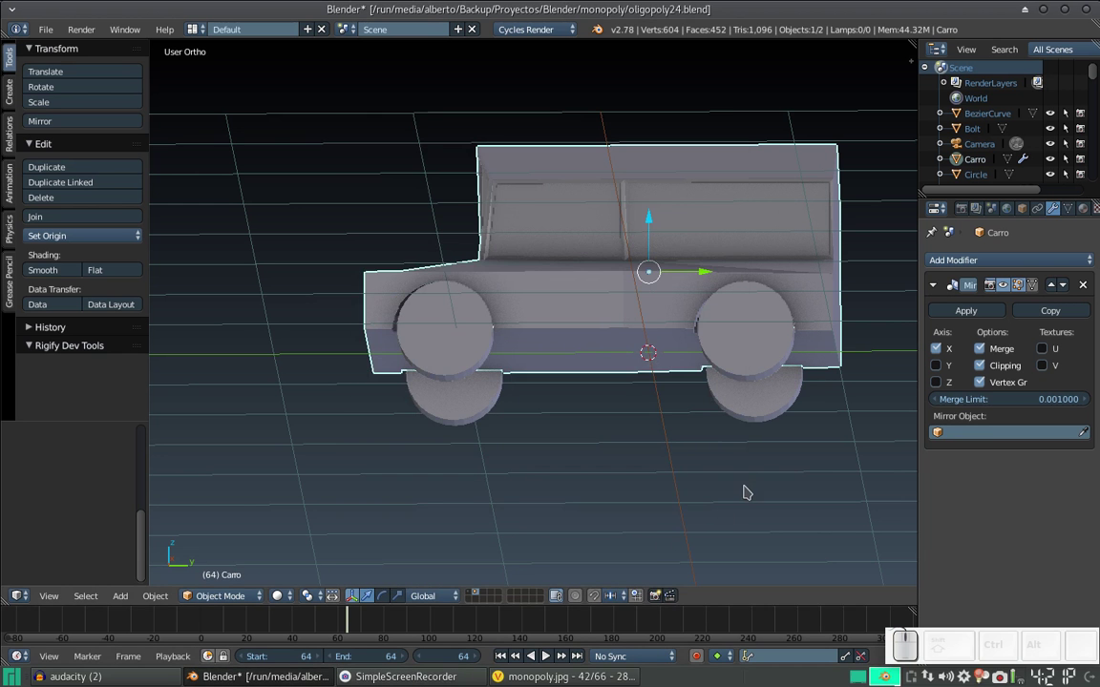
# Inspect the car's front and settle back on a three-quarter side view.
pyautogui.moveTo(580, 249); pyautogui.dragTo(569, 247)
pyautogui.scroll(-3)
pyautogui.moveTo(672, 296); pyautogui.dragTo(708, 345)
pyautogui.scroll(3)
pyautogui.moveTo(534, 349); pyautogui.dragTo(575, 323)
pyautogui.click(559, 274)
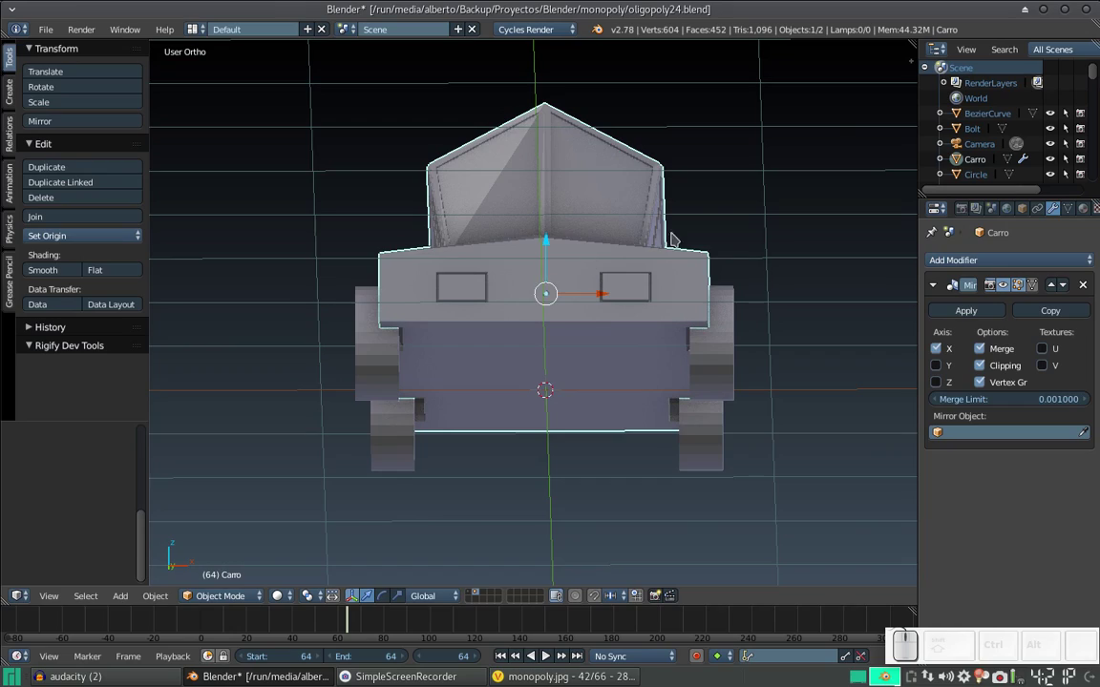
pyautogui.moveTo(664, 246); pyautogui.dragTo(572, 284)
pyautogui.middleClick(572, 285)
pyautogui.scroll(3)
pyautogui.moveTo(599, 292); pyautogui.dragTo(554, 280)
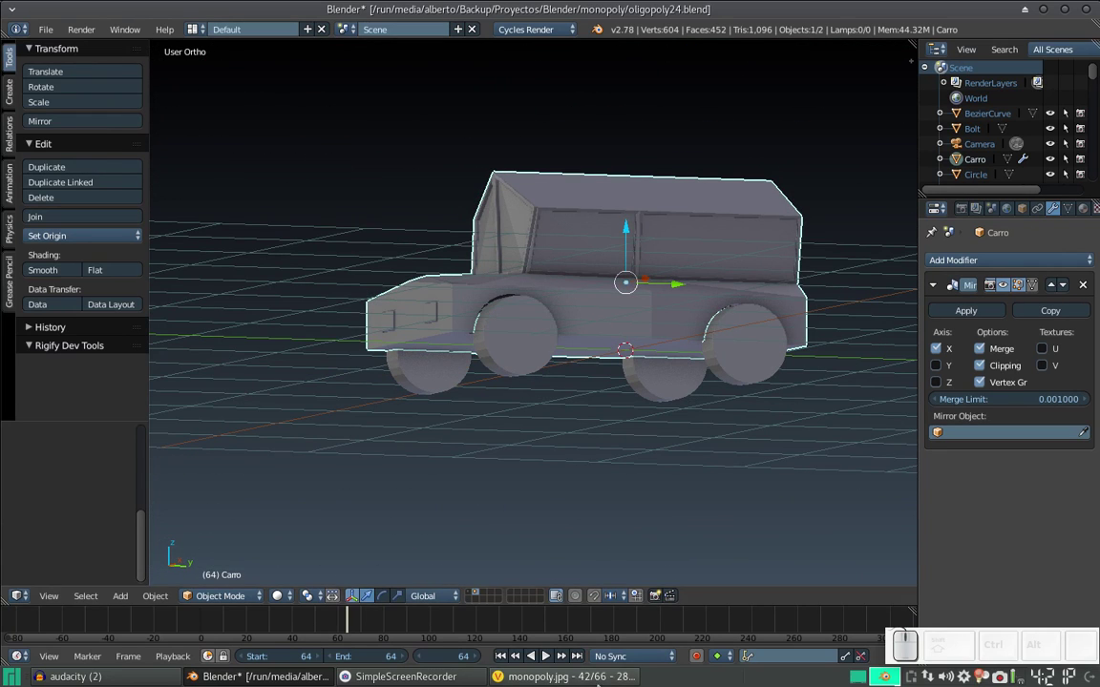
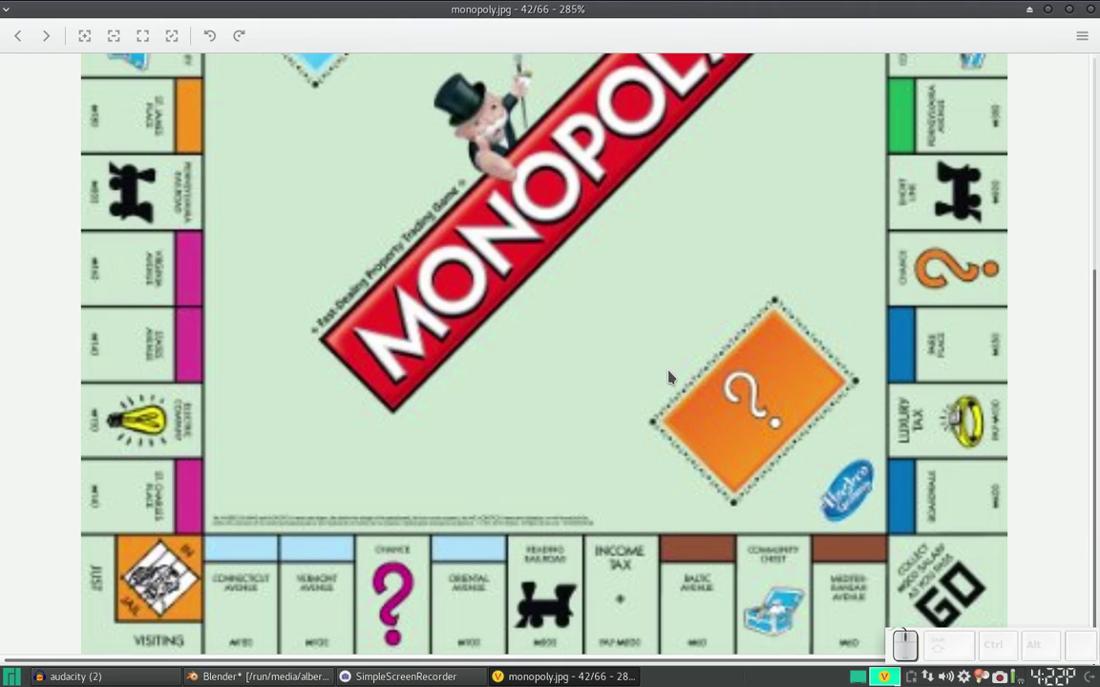
# Switch to the monopoly.jpg reference and look it over against the car model.
pyautogui.press('alt+Tab')
pyautogui.moveTo(555, 306); pyautogui.dragTo(575, 291)
pyautogui.scroll(-3)
pyautogui.moveTo(690, 313); pyautogui.dragTo(689, 313)
pyautogui.scroll(3)
pyautogui.moveTo(498, 308); pyautogui.dragTo(572, 323)
# From Front Ortho view, save the model as the new version oligopoly25.blend.
pyautogui.press('KP_1')
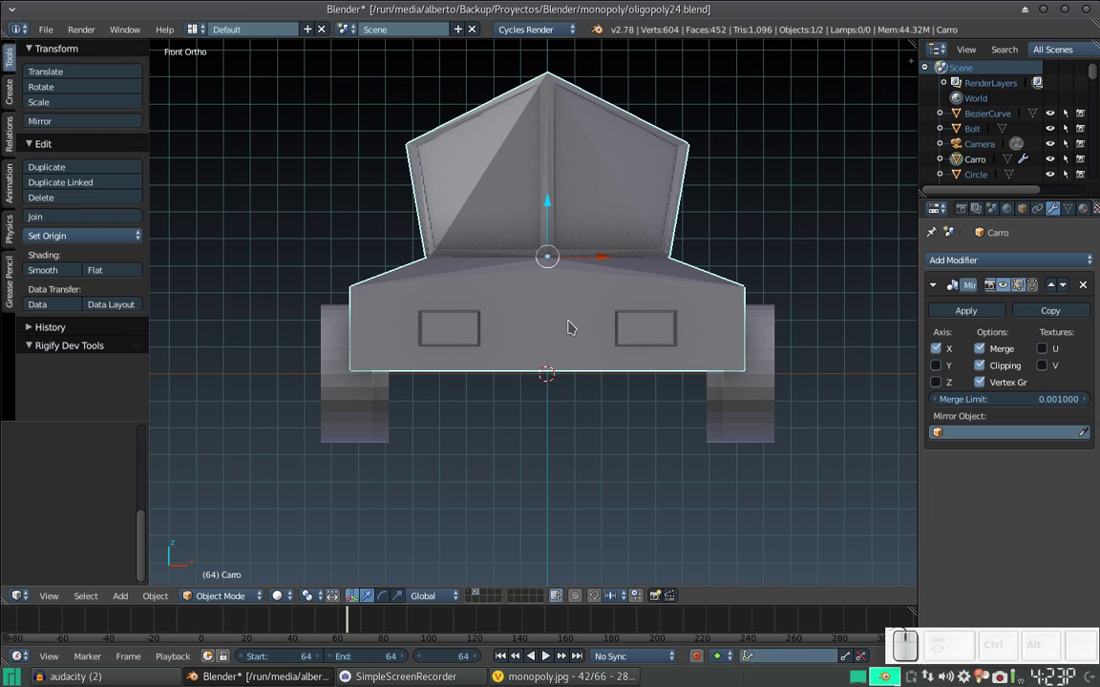
pyautogui.press('ctrl+shift+s')
pyautogui.press('KP_Add')
pyautogui.press('KP_Enter')
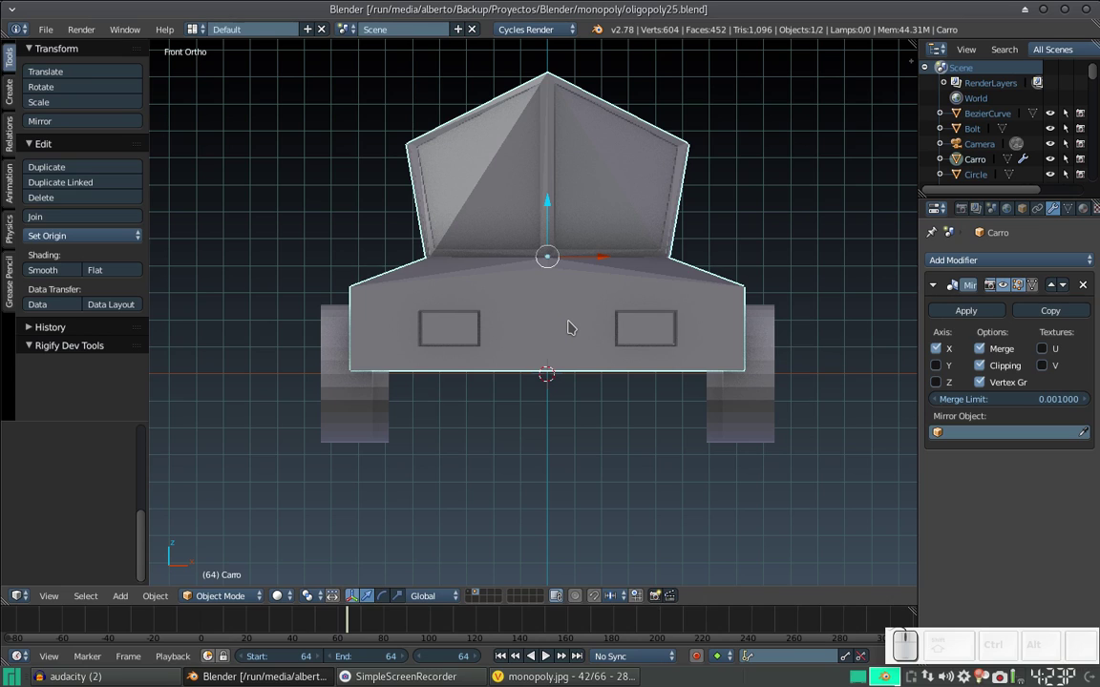